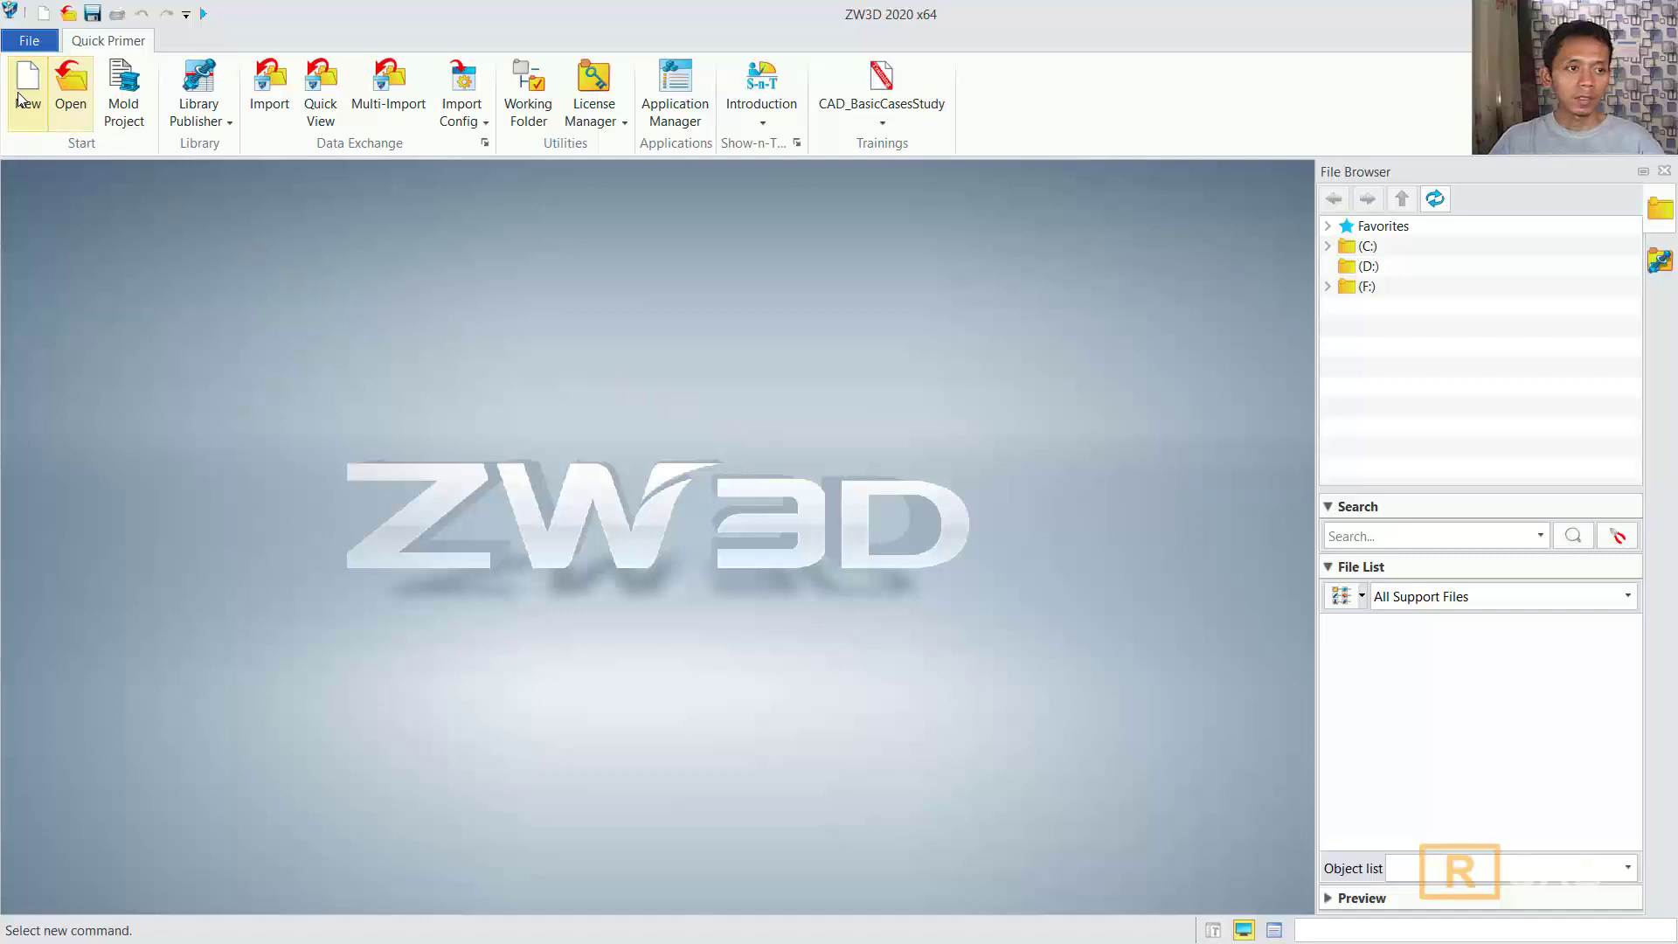
- Create a new part and start Sketch1 on the YZ plane
left_click(22, 96)
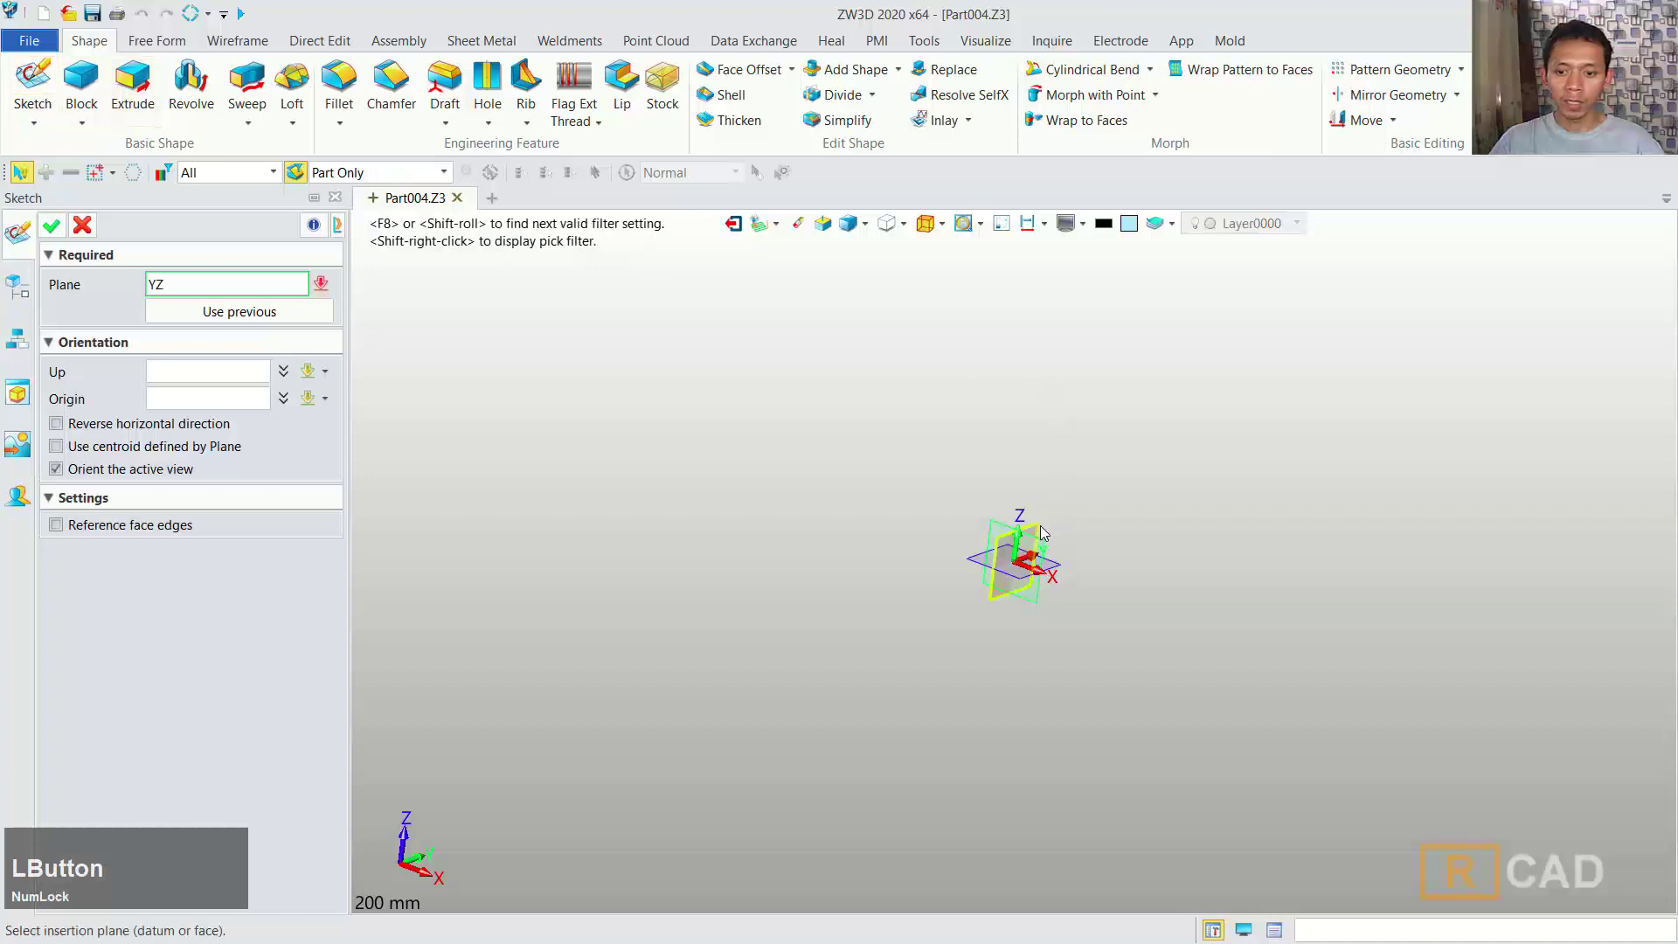
middle_click(709, 403)
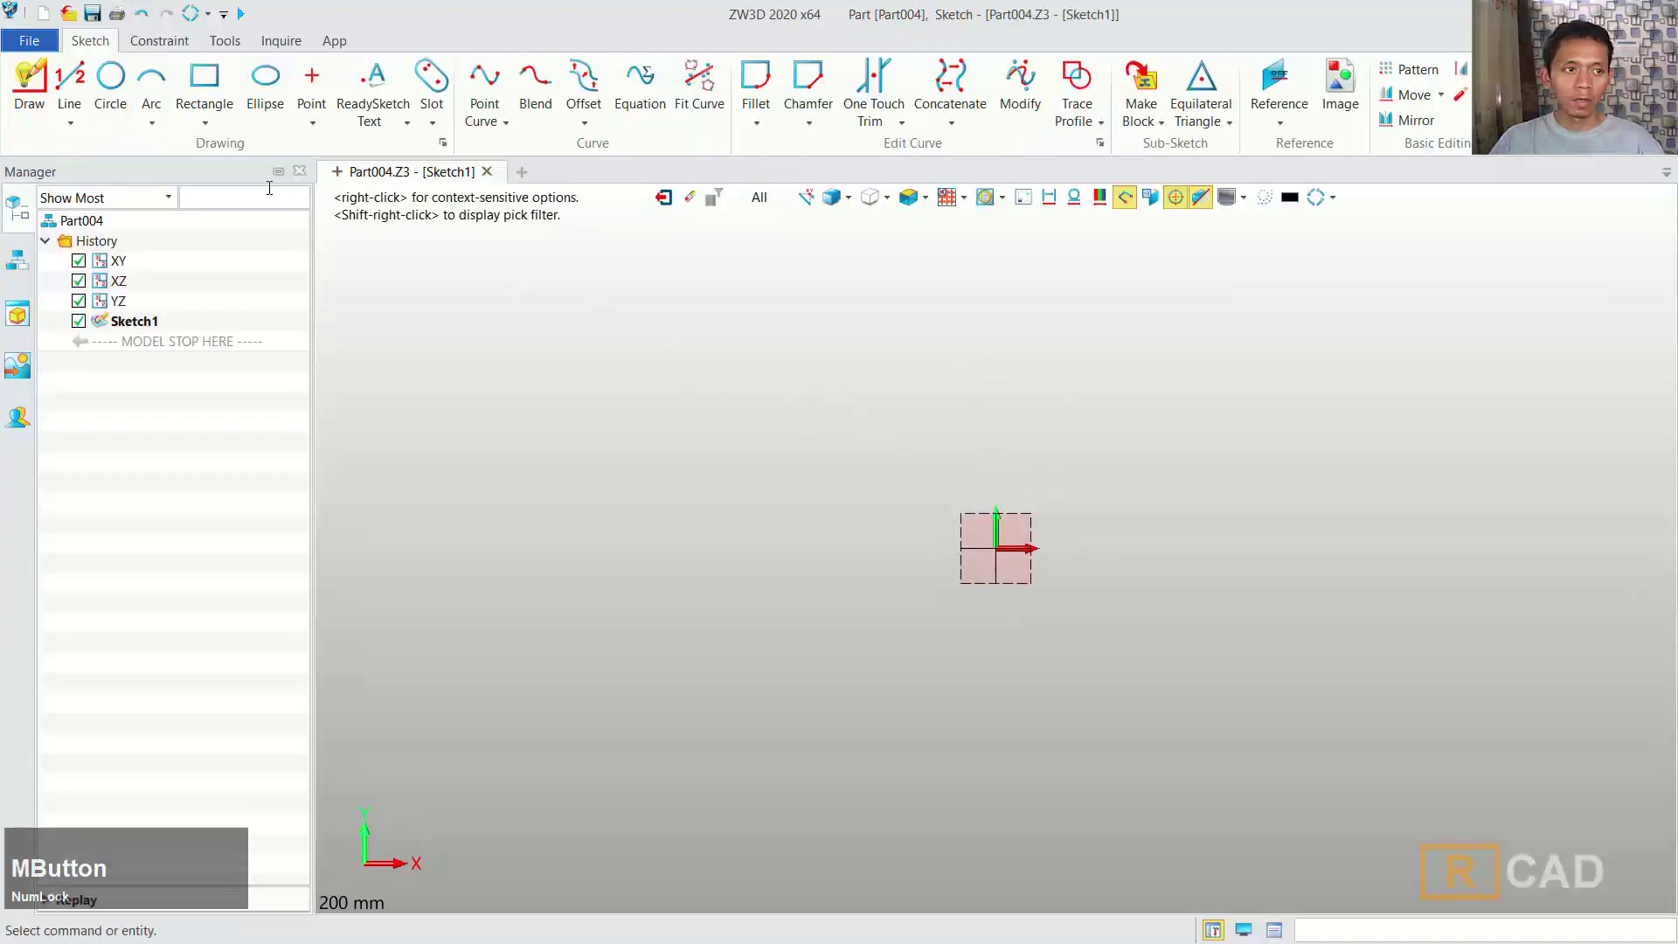
- Draw the closed C-shaped hook outline as connected straight lines around the origin
left_click(34, 93)
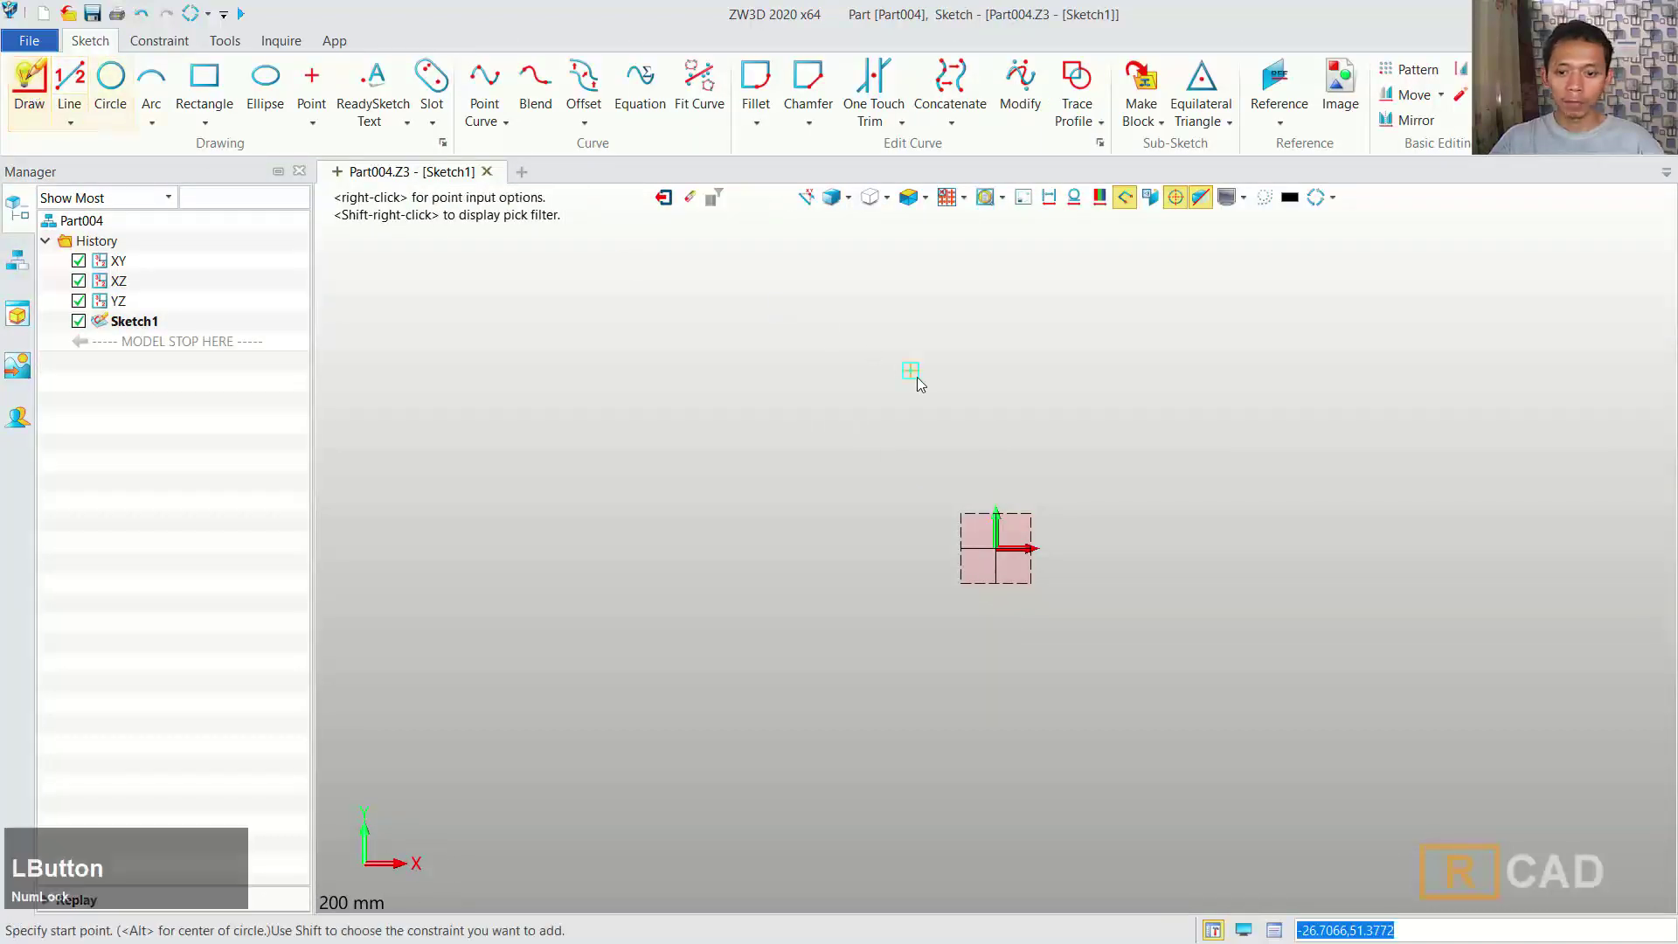
left_click(1006, 555)
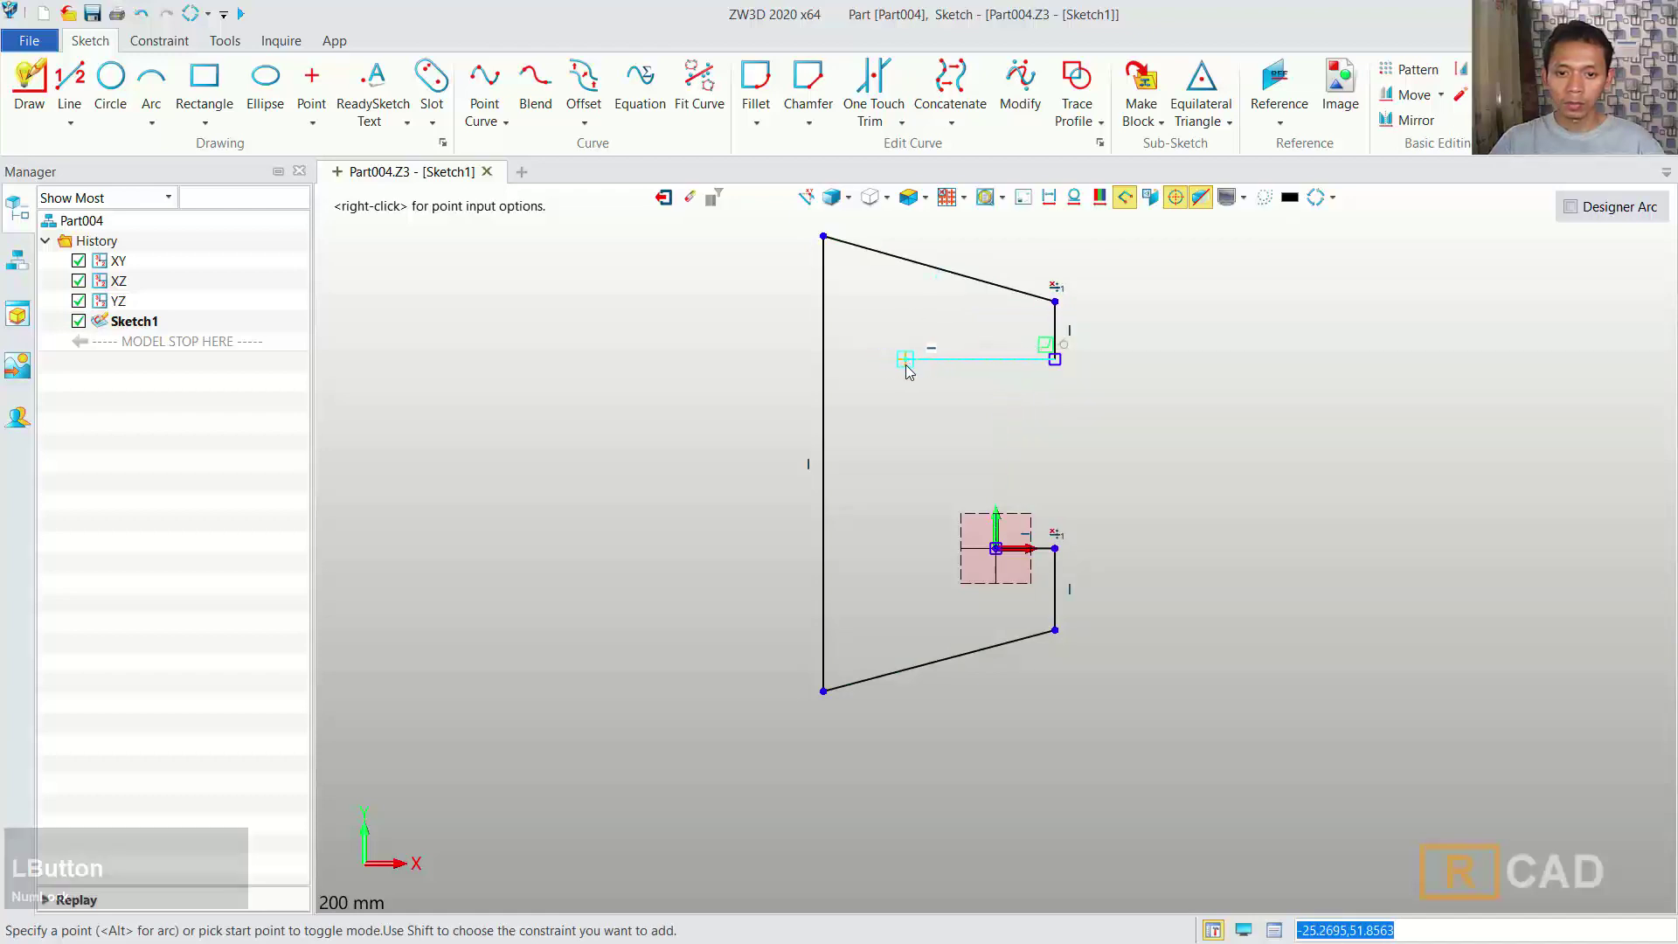
left_click(905, 371)
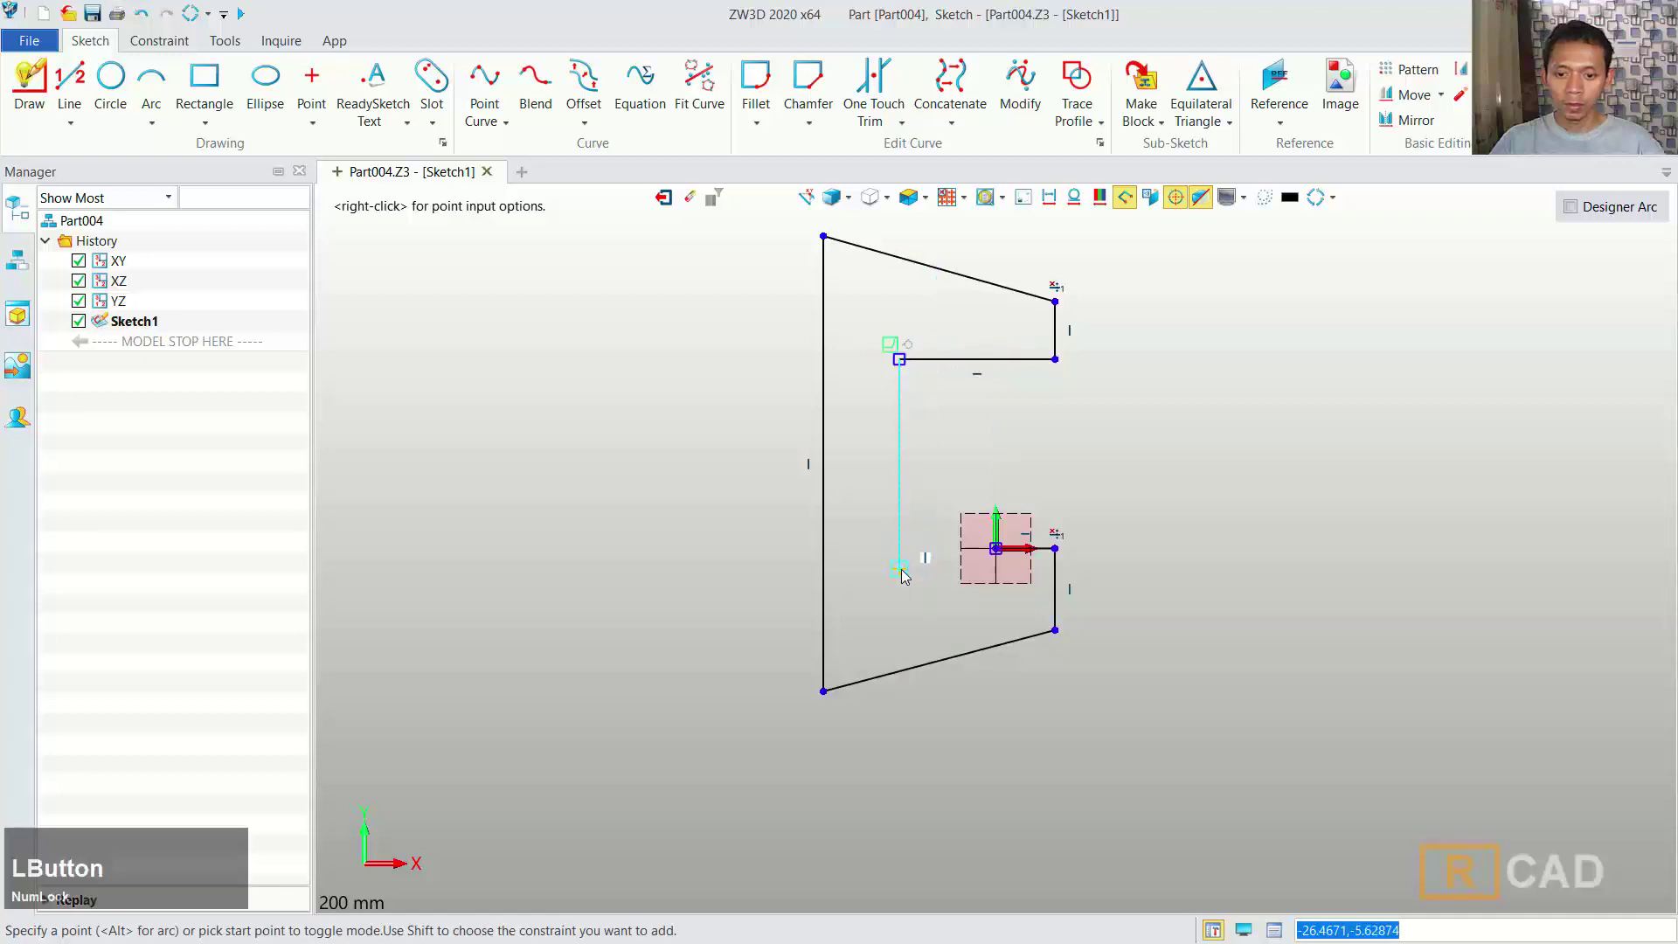
scroll("up", 3)
left_click(997, 574)
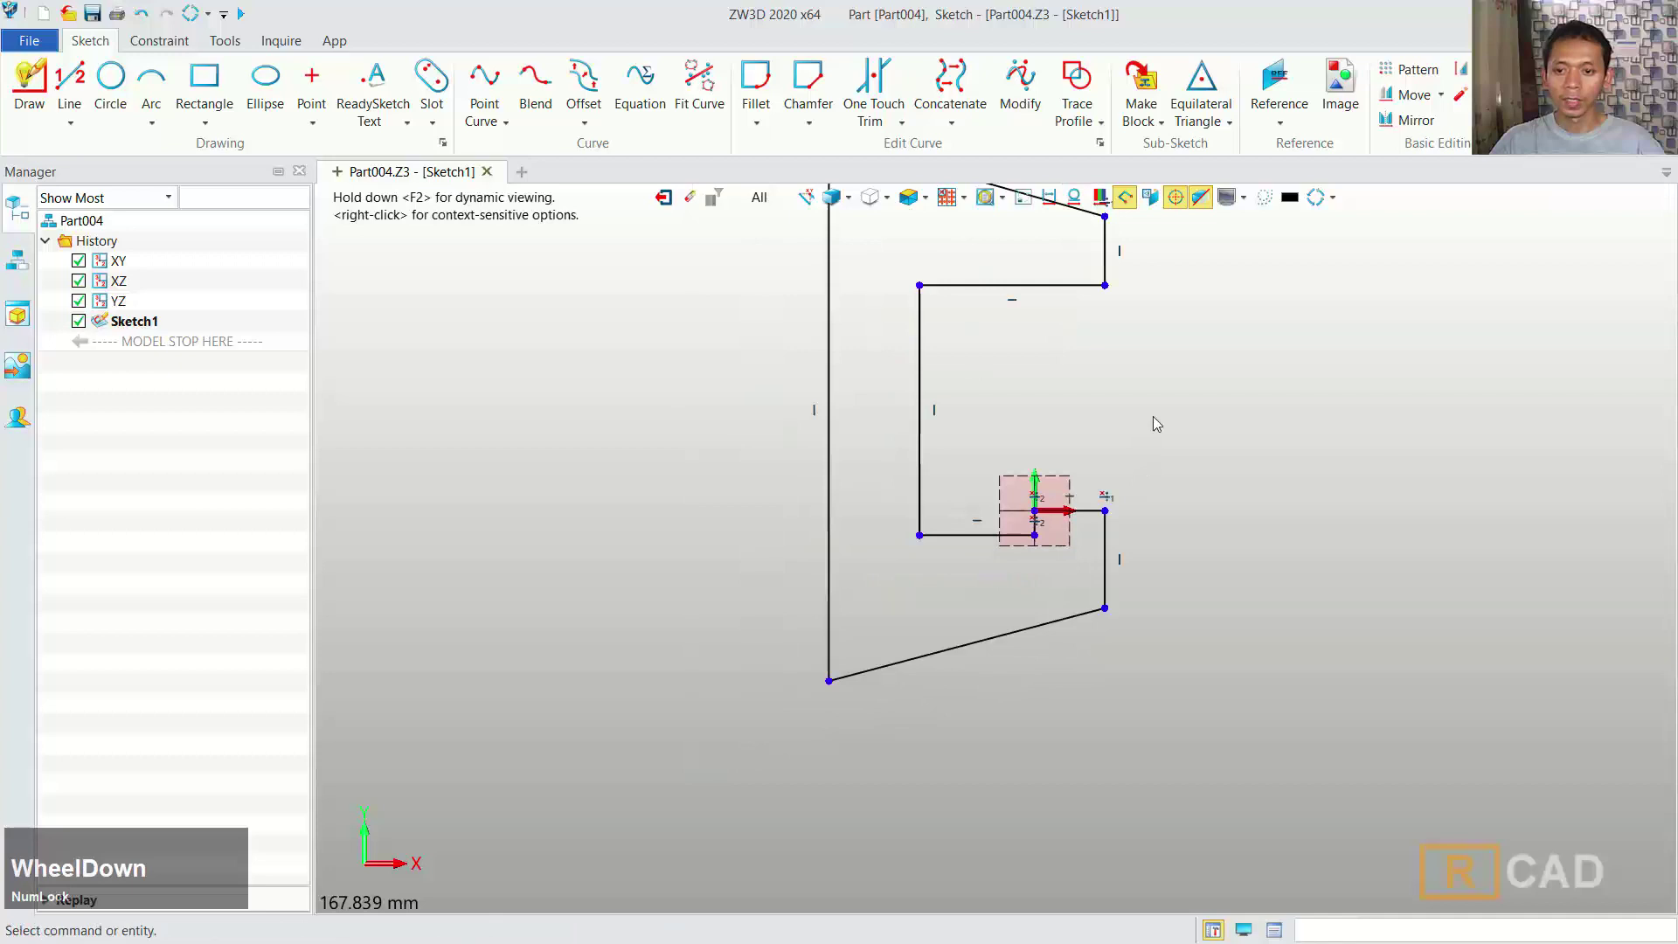
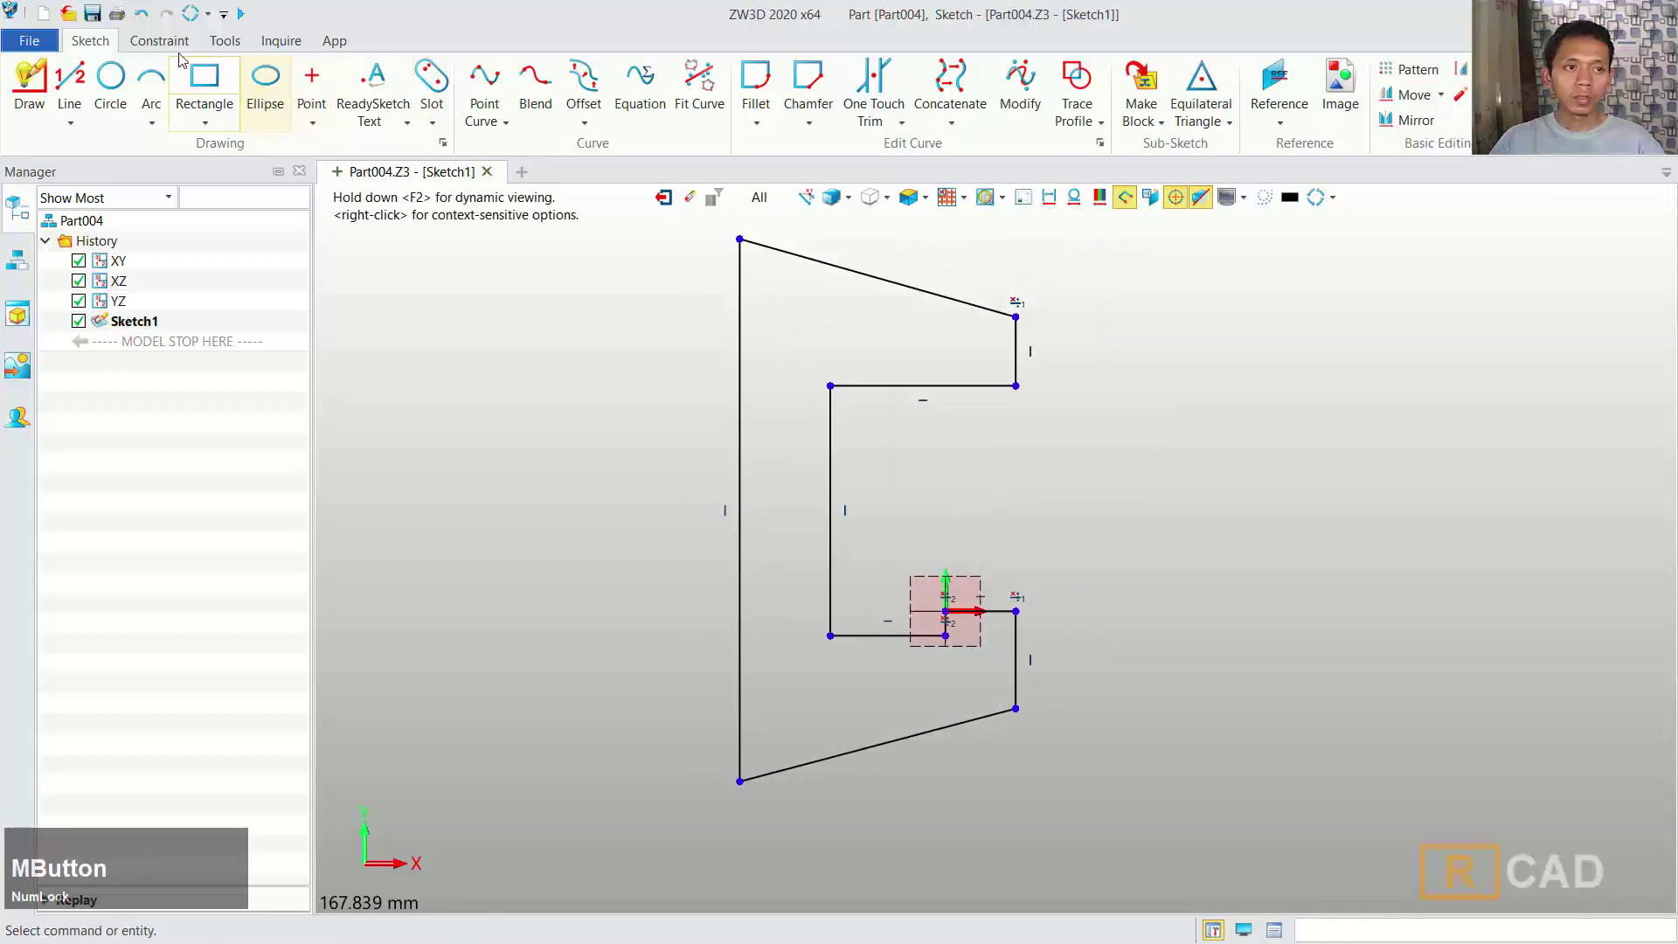
- Dimension the short edge 12 mm and the bottom inner edge 16 mm
left_click(181, 51)
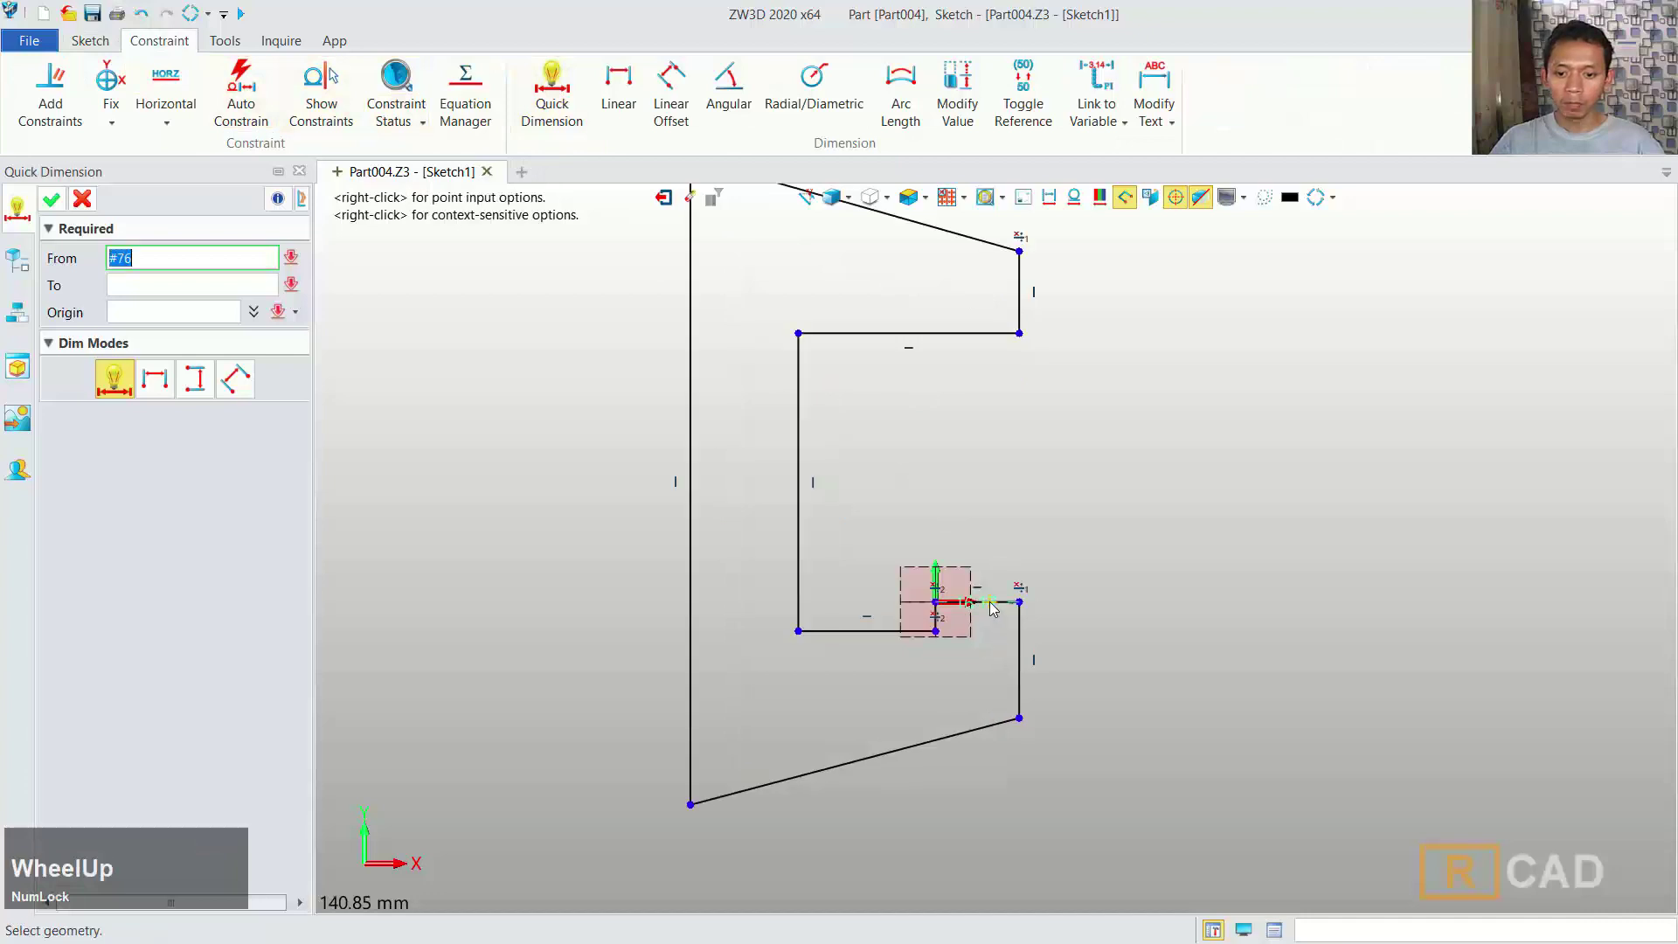
type("12")
left_click(1382, 637)
scroll("up", 3)
left_click(938, 613)
left_click(993, 576)
key("2")
left_click(1376, 687)
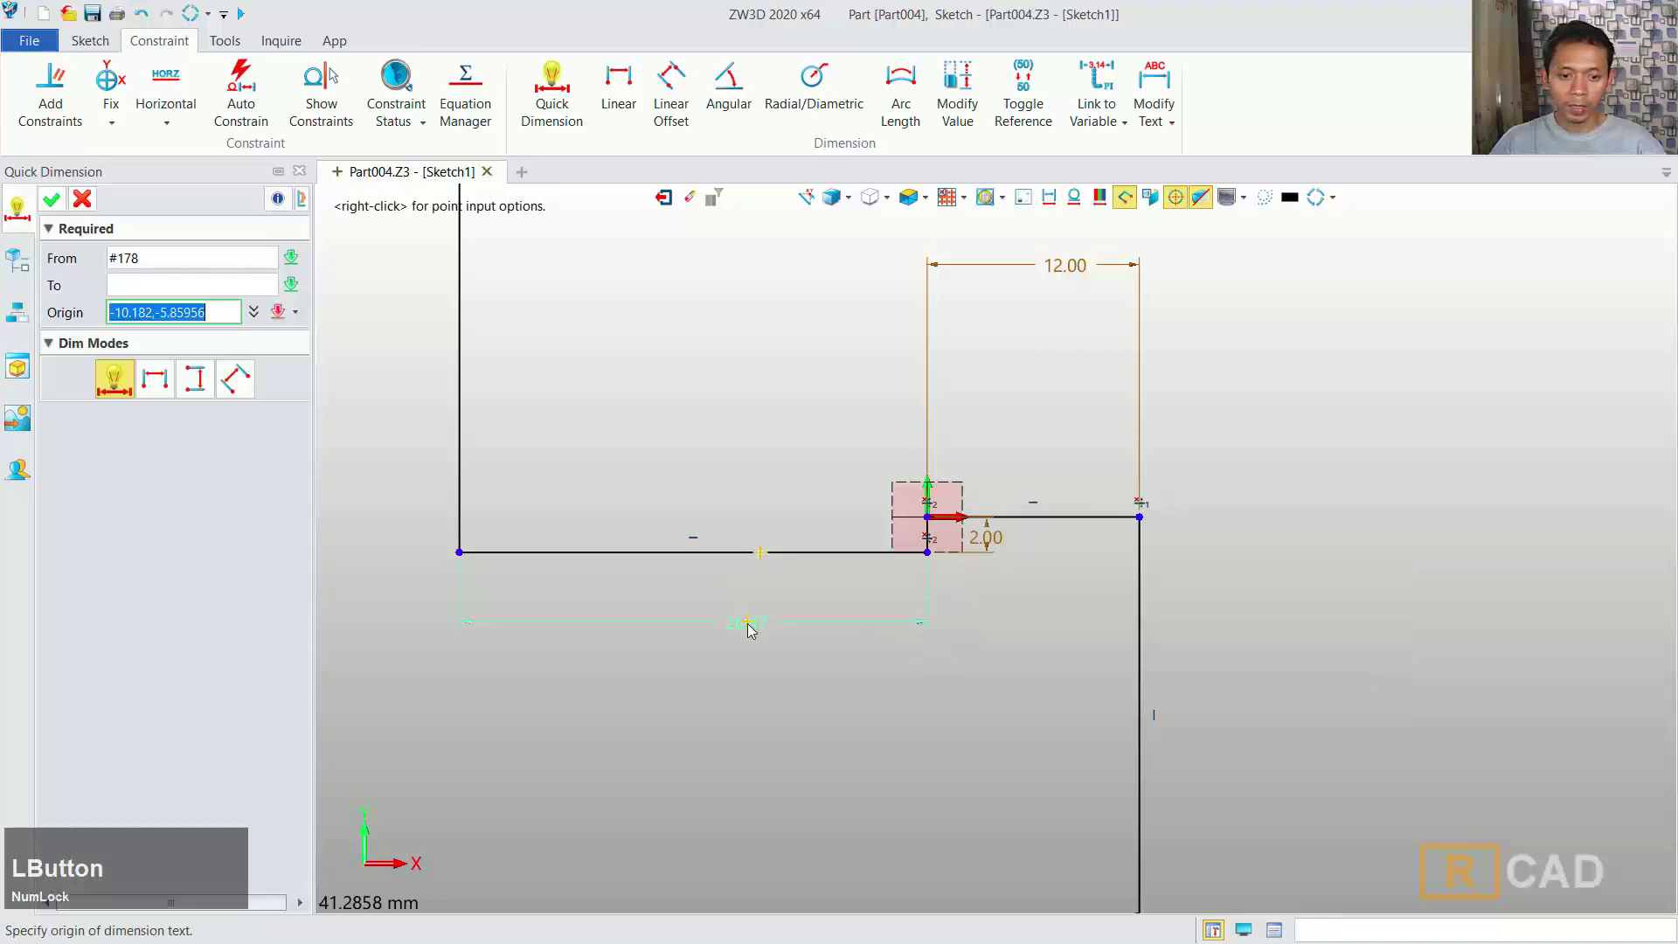
key("1")
type("16")
left_click(1127, 736)
scroll("down", 3)
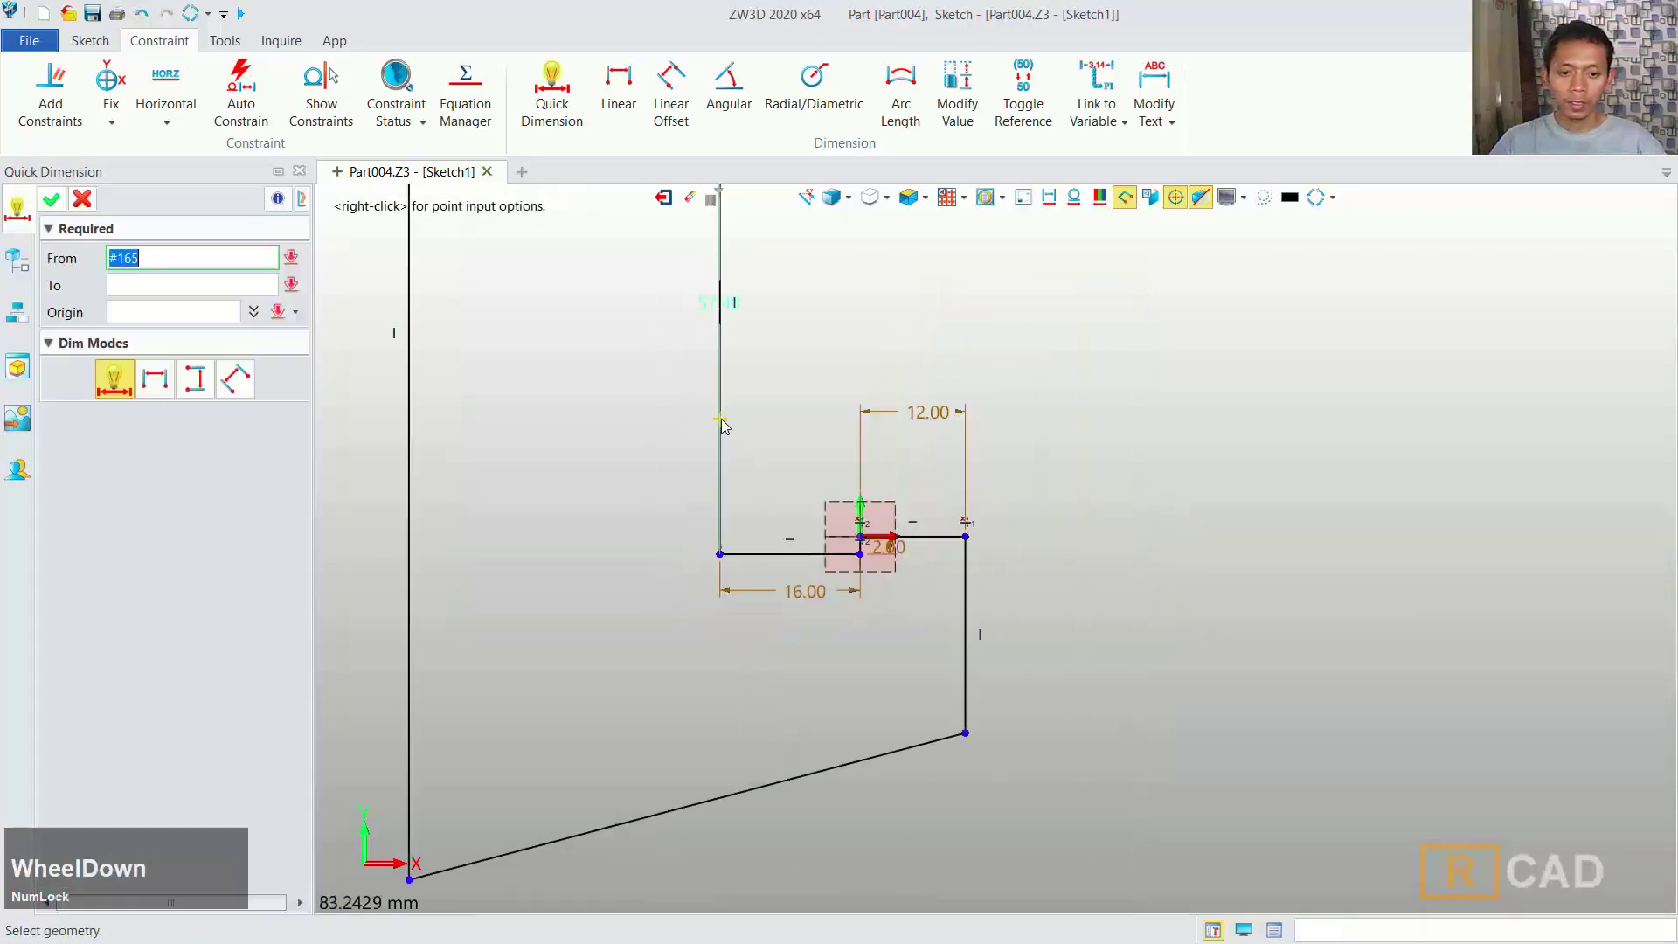
- Dimension the inner wall 37 mm and both right vertical edges 12 mm
left_click(727, 425)
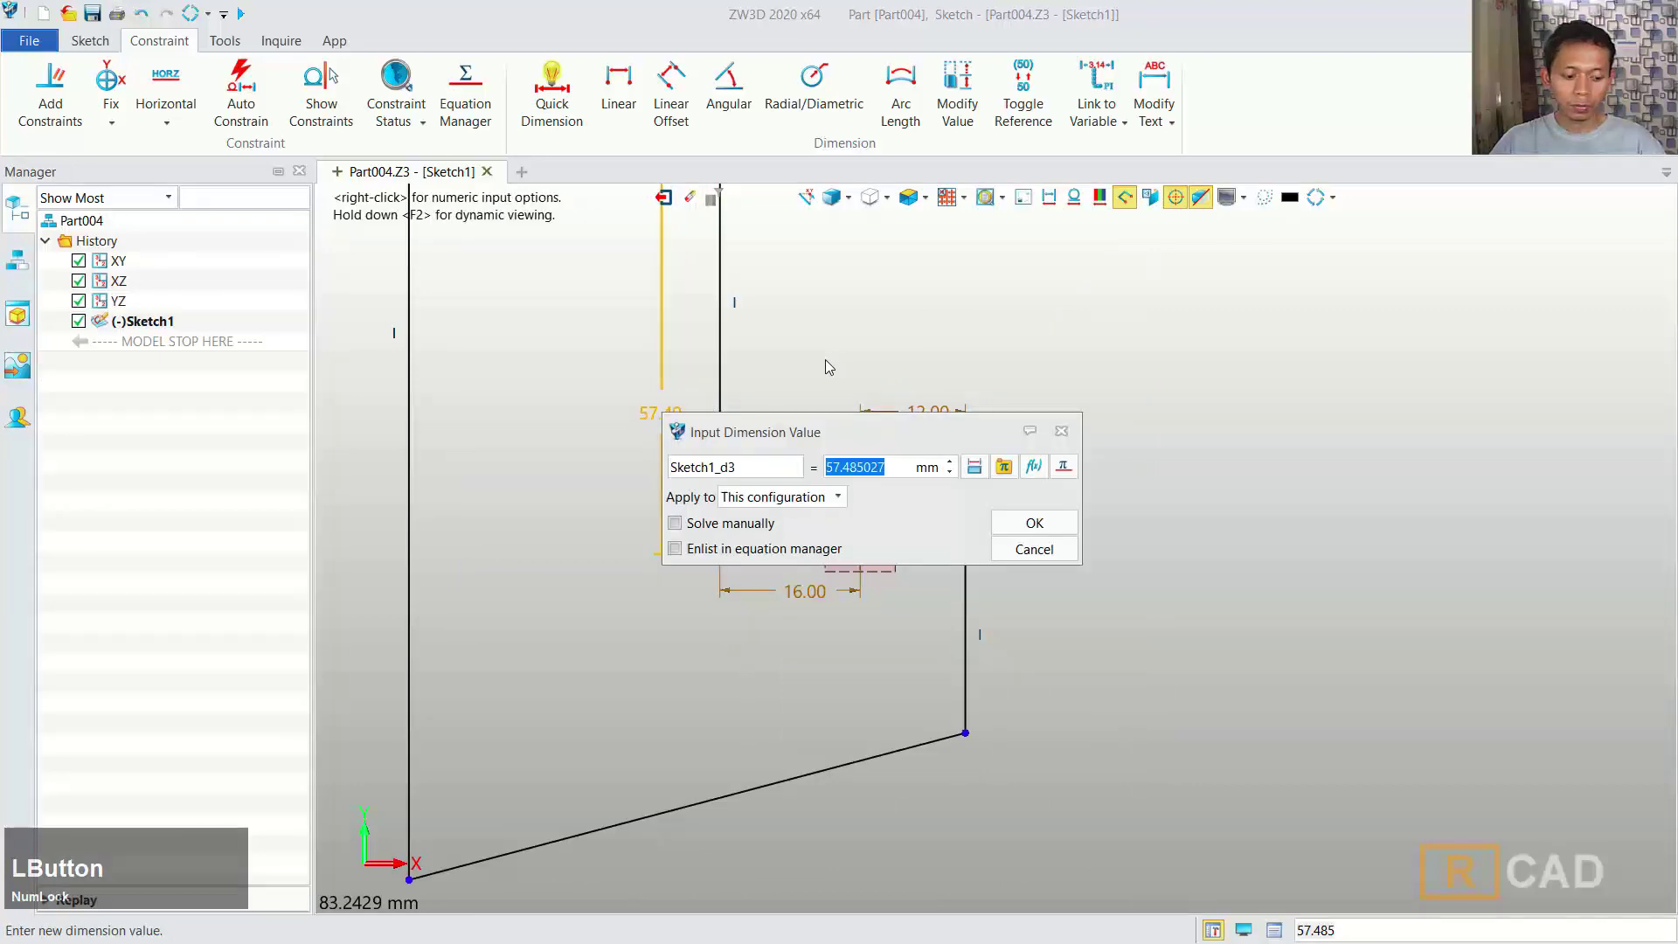
type("37")
left_click(1054, 530)
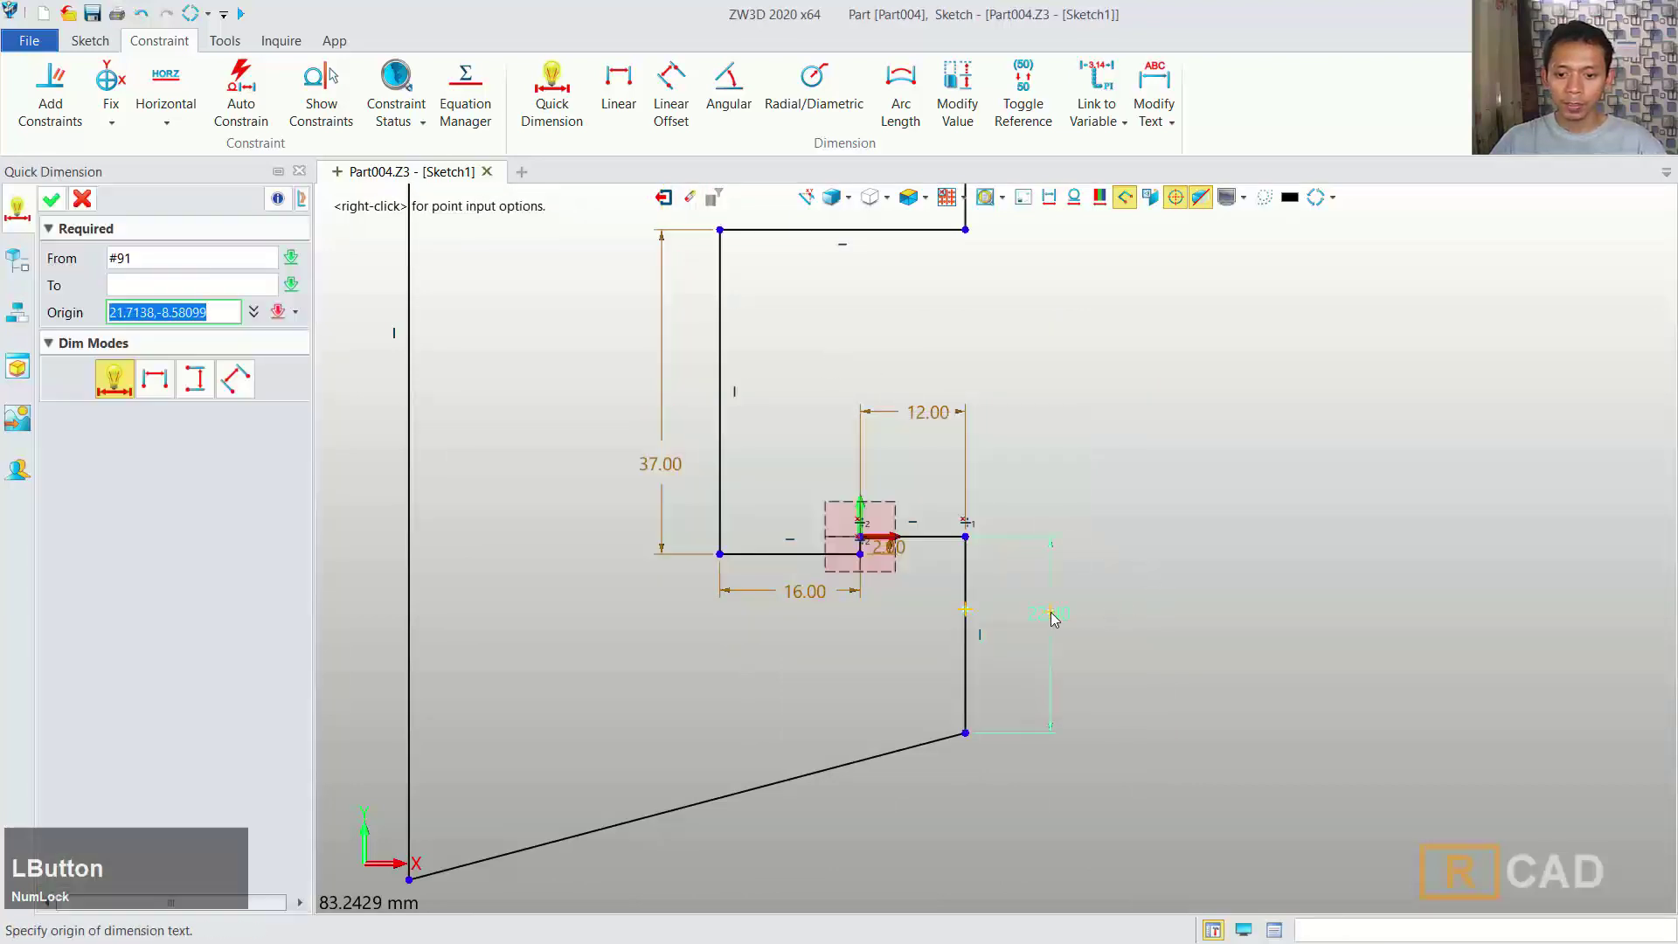
left_click(1057, 618)
type("12")
left_click(1434, 730)
scroll("down", 3)
middle_click(1038, 401)
left_click(989, 384)
type("12")
left_click(1410, 491)
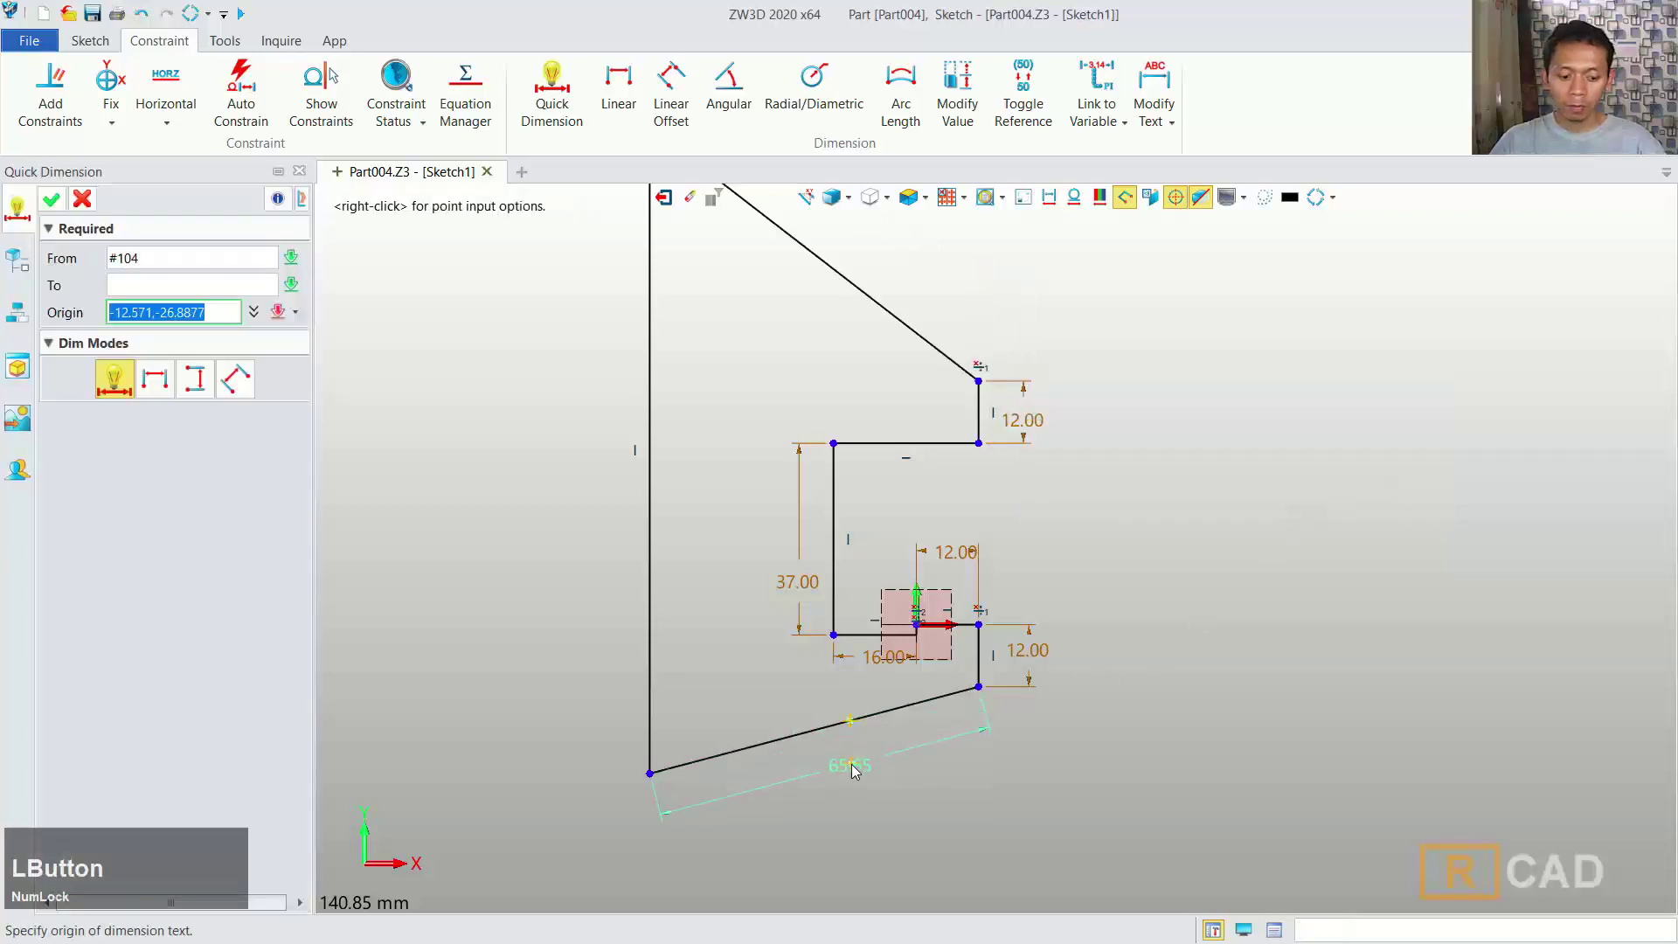
- Dimension the base 47 mm, the overall height 72 mm and the bottom-left corner angle 80°
key("4")
type("47")
left_click(1213, 873)
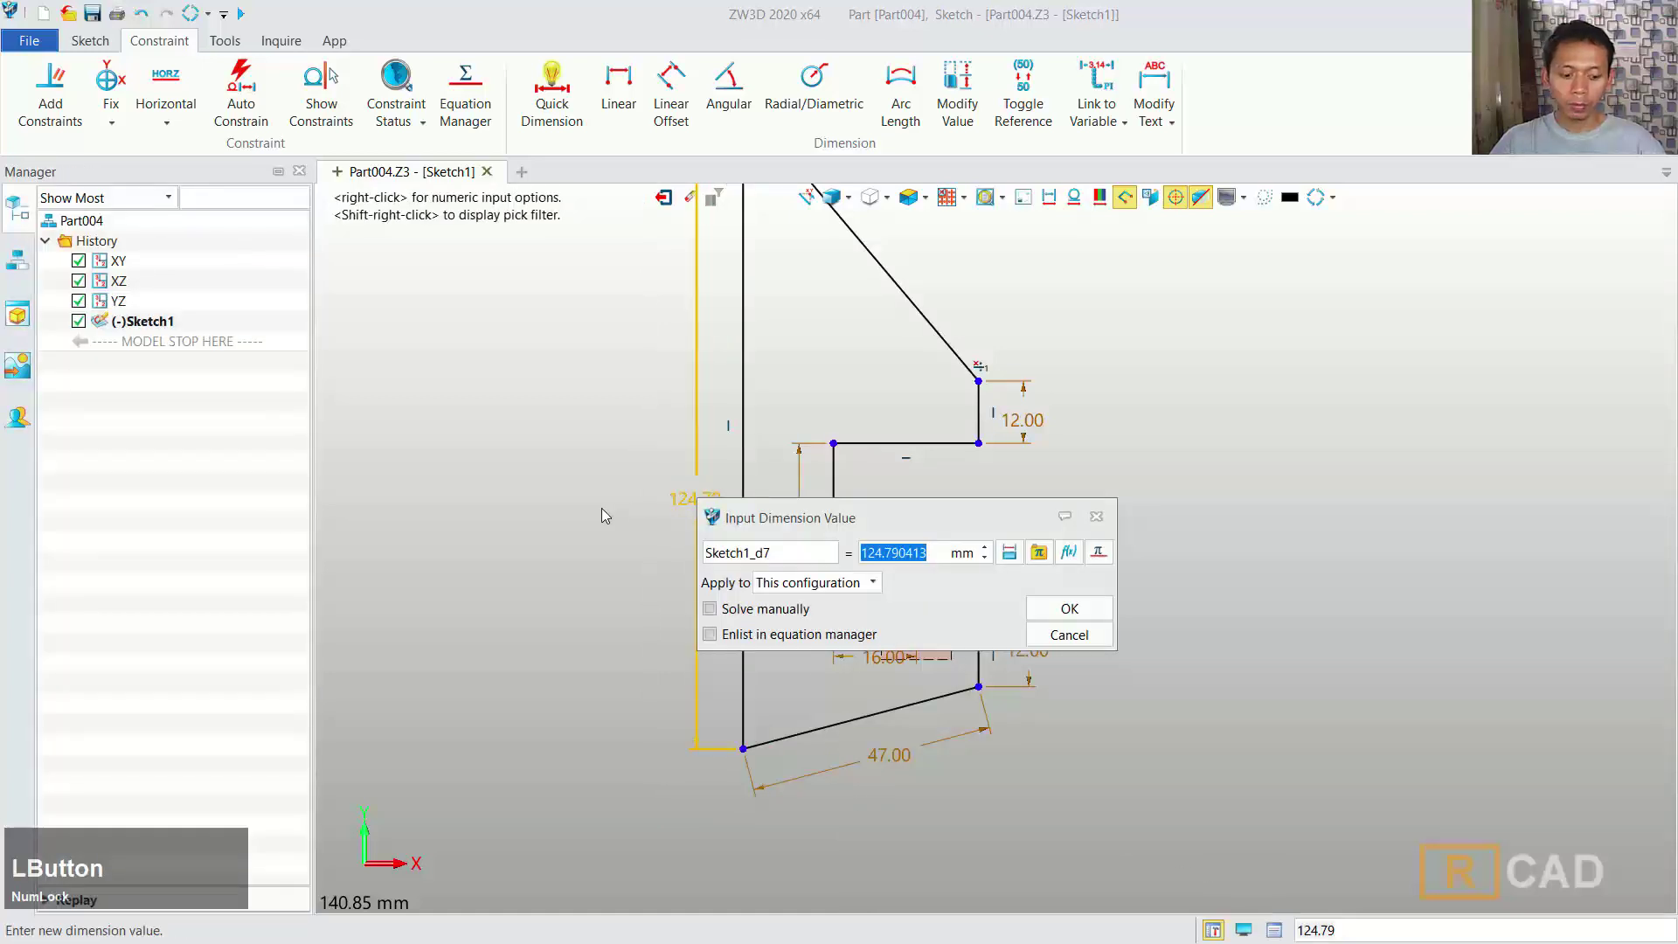
type("72")
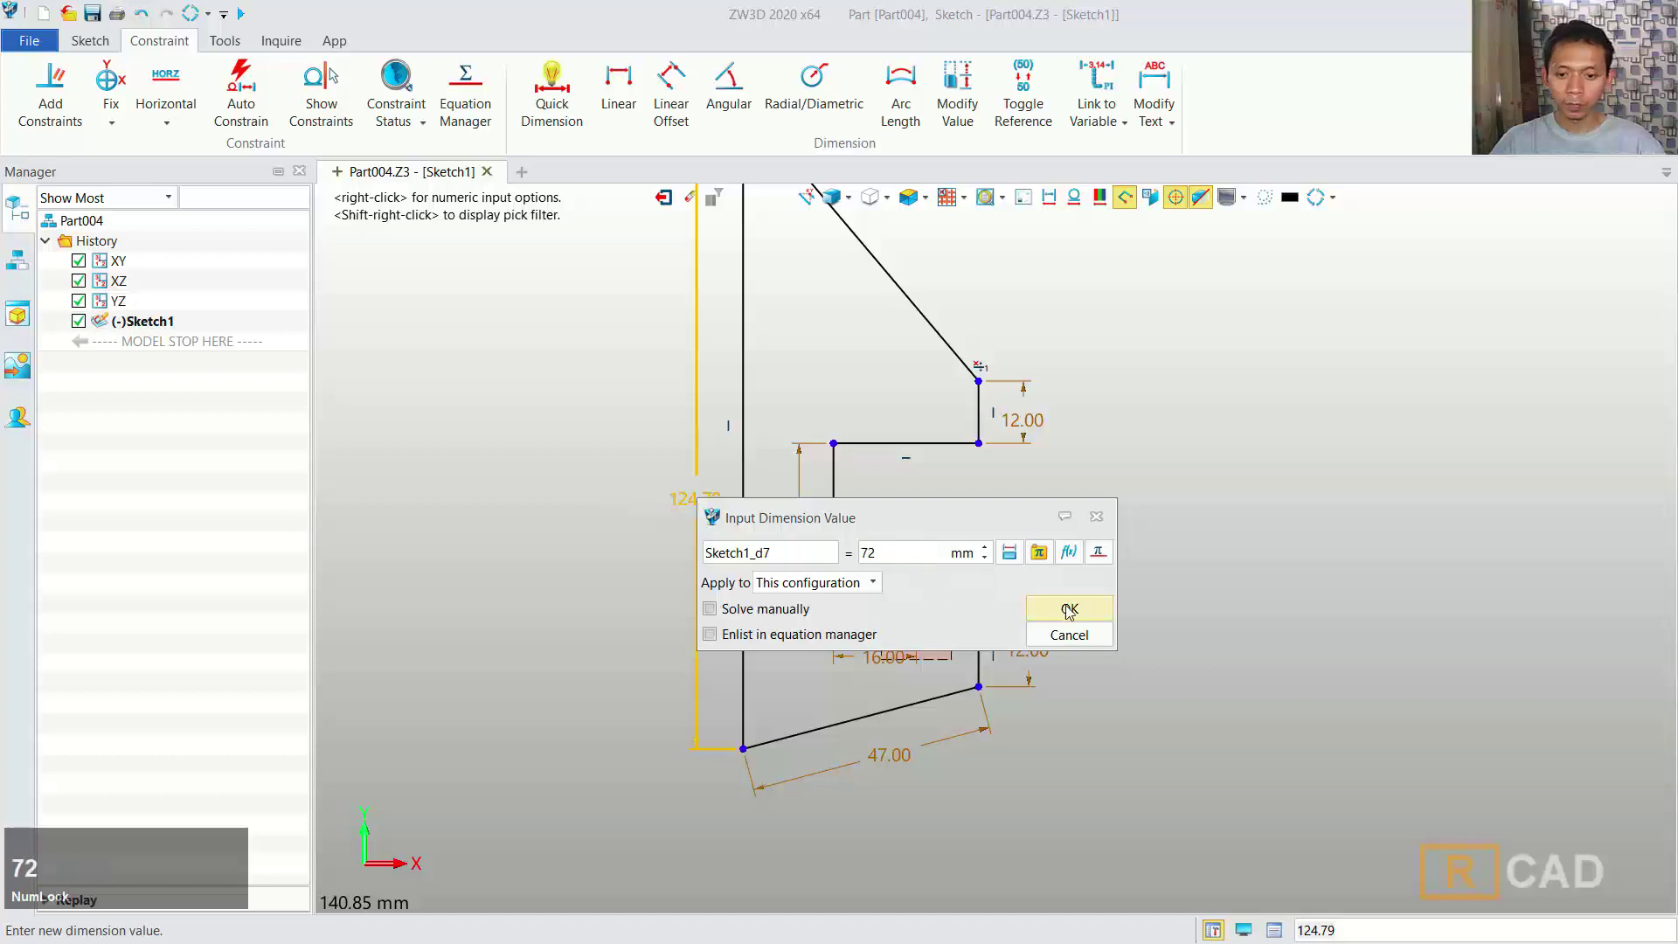
left_click(1075, 611)
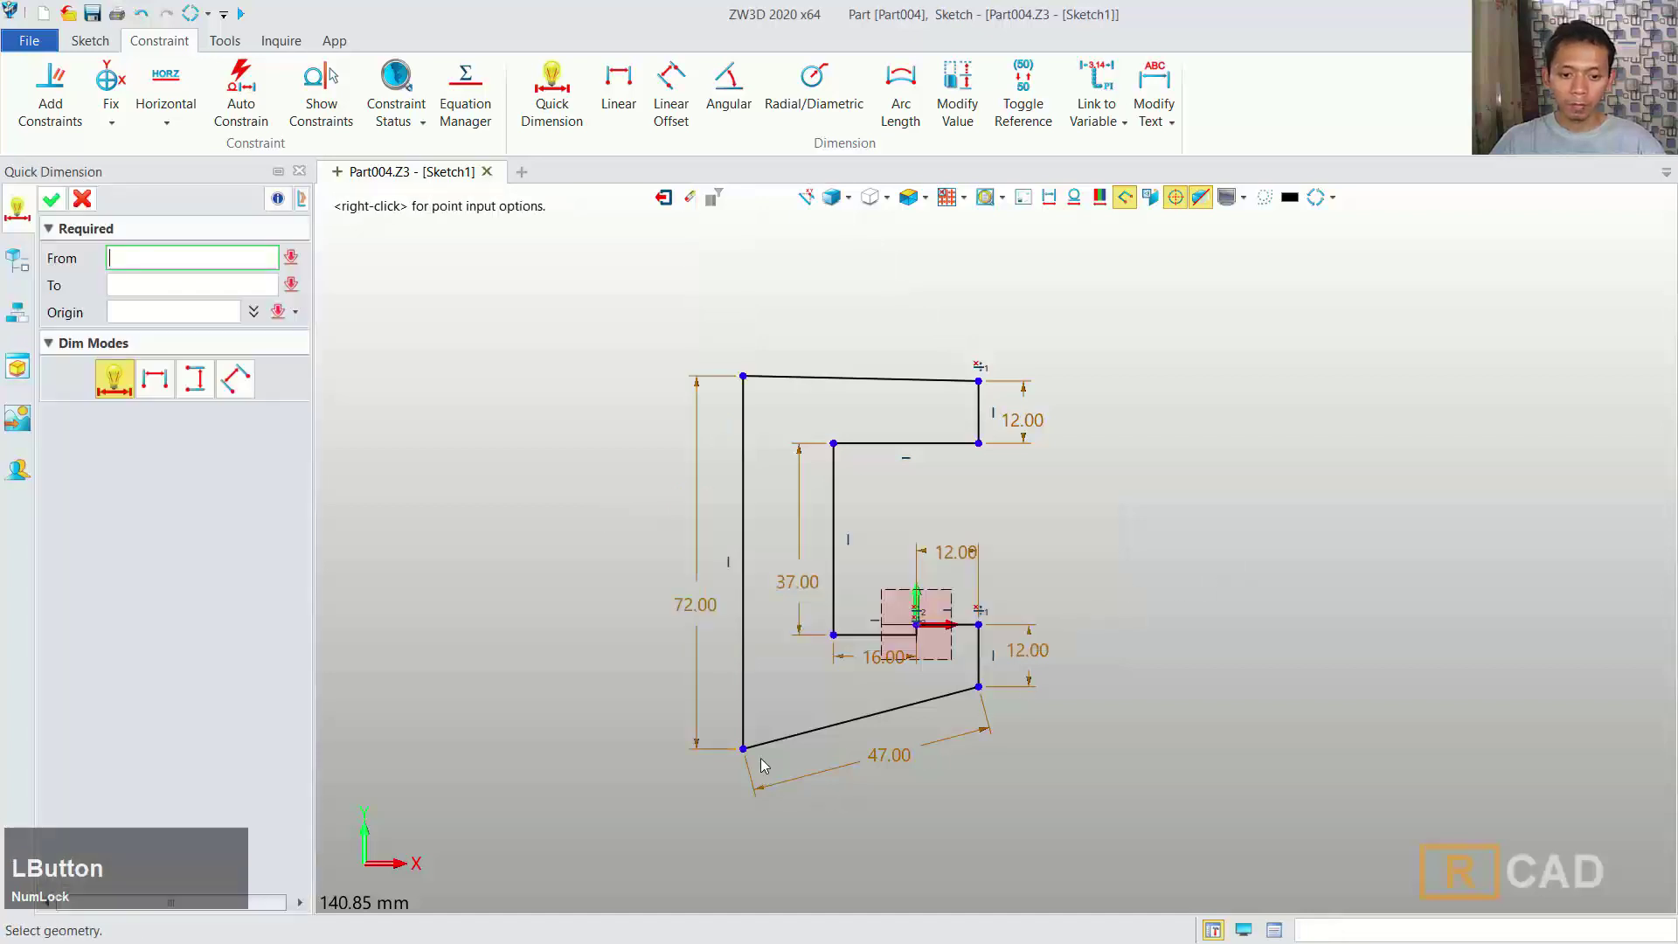
left_click(781, 744)
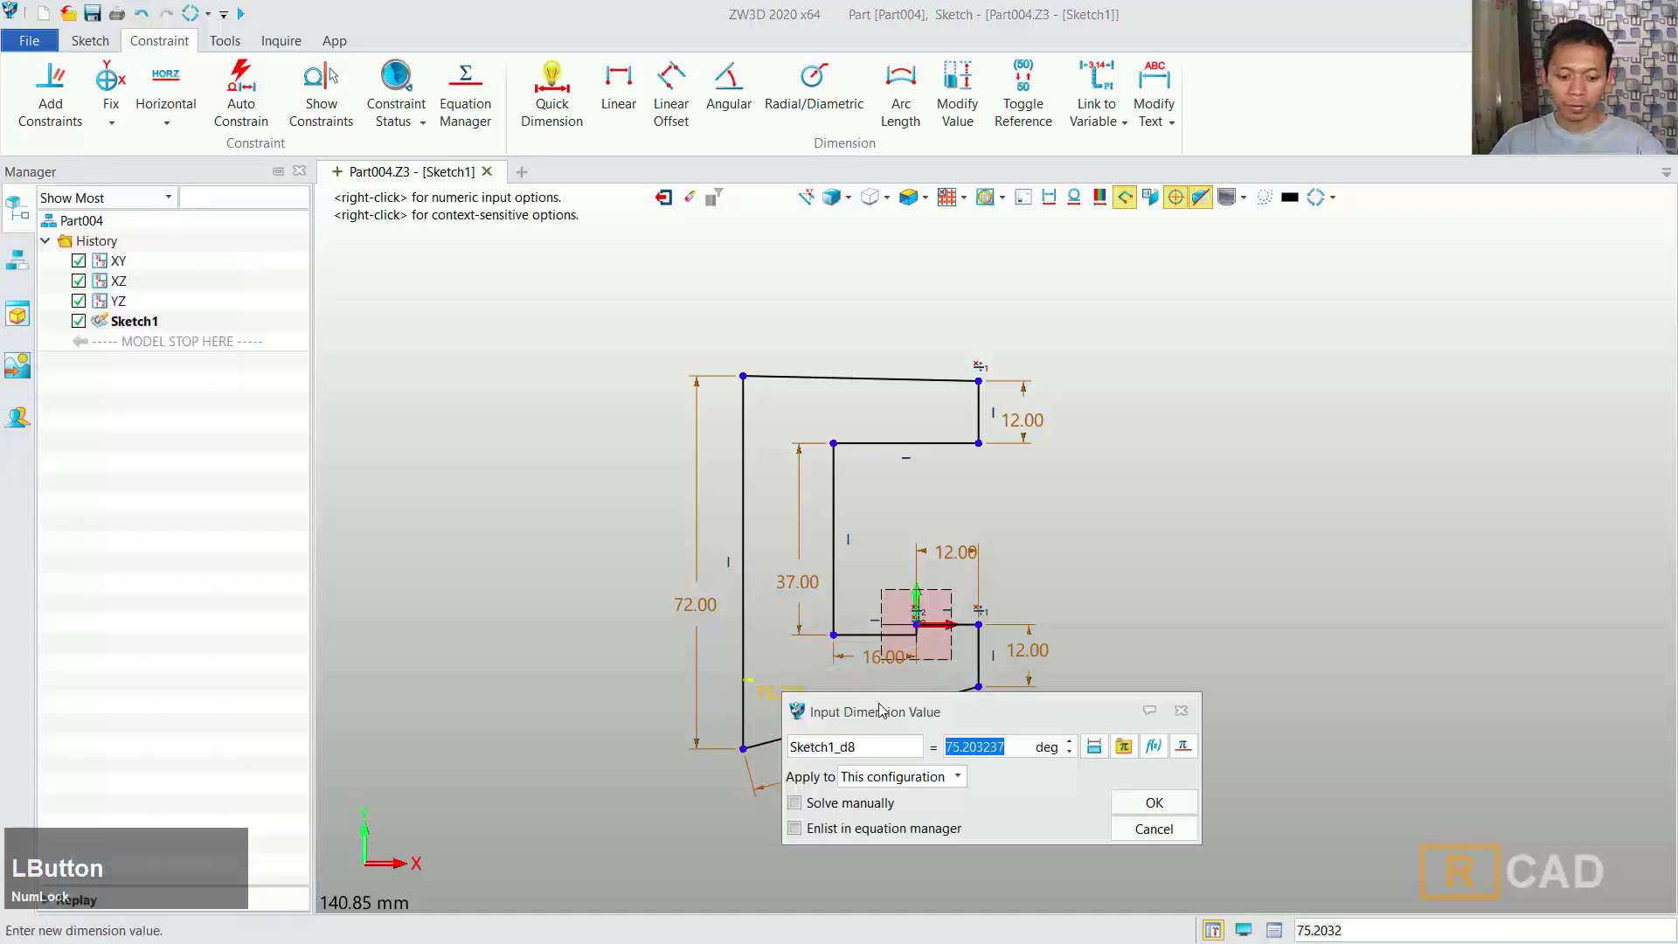
type("80")
left_click(1160, 807)
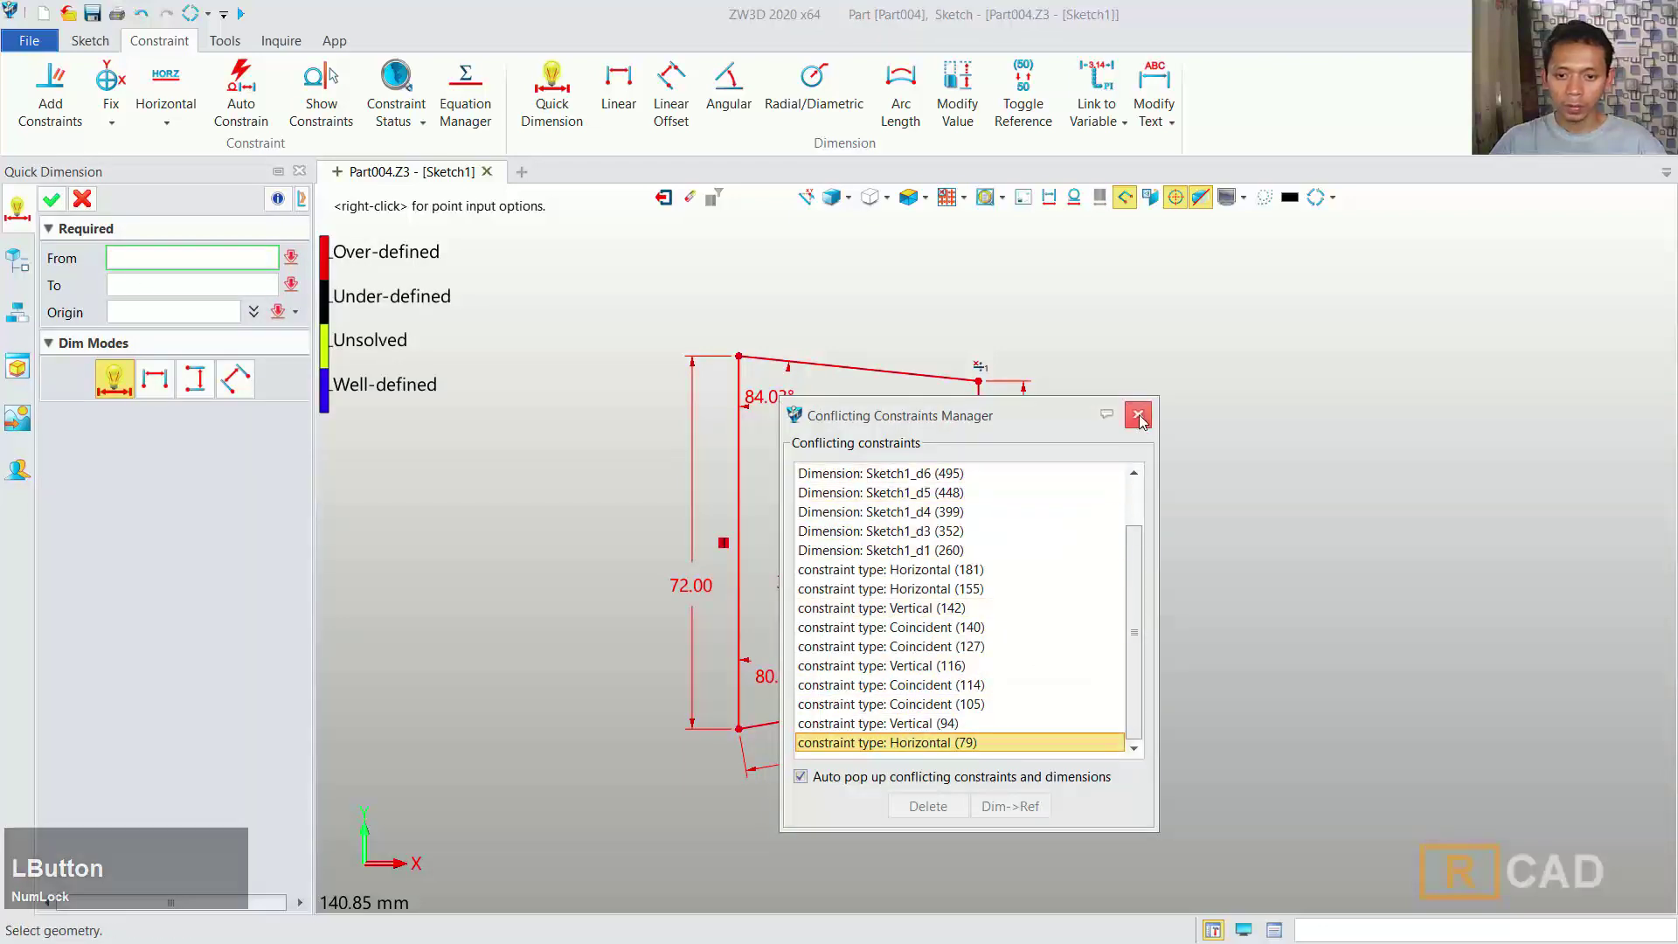
- Dismiss the constraint conflict list and delete the over-defining top slanted edge
left_click(88, 206)
key("z")
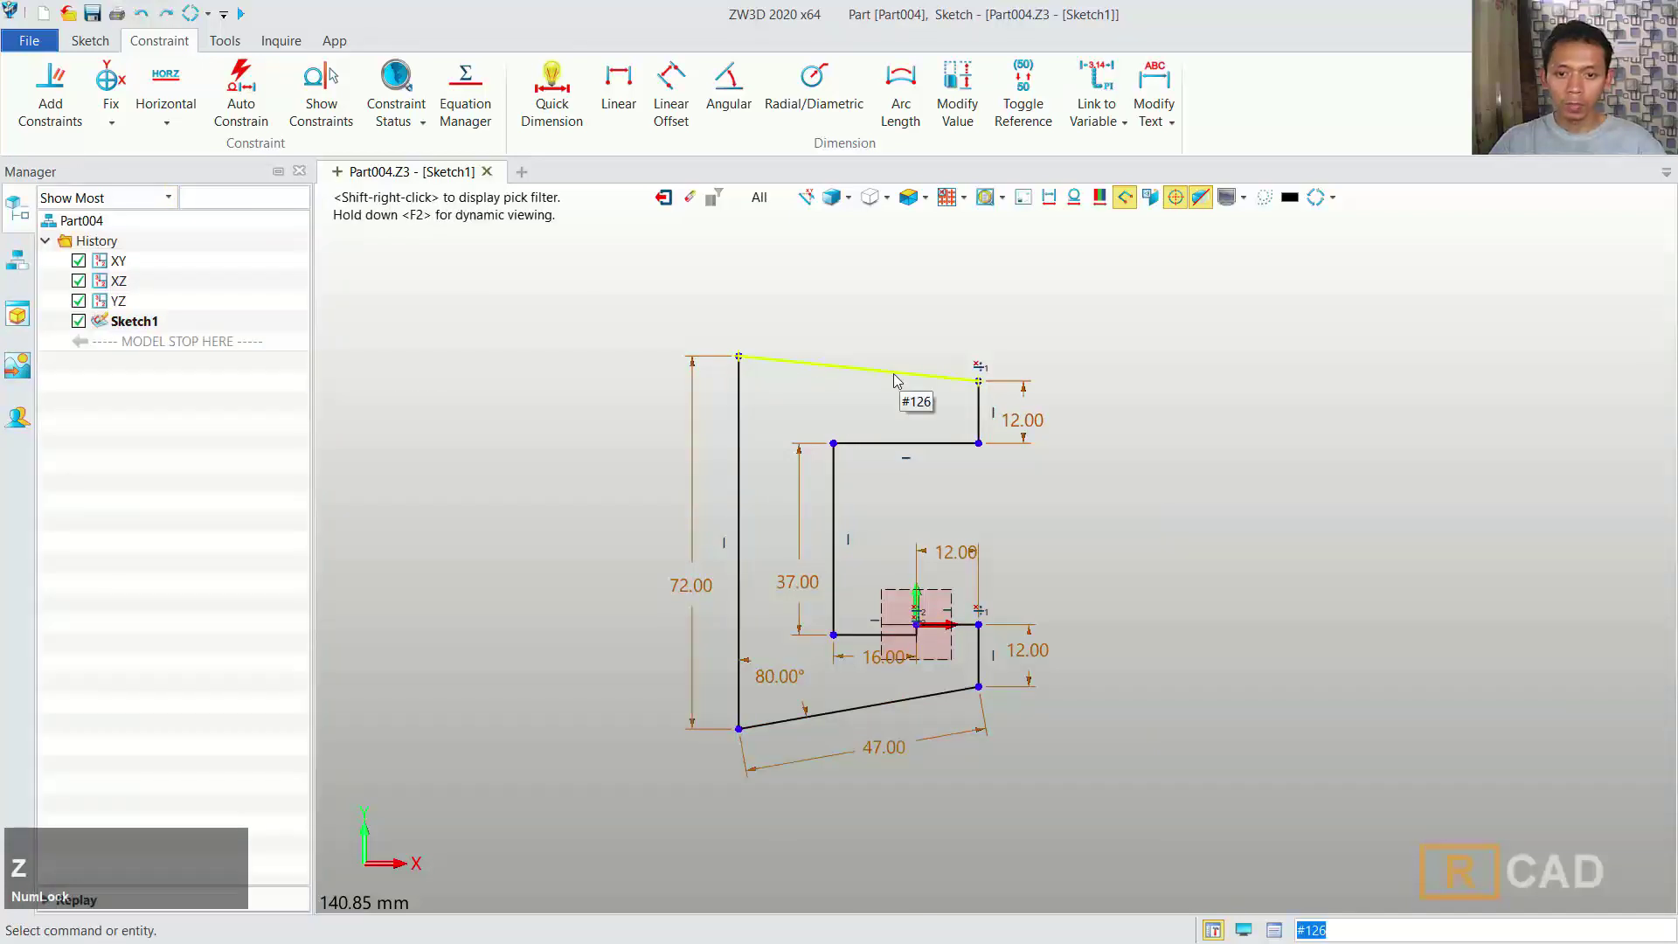
left_click(900, 380)
key("Delete")
scroll("up", 3)
- Draw the short upright lip at the top right and a new top line from the left corner
left_click(76, 49)
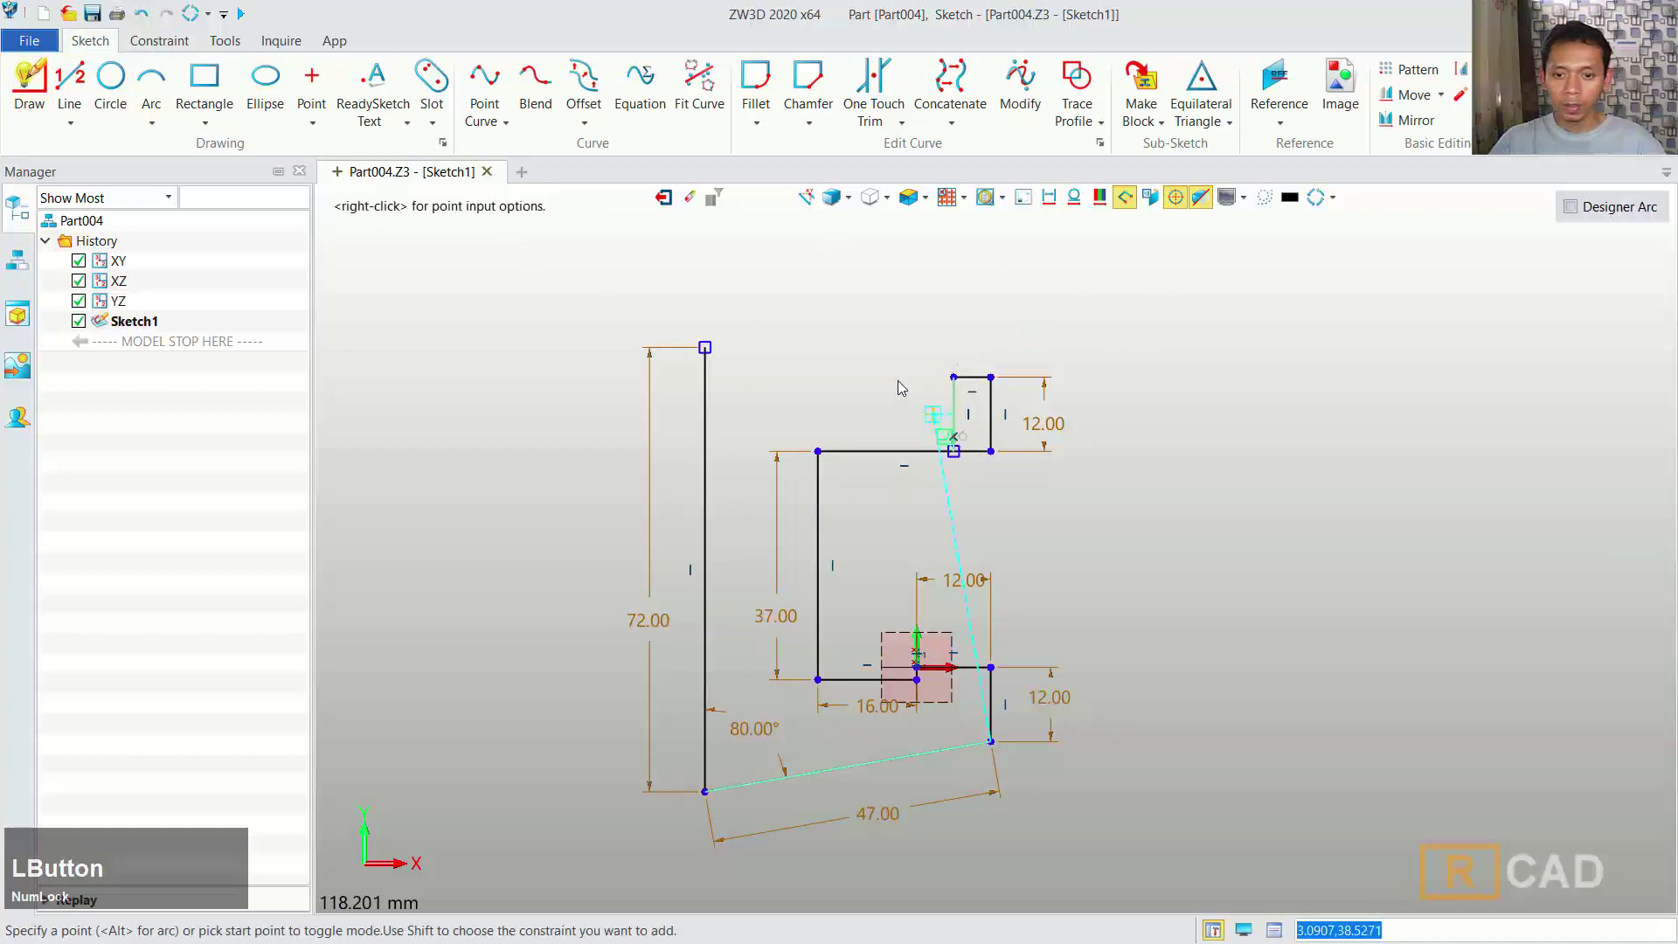
middle_click(905, 353)
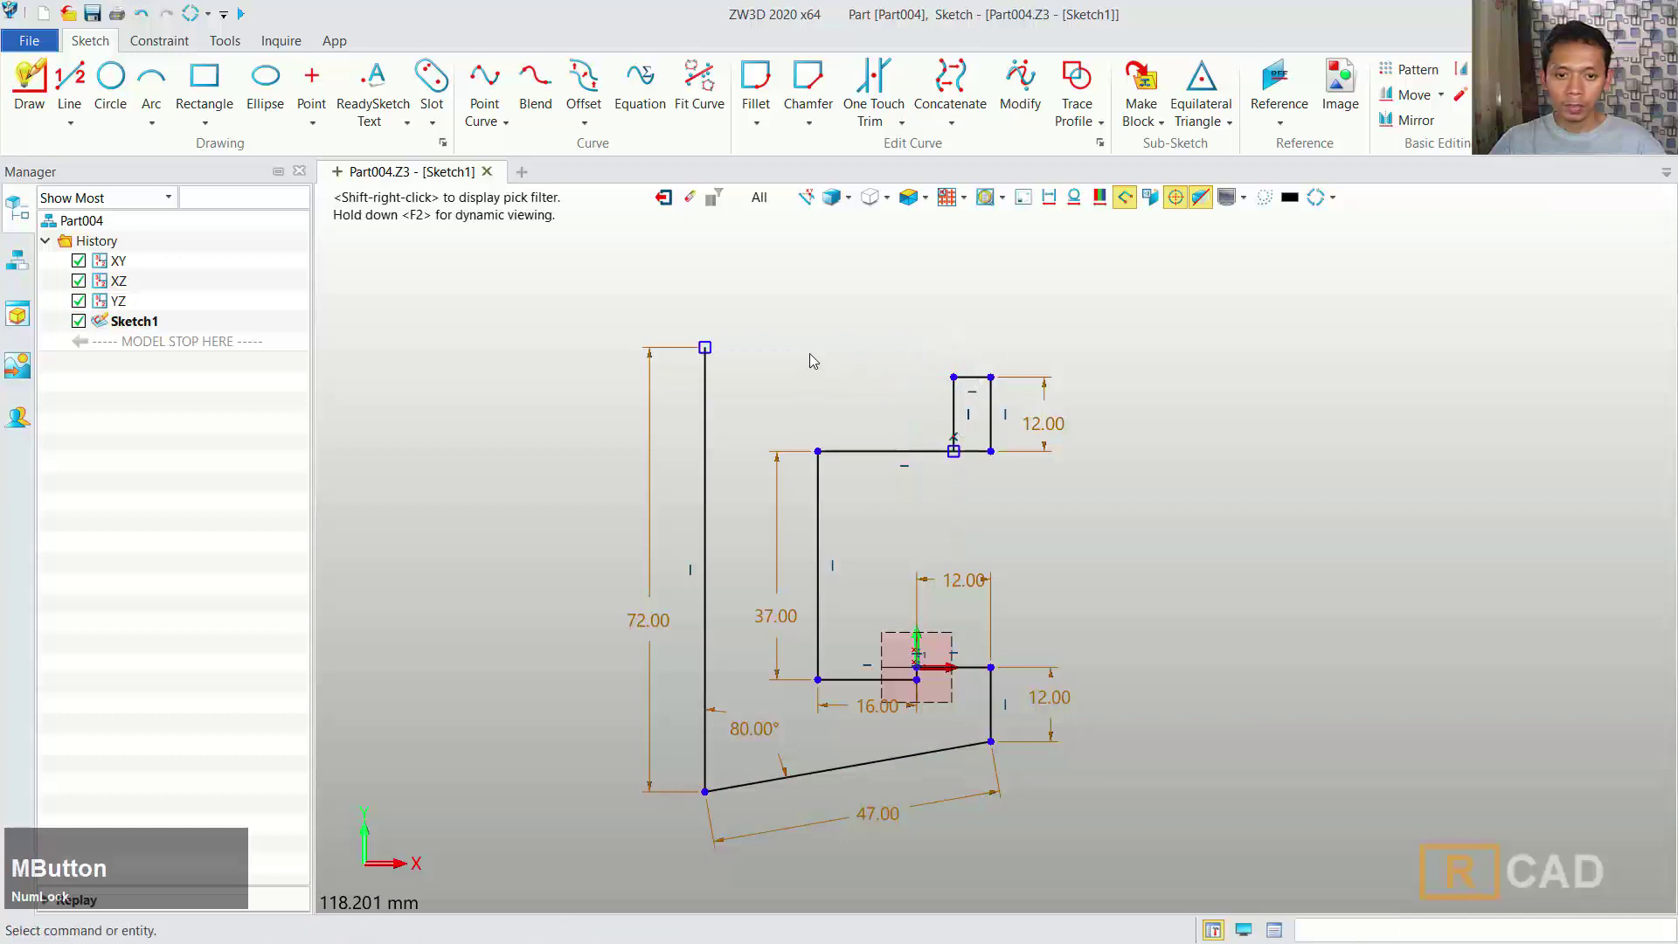
left_click(712, 353)
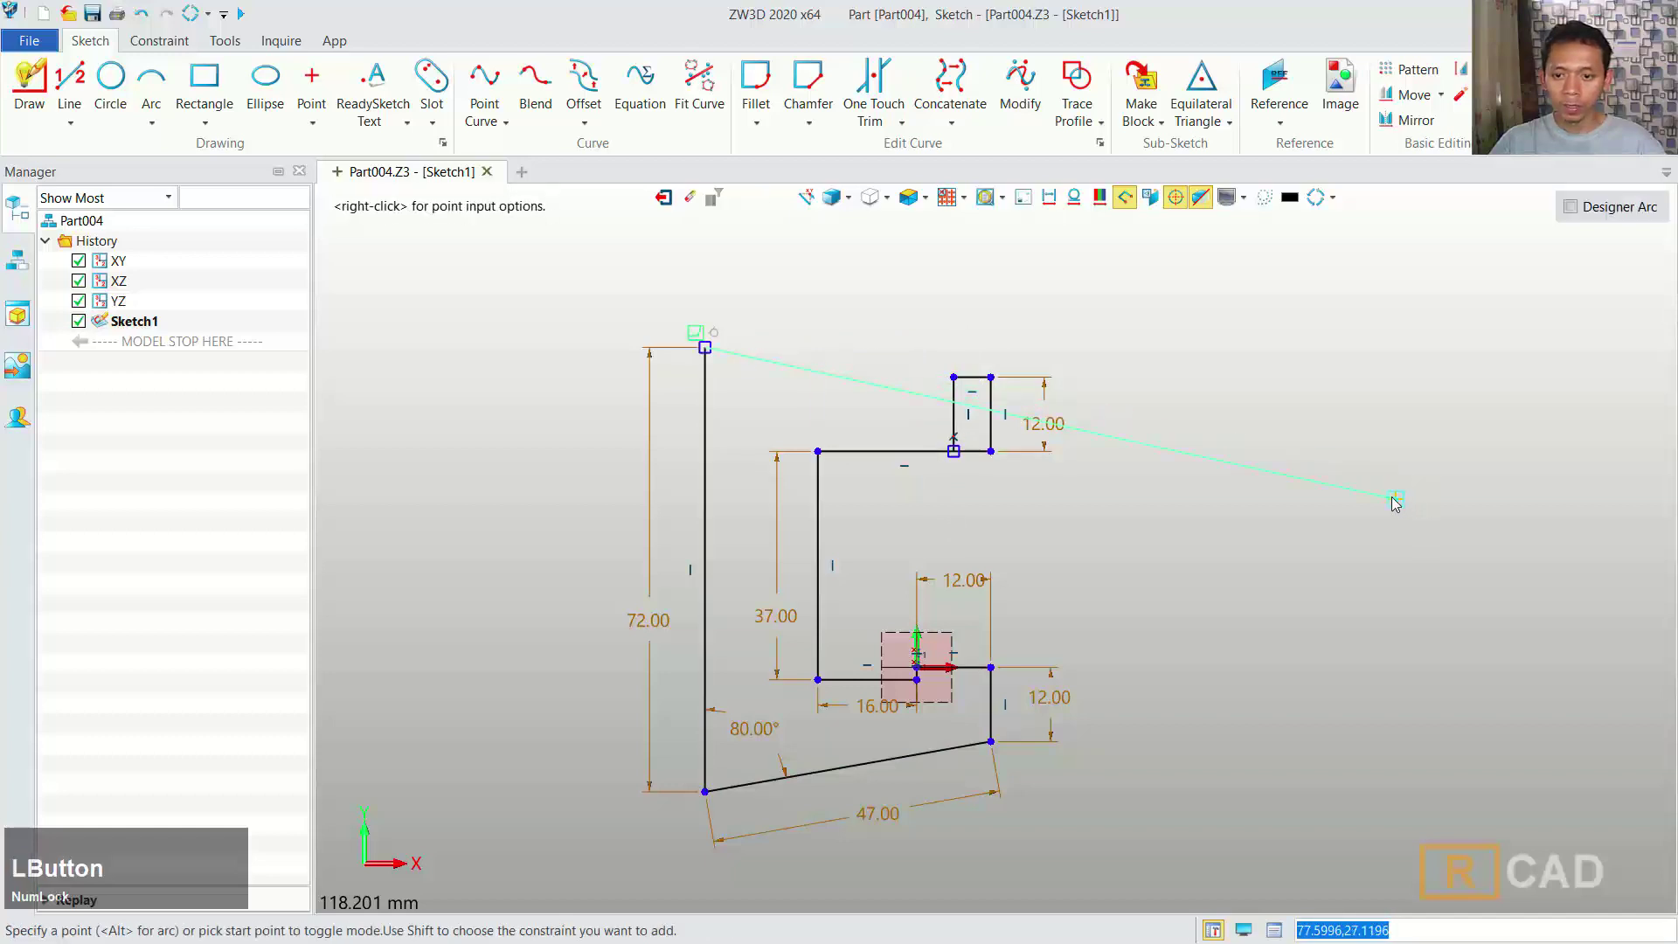
middle_click(1213, 380)
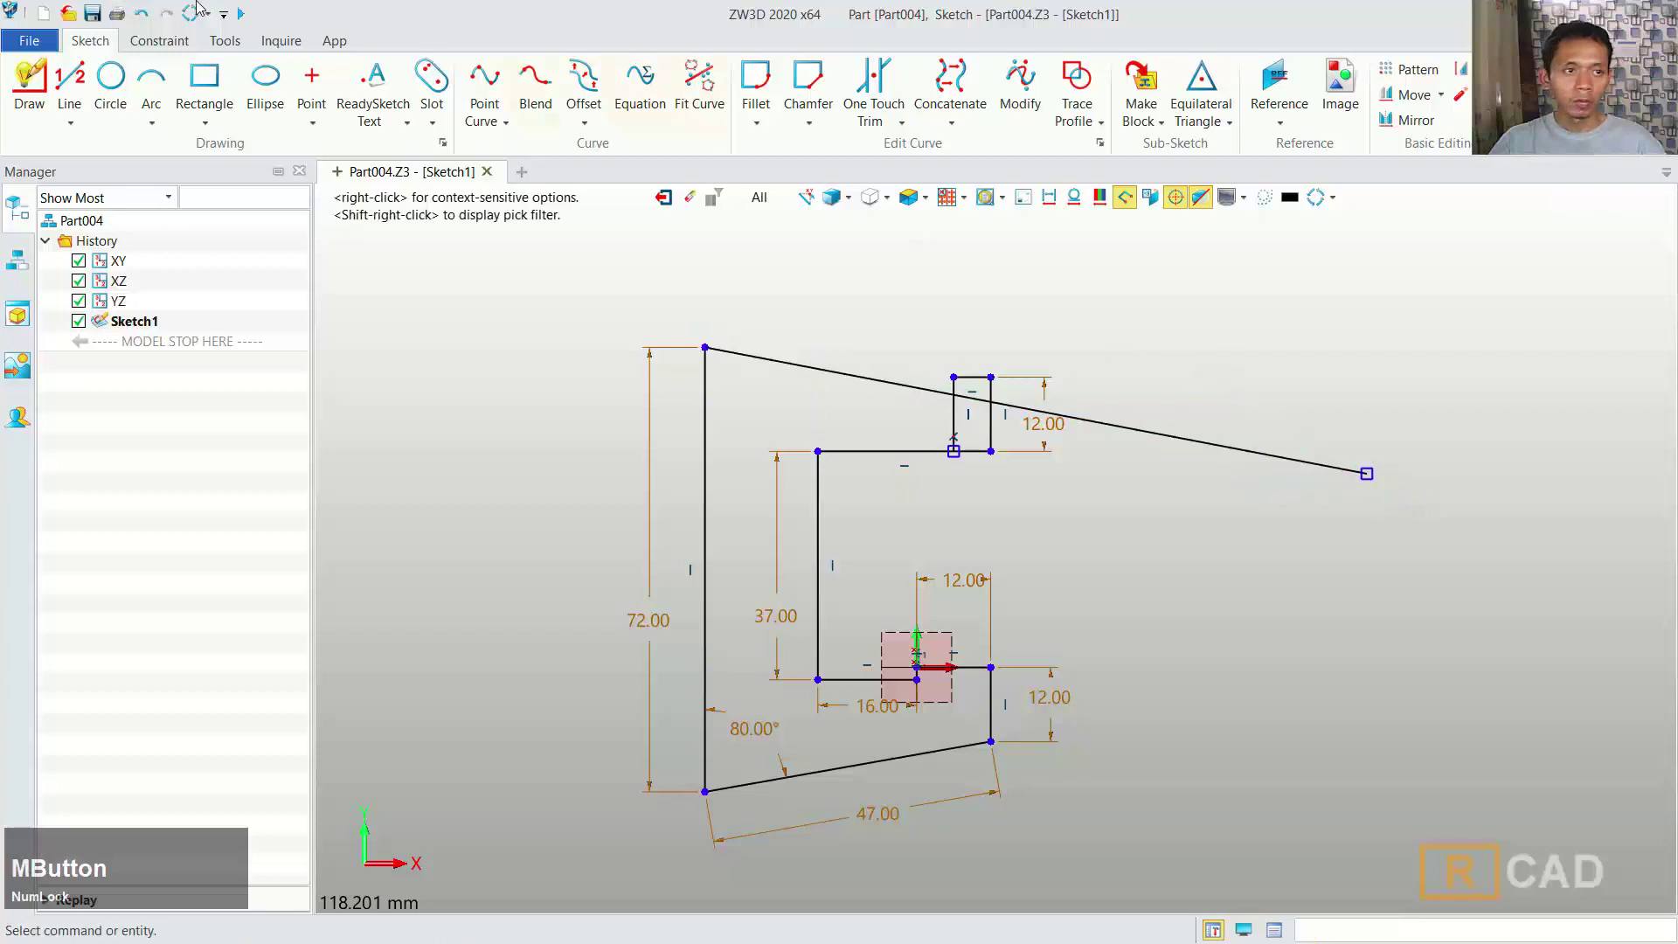
- Dimension the new top line at 80° and trim its excess at the upper step
left_click(178, 46)
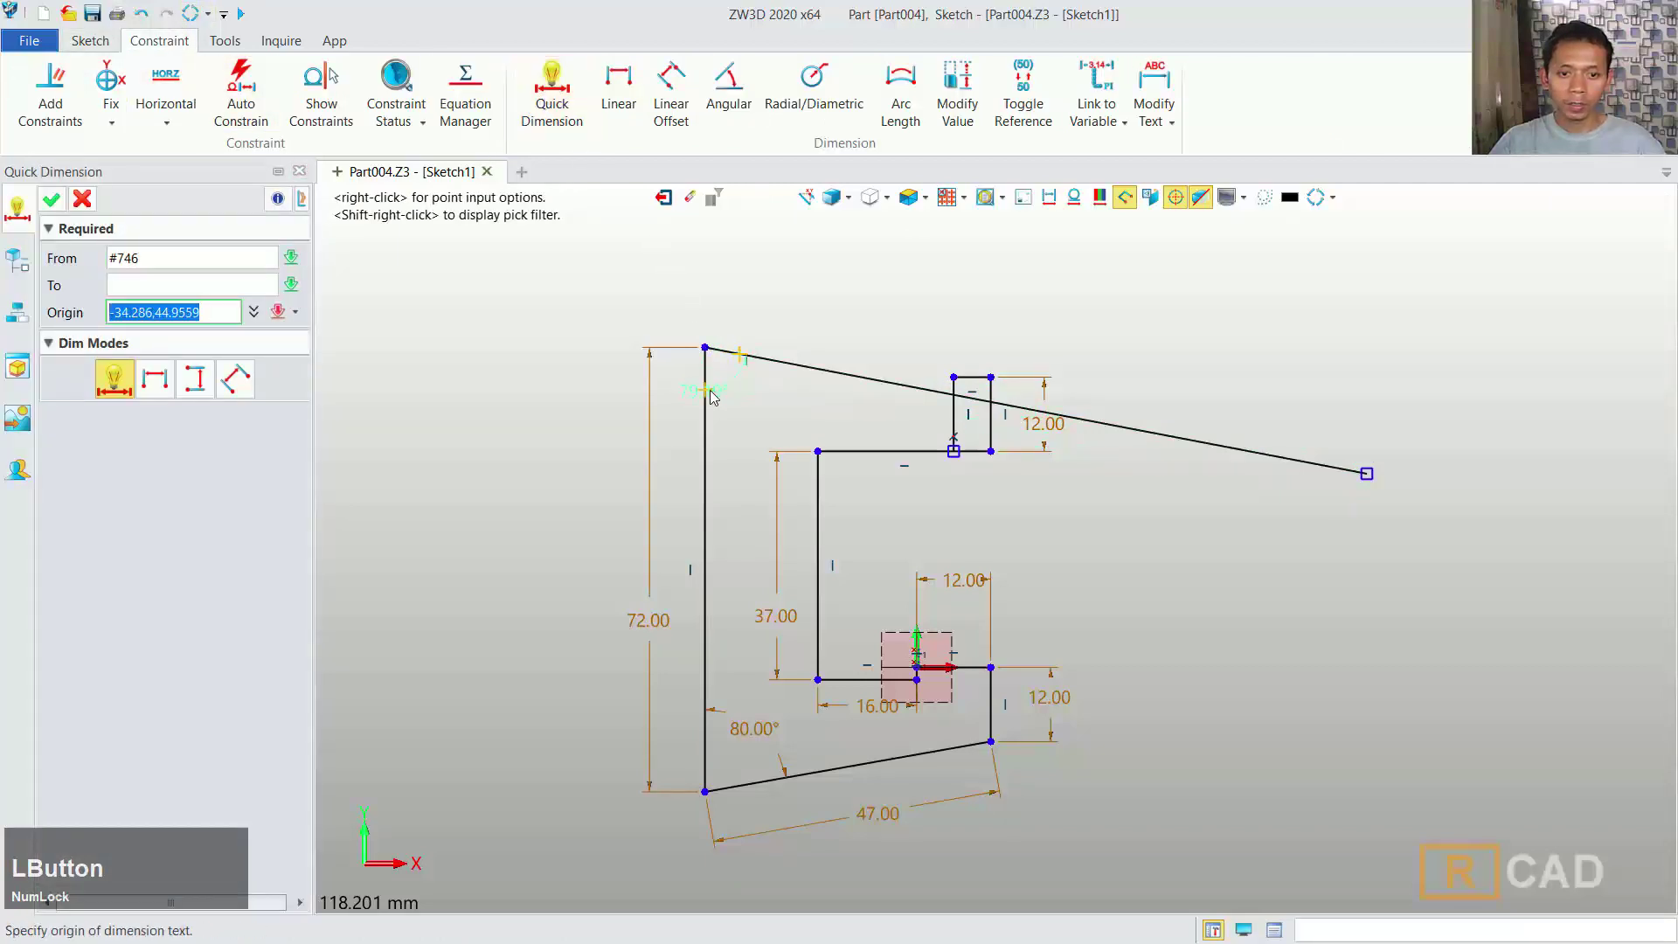
left_click(753, 400)
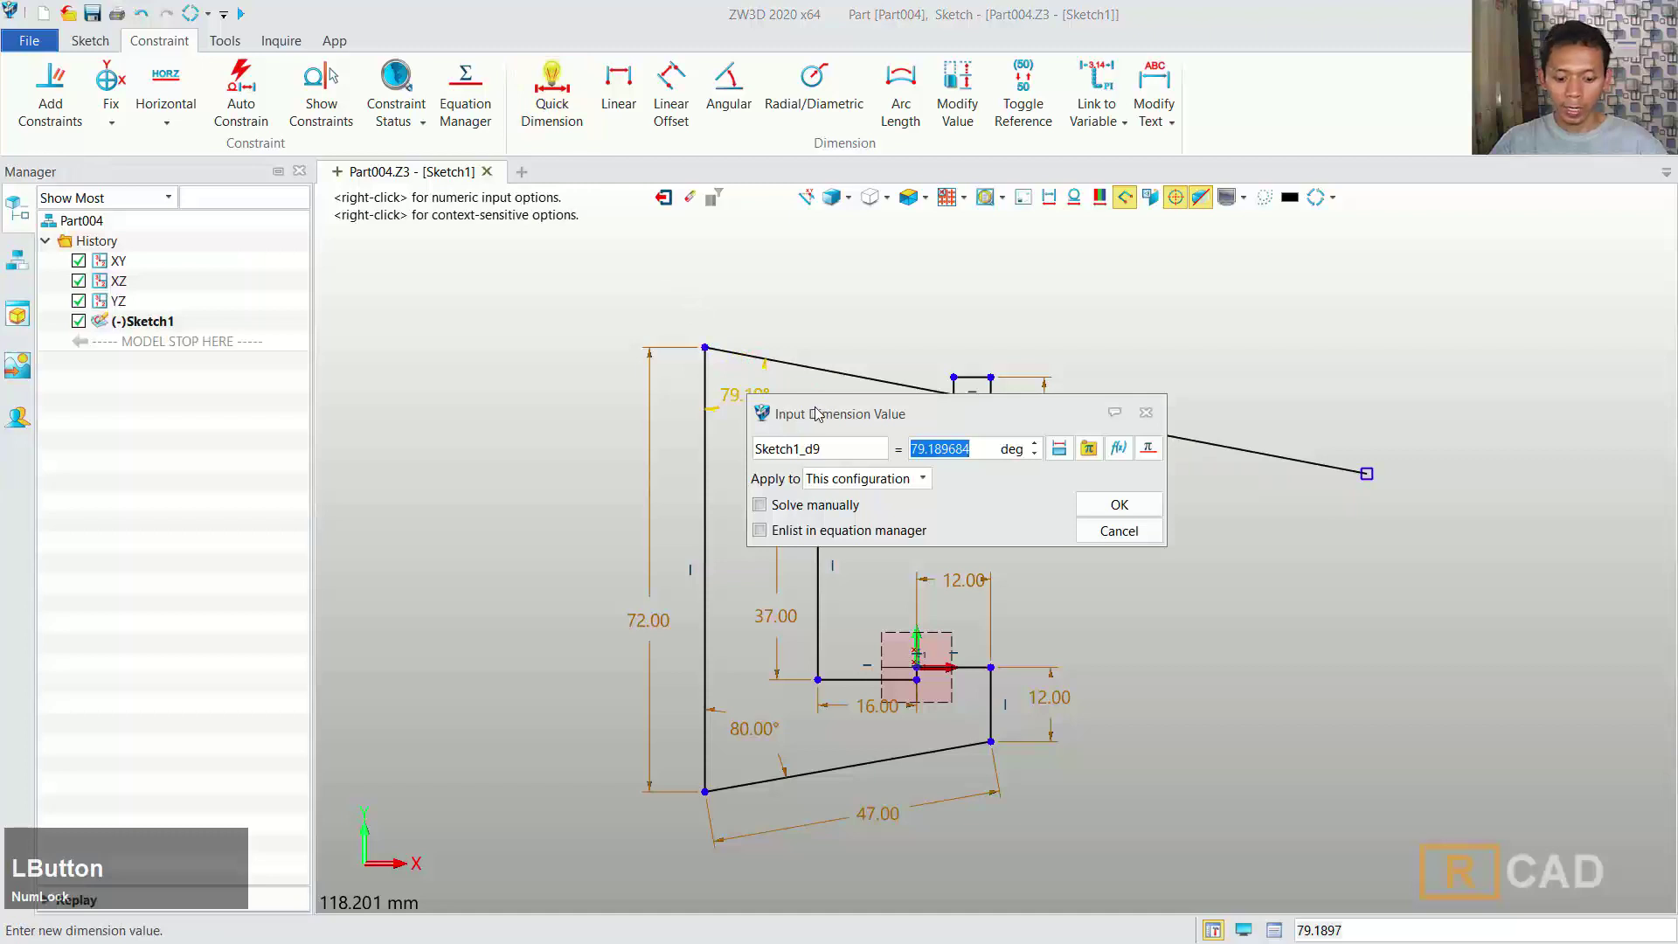
type("80")
left_click(1132, 511)
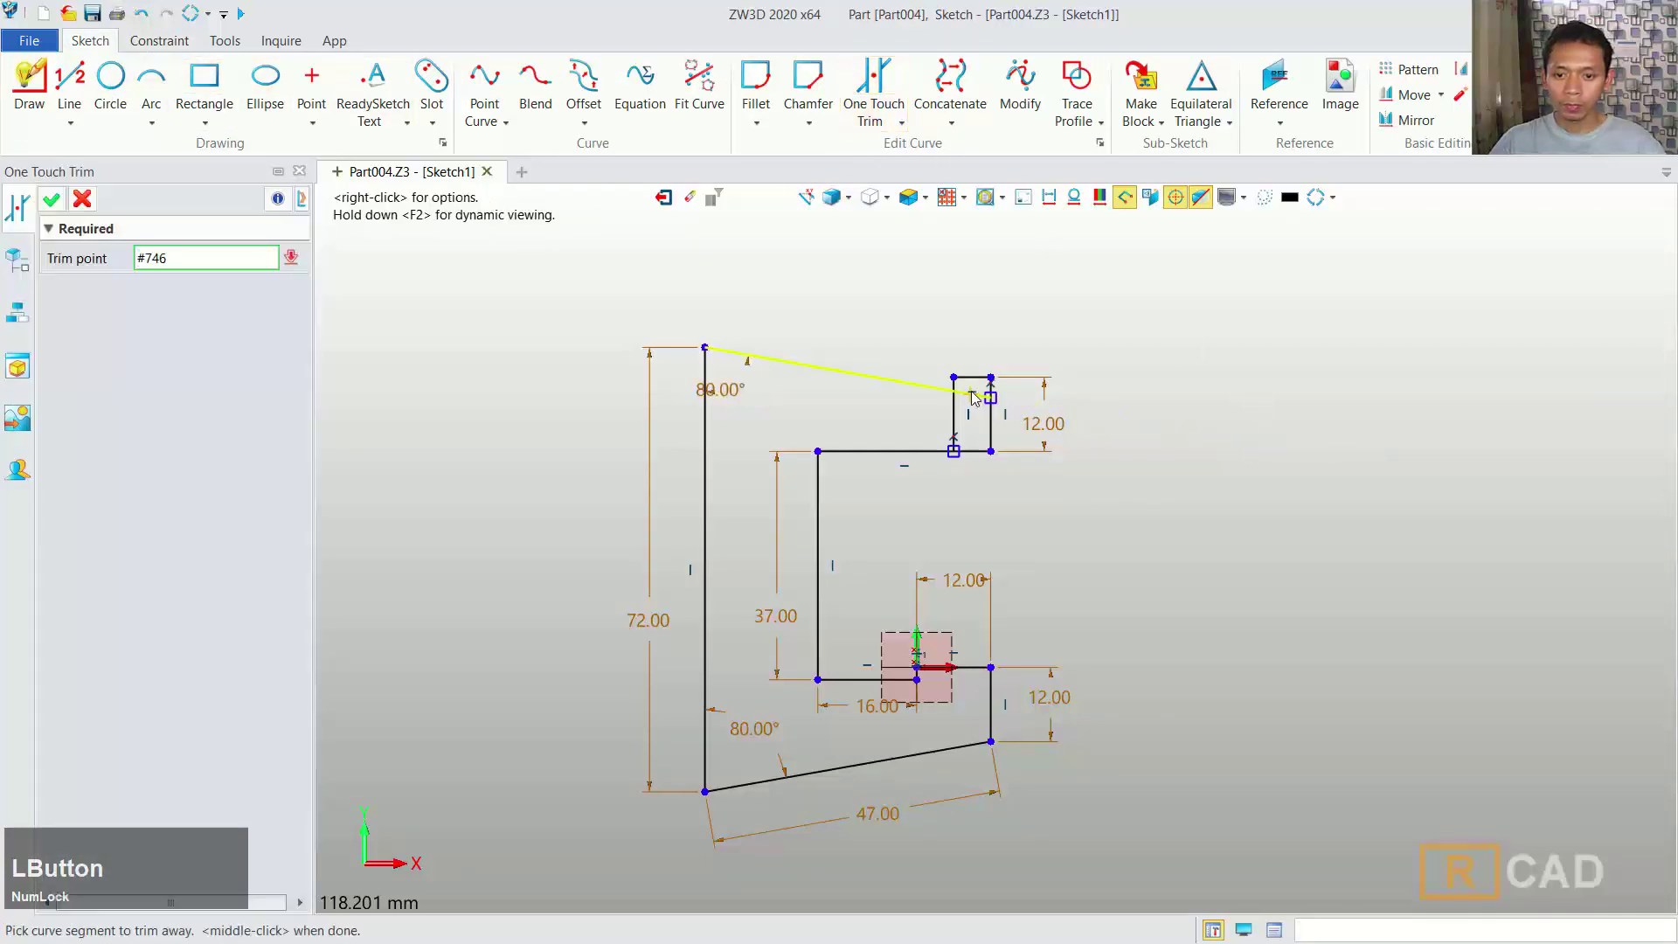
scroll("down", 3)
middle_click(1125, 496)
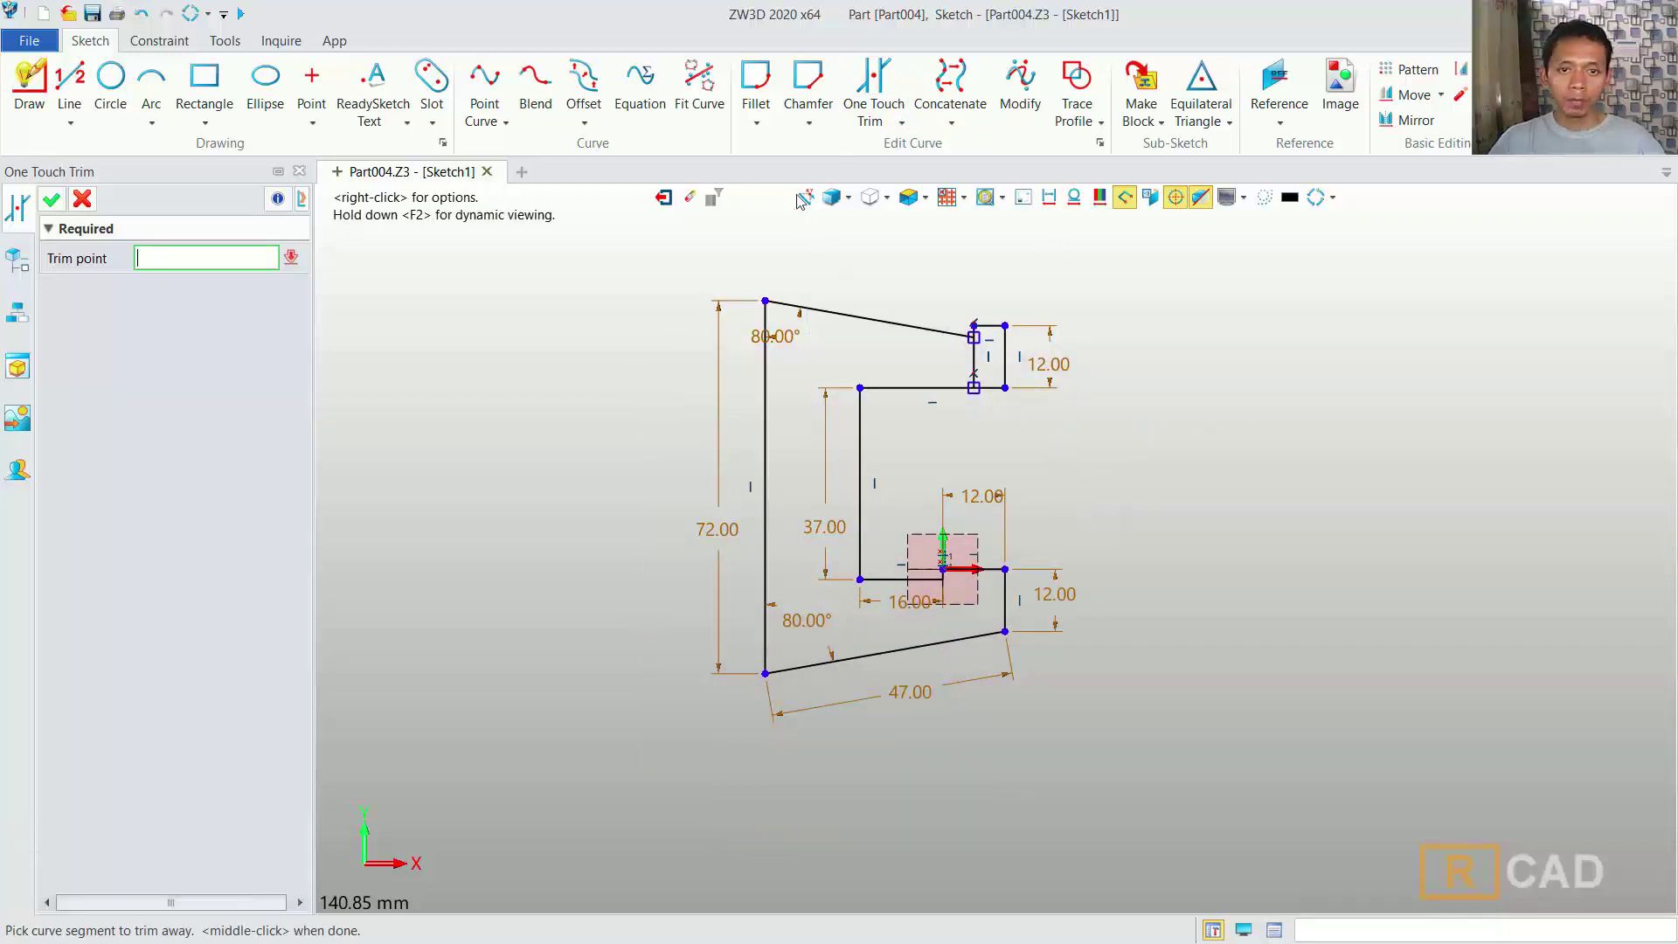
- Fillet the two outer left corners at R10 and the inner and lower-right corners at R6
left_click(769, 80)
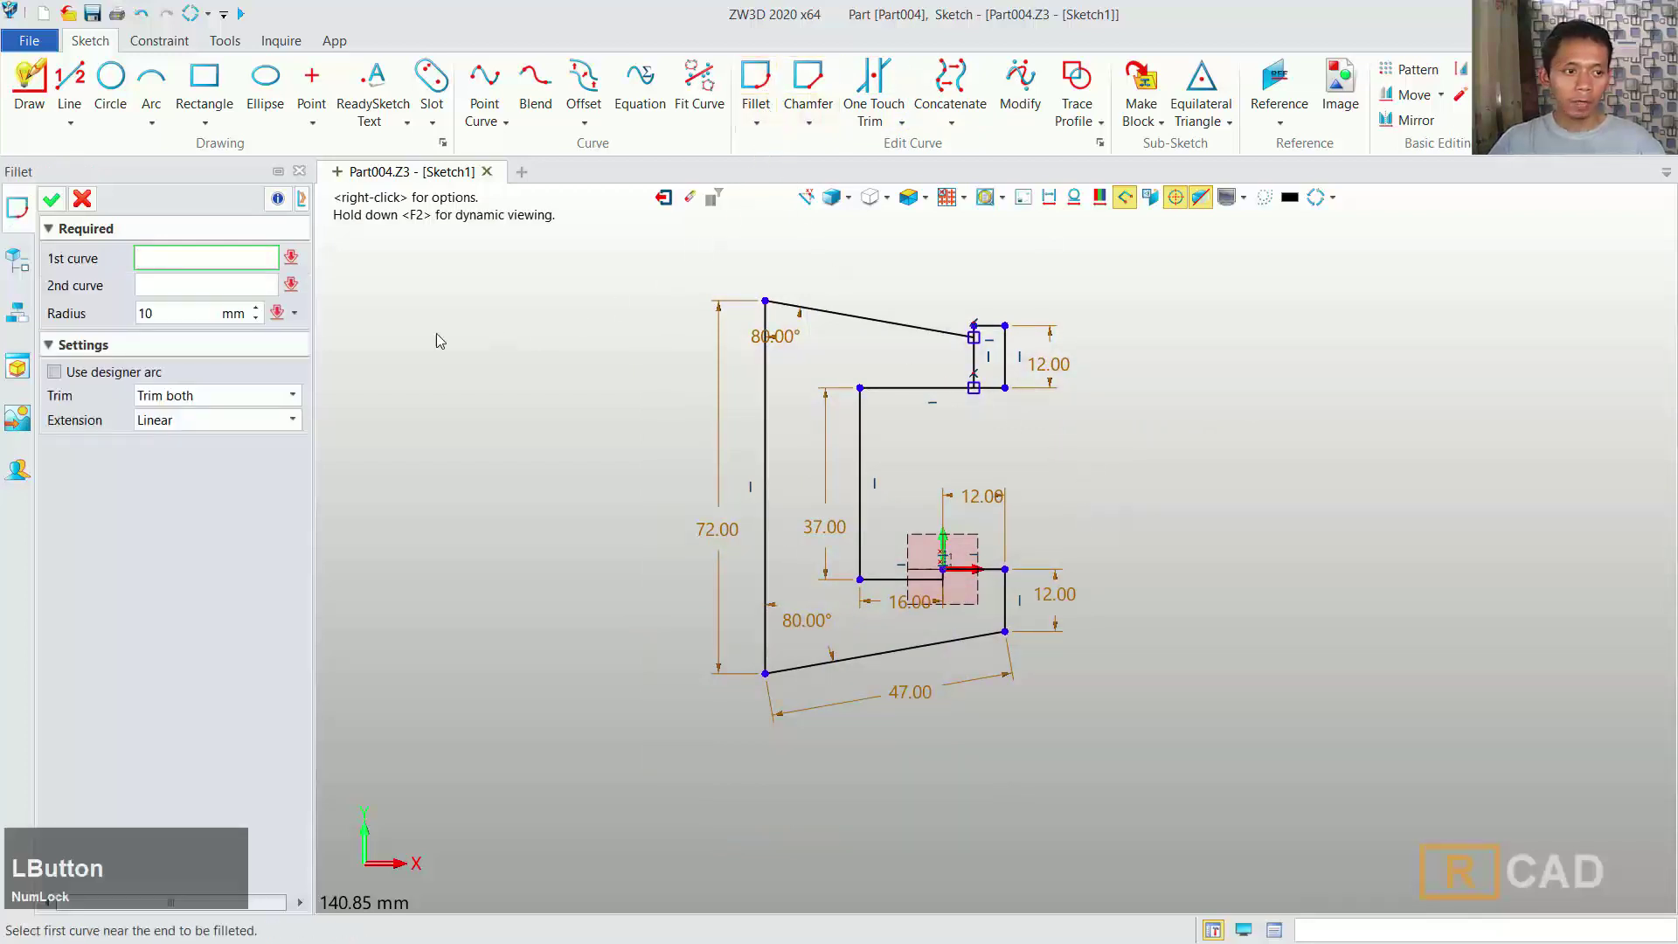
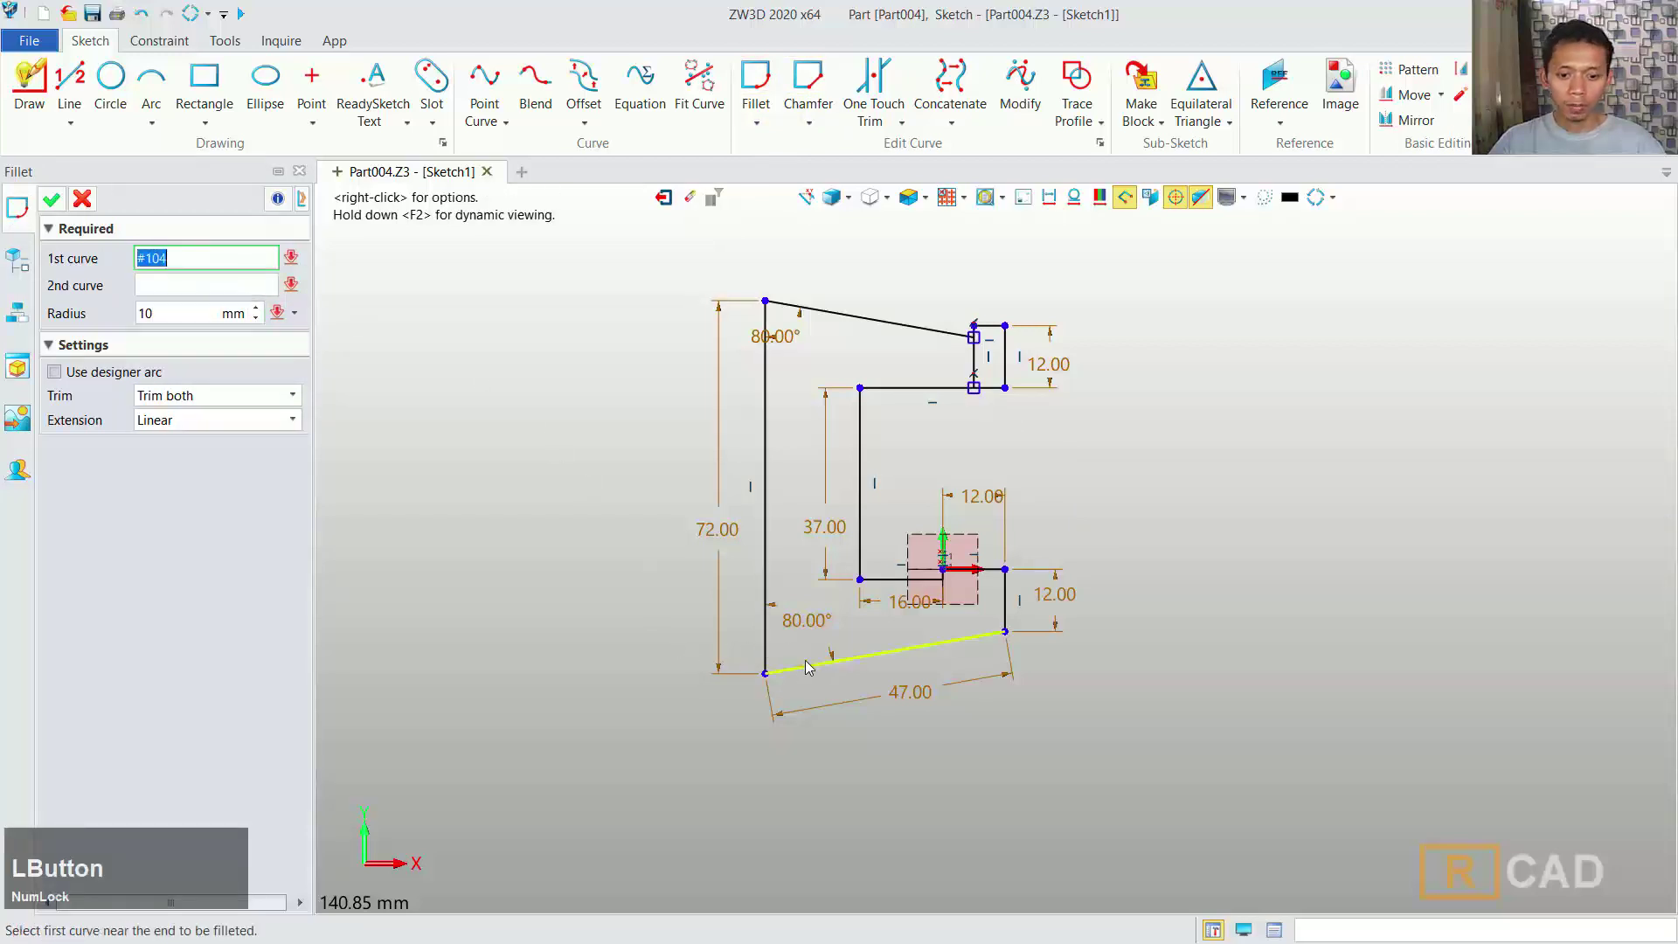
left_click(807, 669)
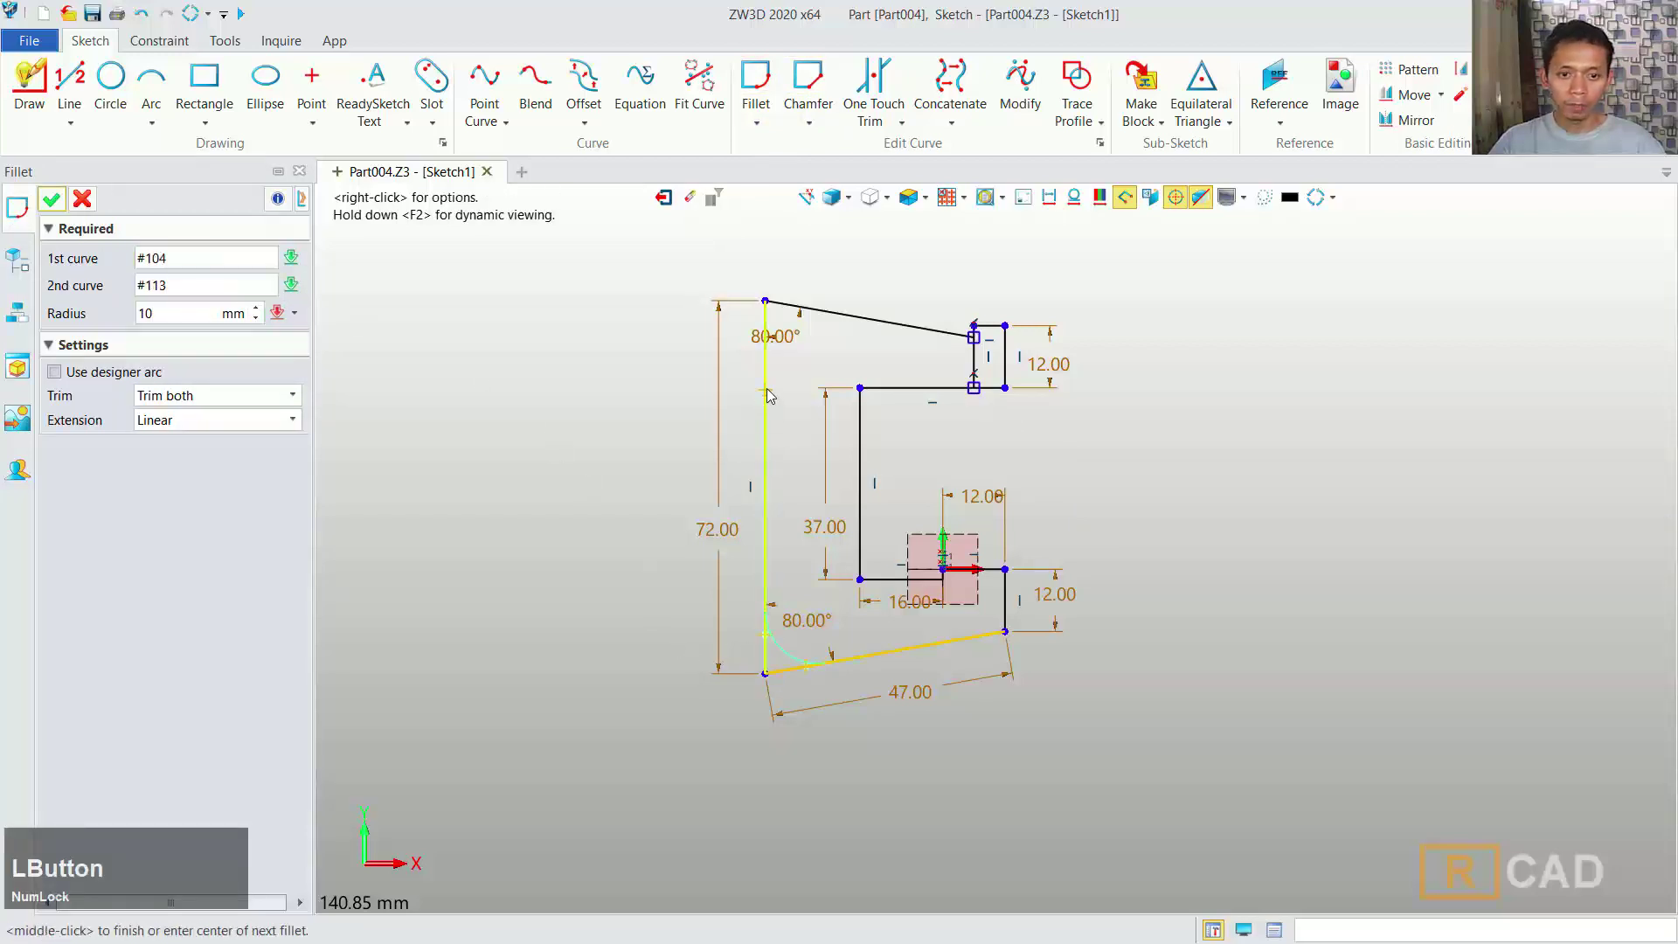
left_click(799, 311)
middle_click(586, 397)
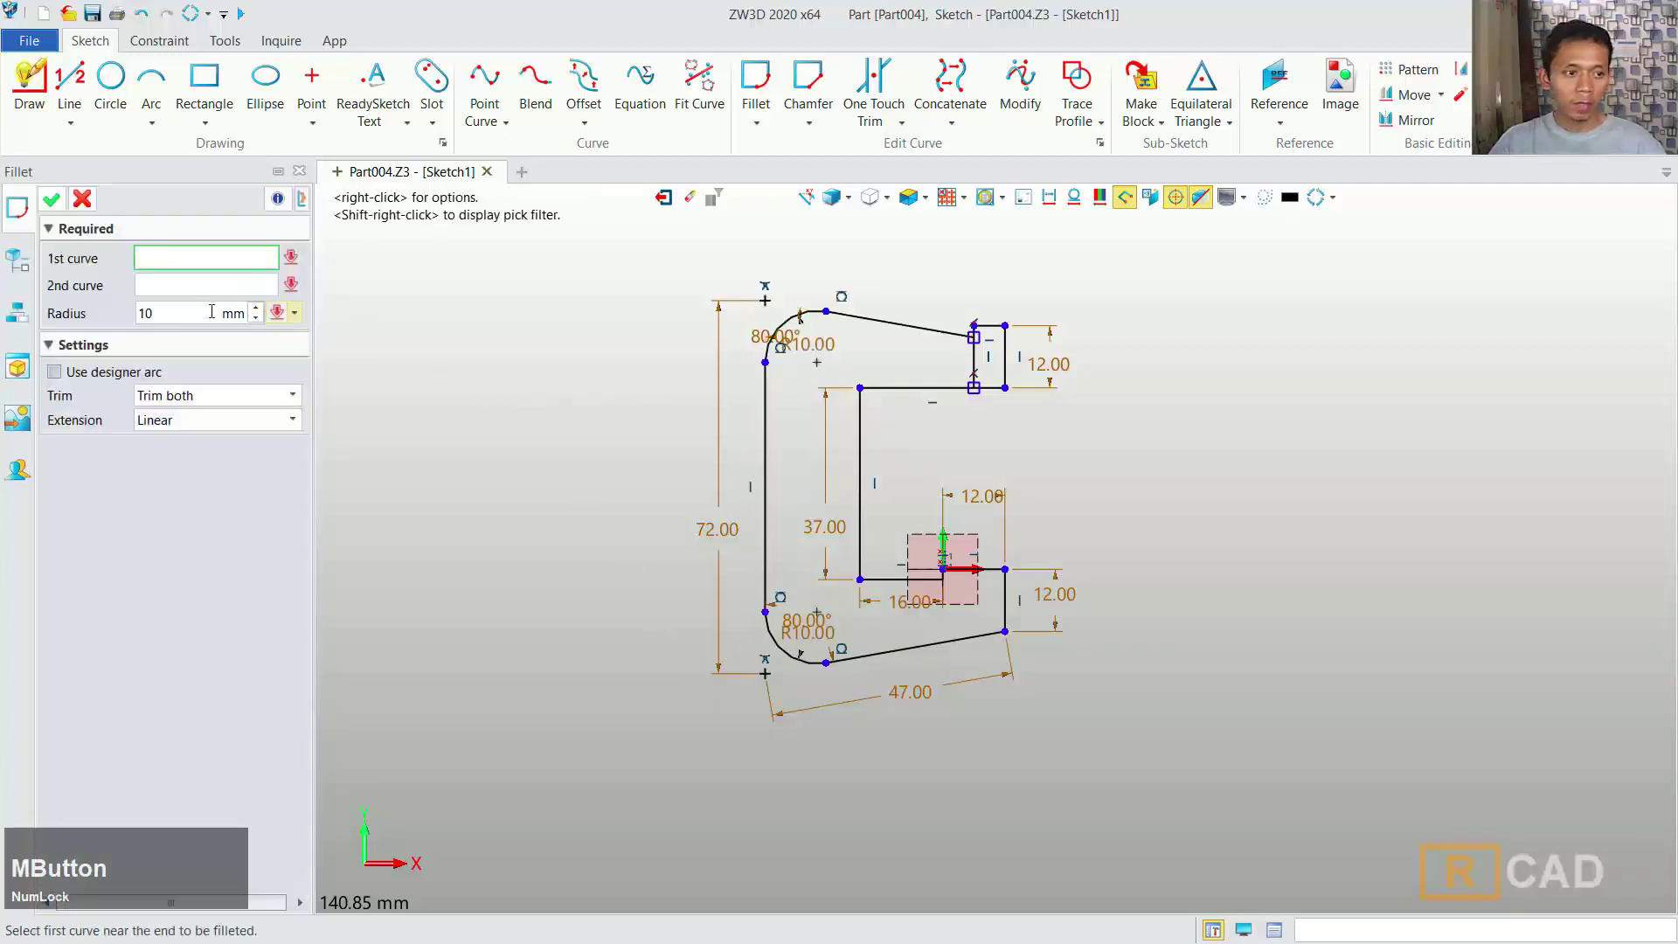
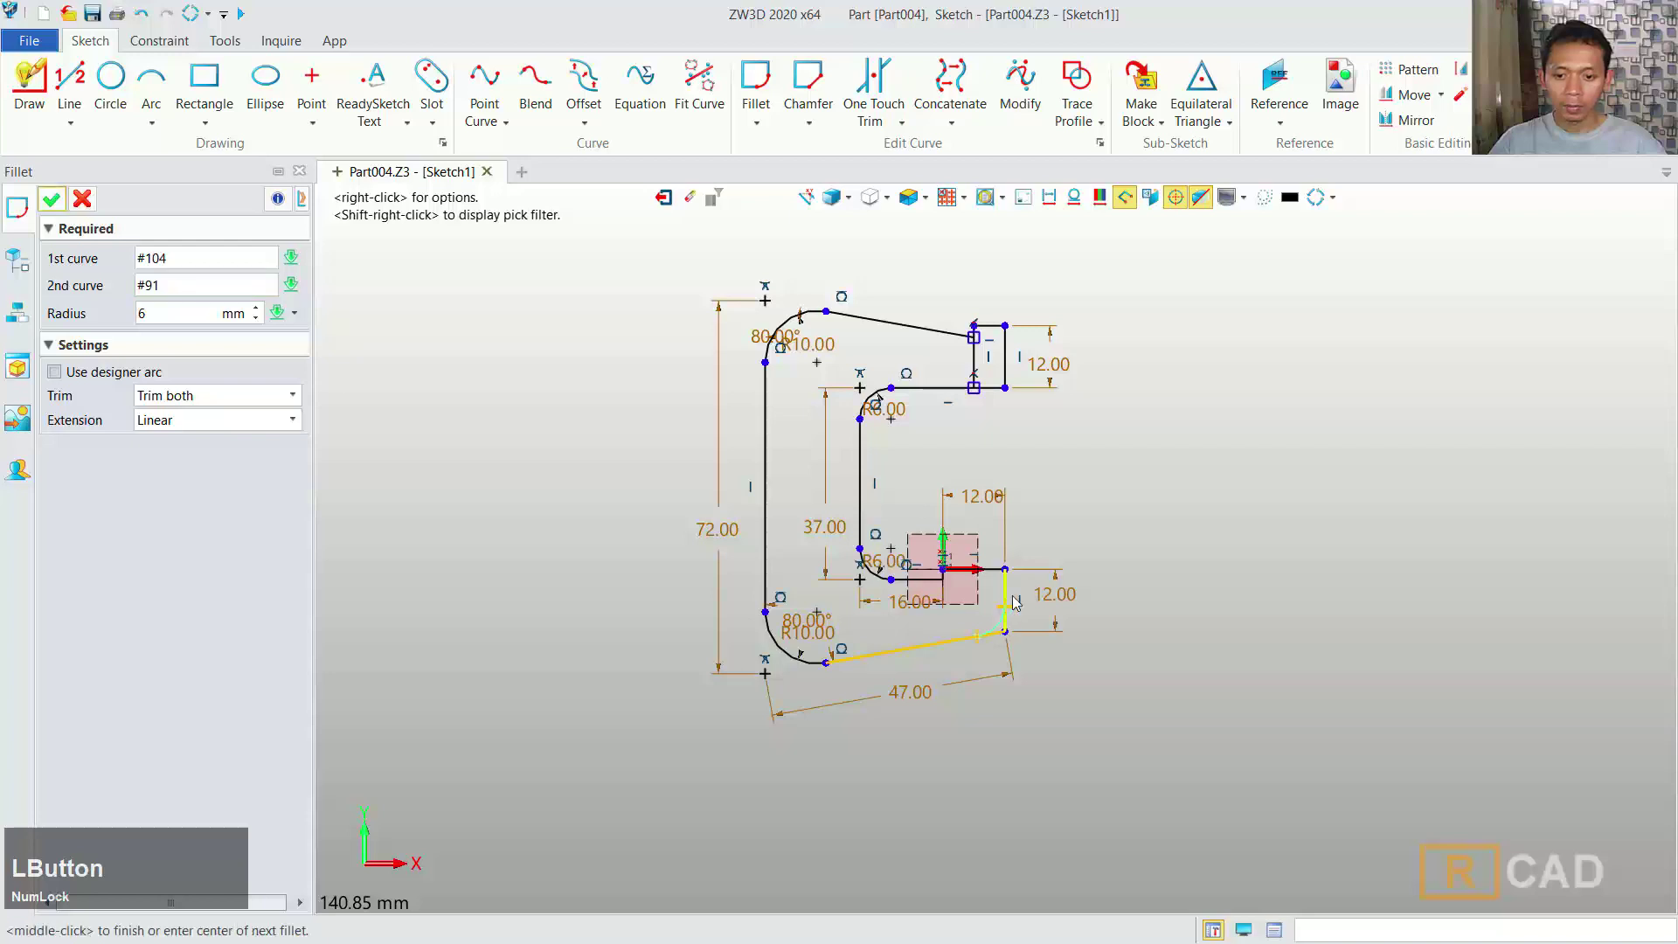
middle_click(1163, 506)
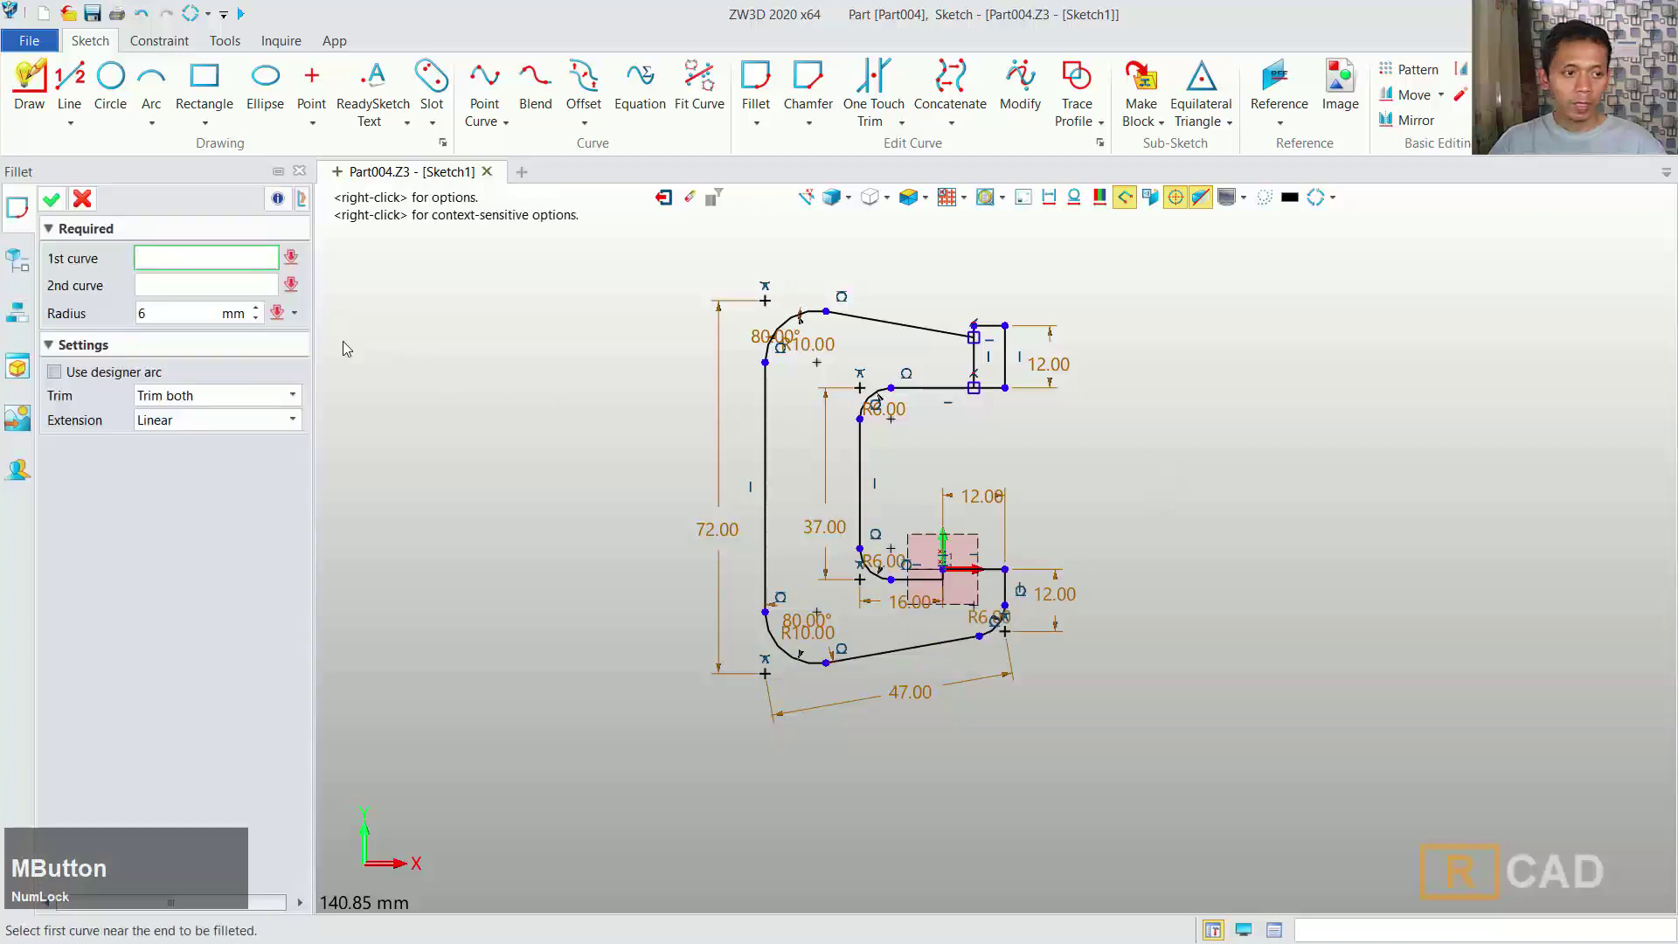
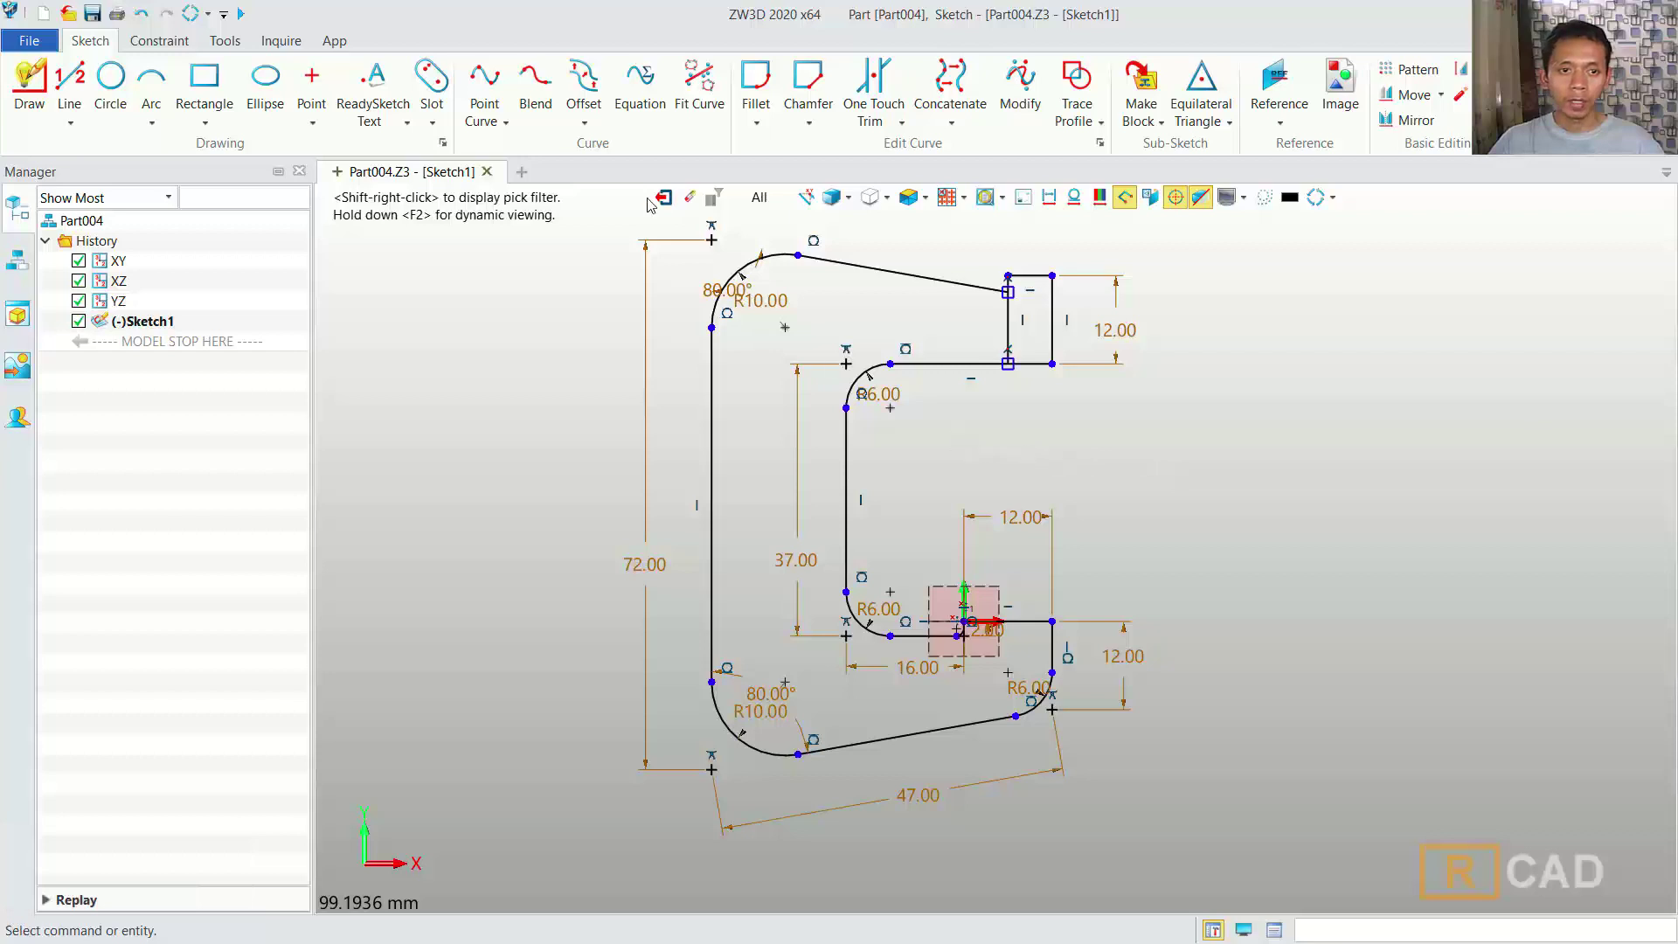
- Offset the whole hook outline 3 mm to one side, forming an inner wall outline
left_click(575, 88)
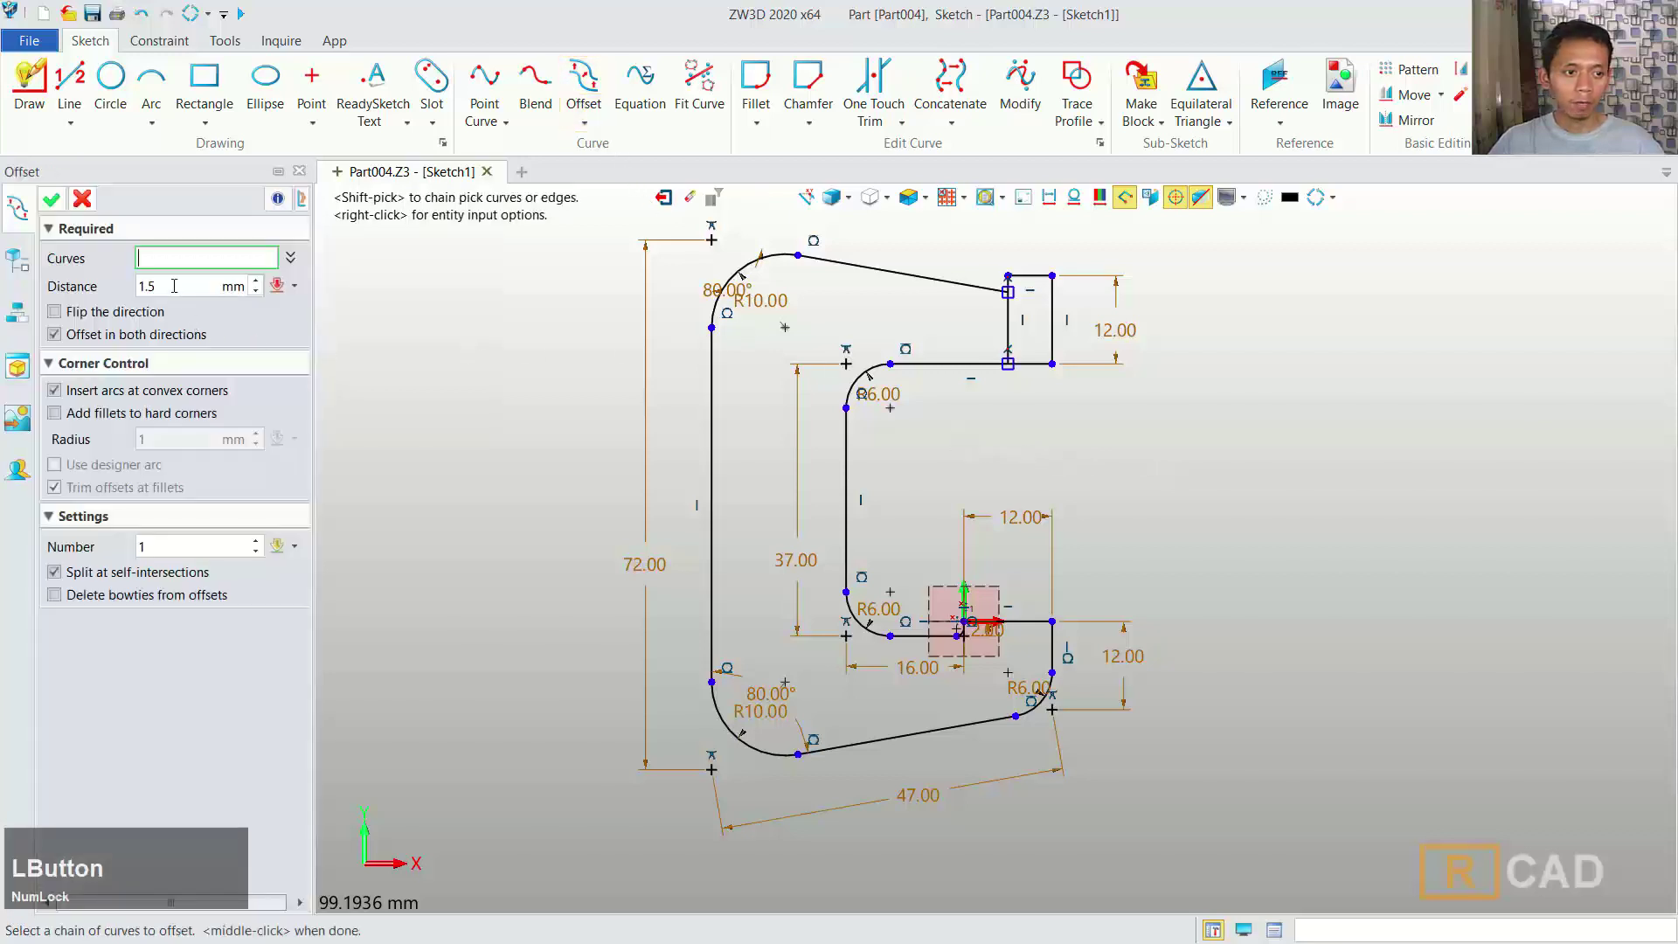
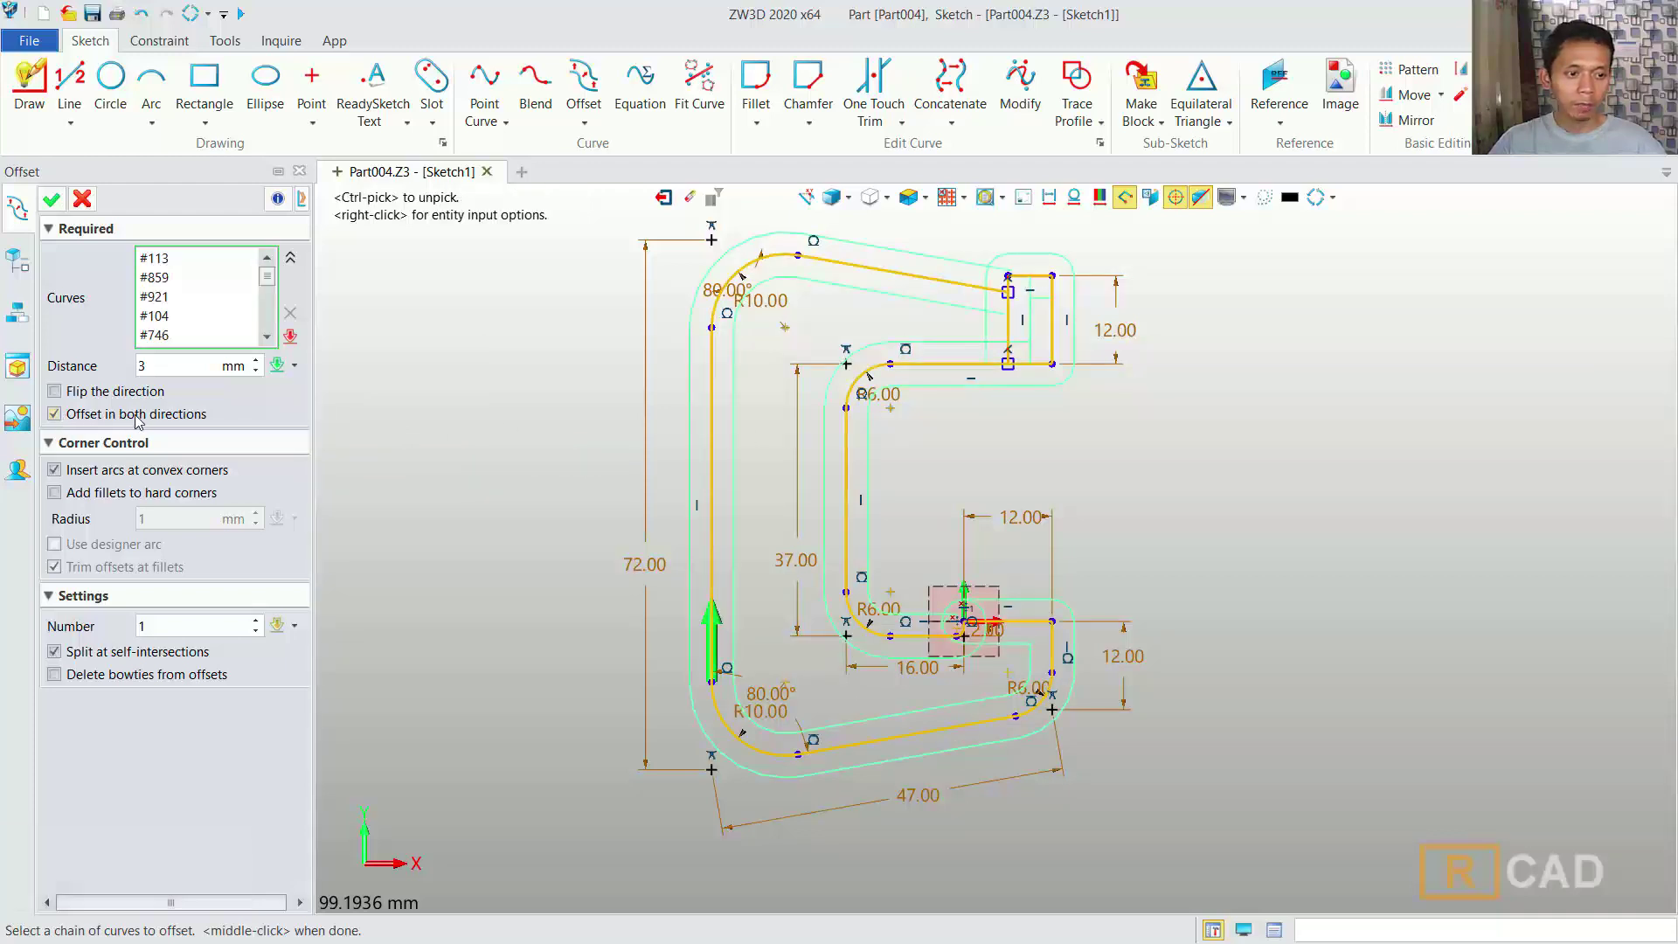
left_click(60, 417)
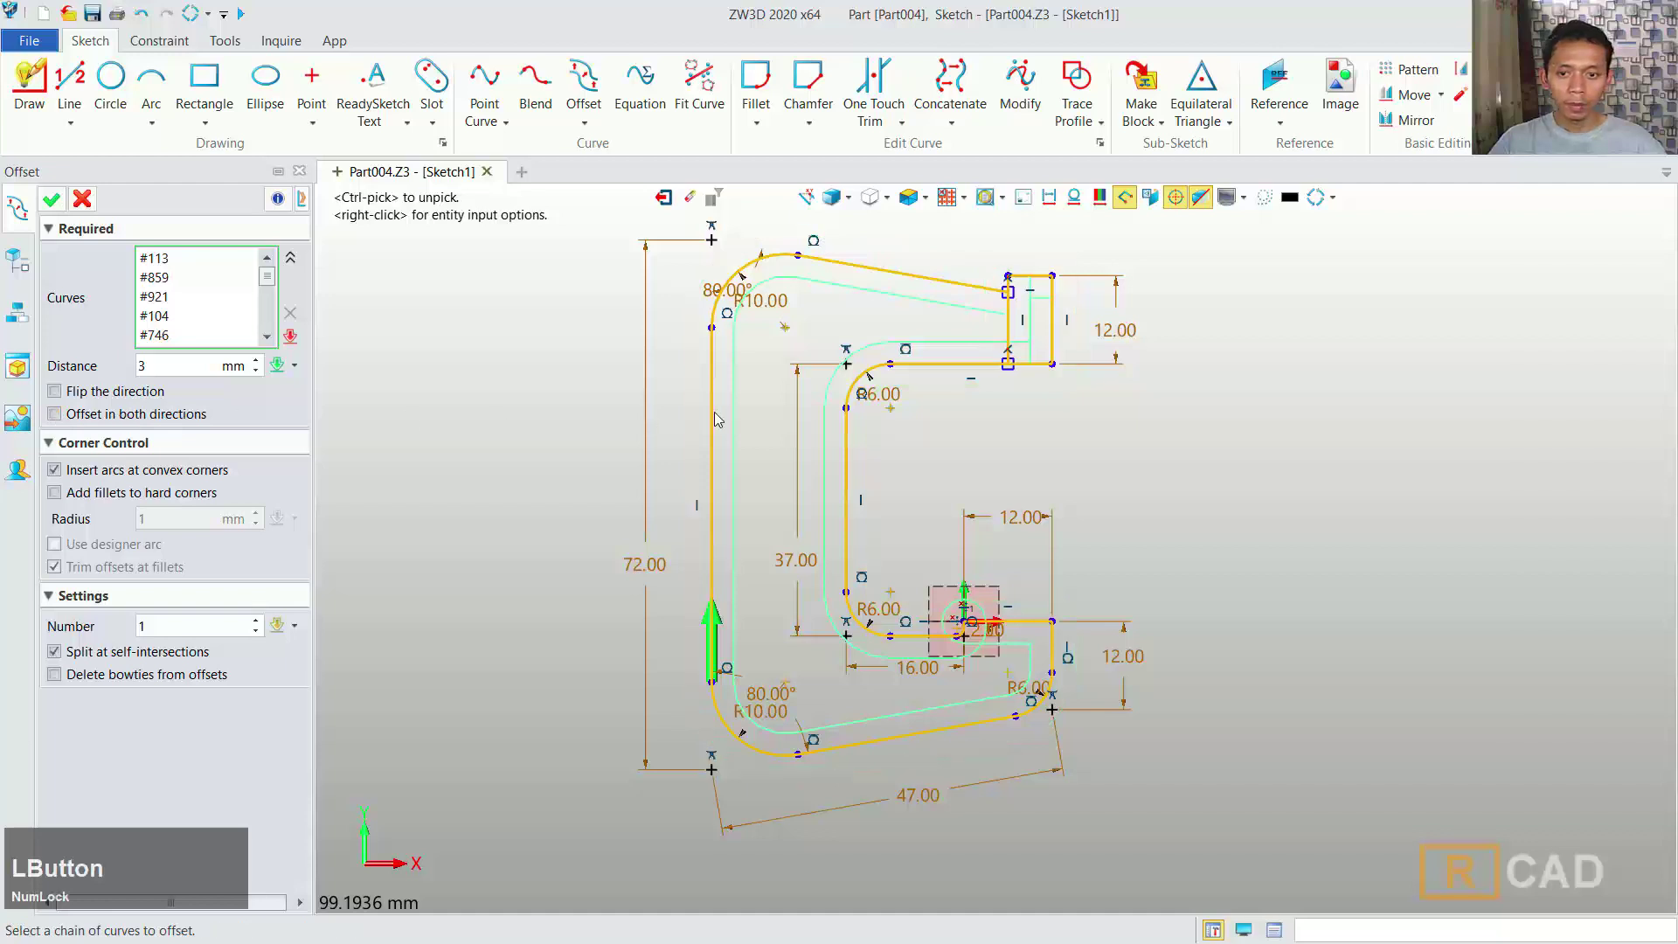
middle_click(487, 306)
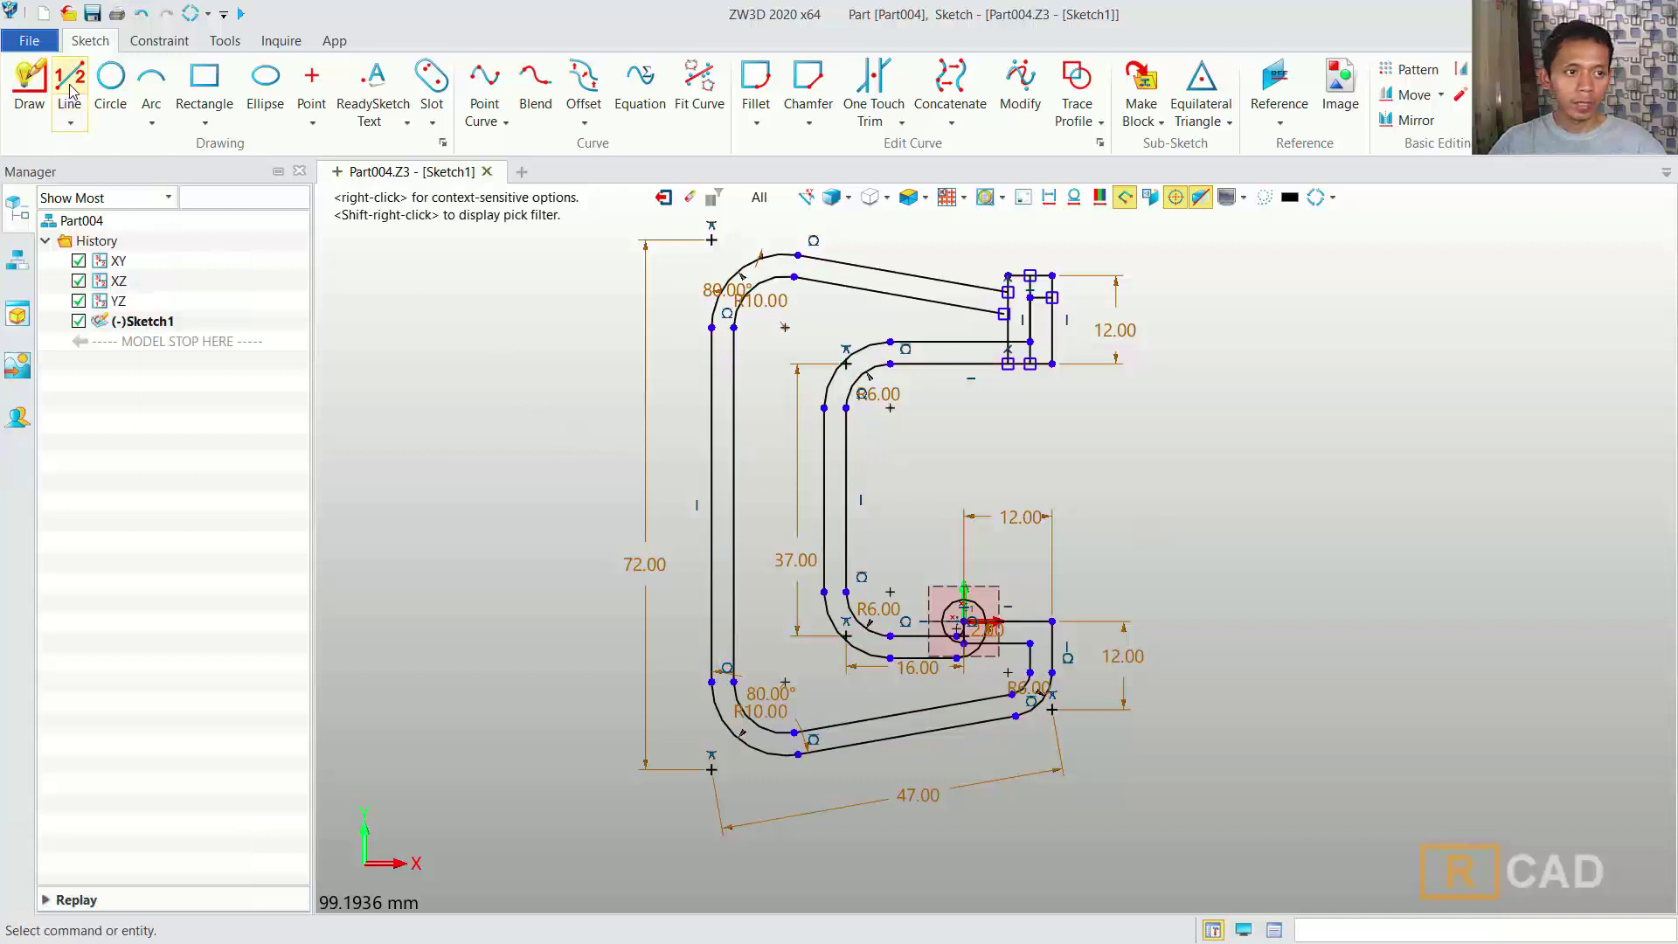
- Draw a horizontal line across the hook's left wall partway up its height
left_click(37, 82)
scroll("up", 3)
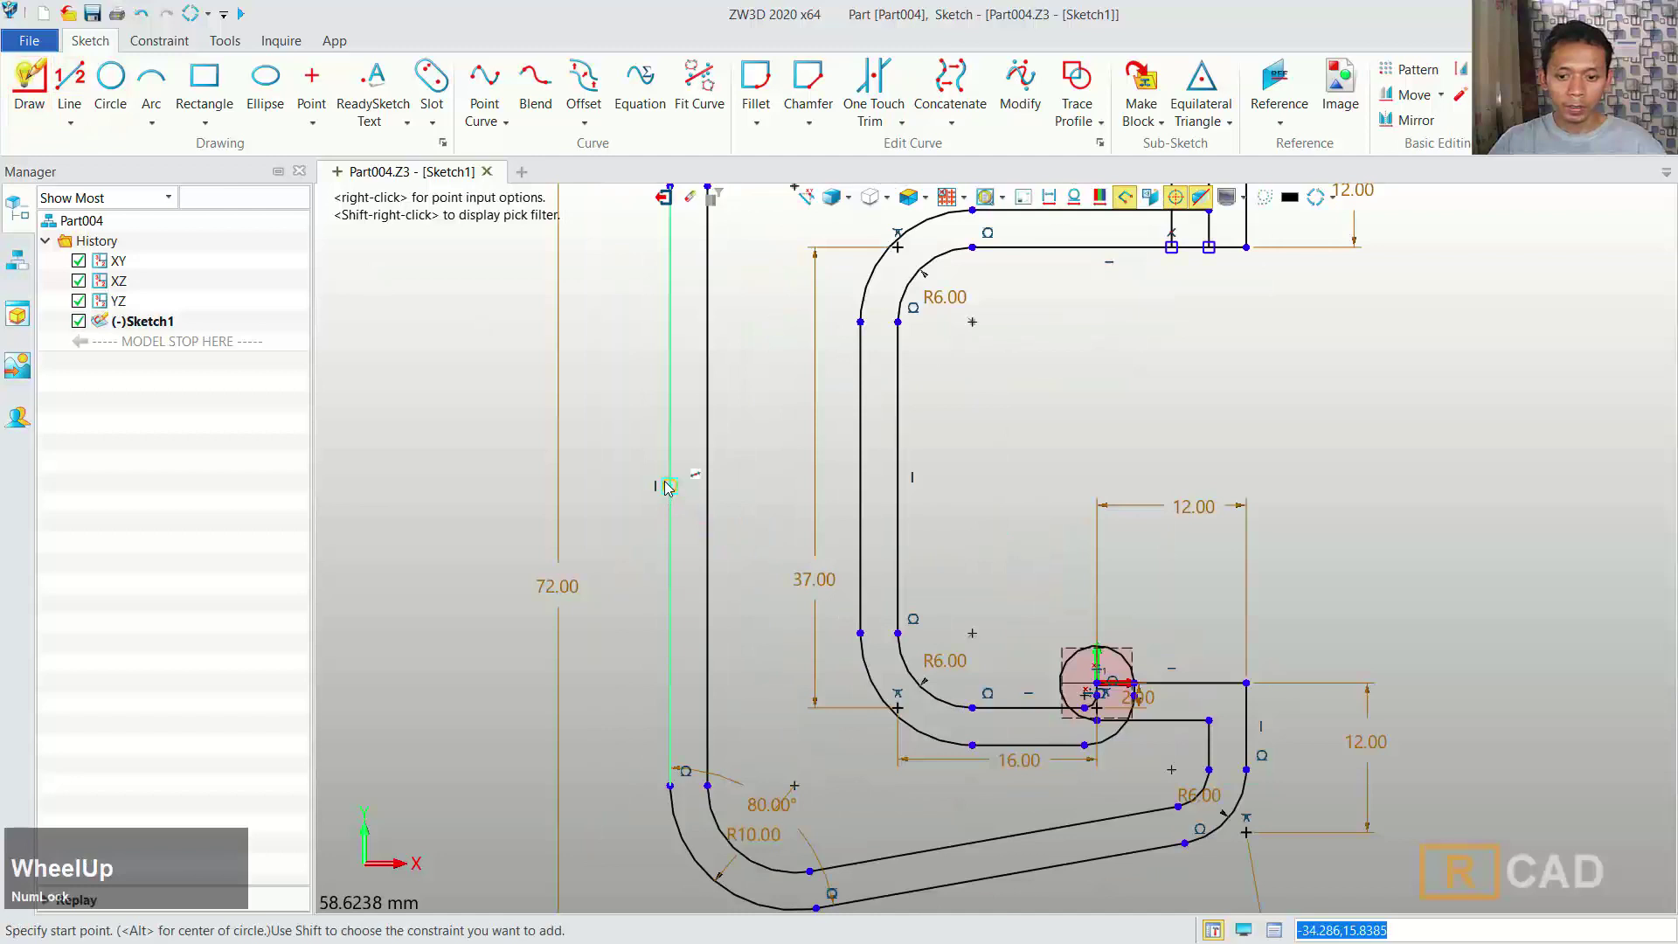
left_click(676, 491)
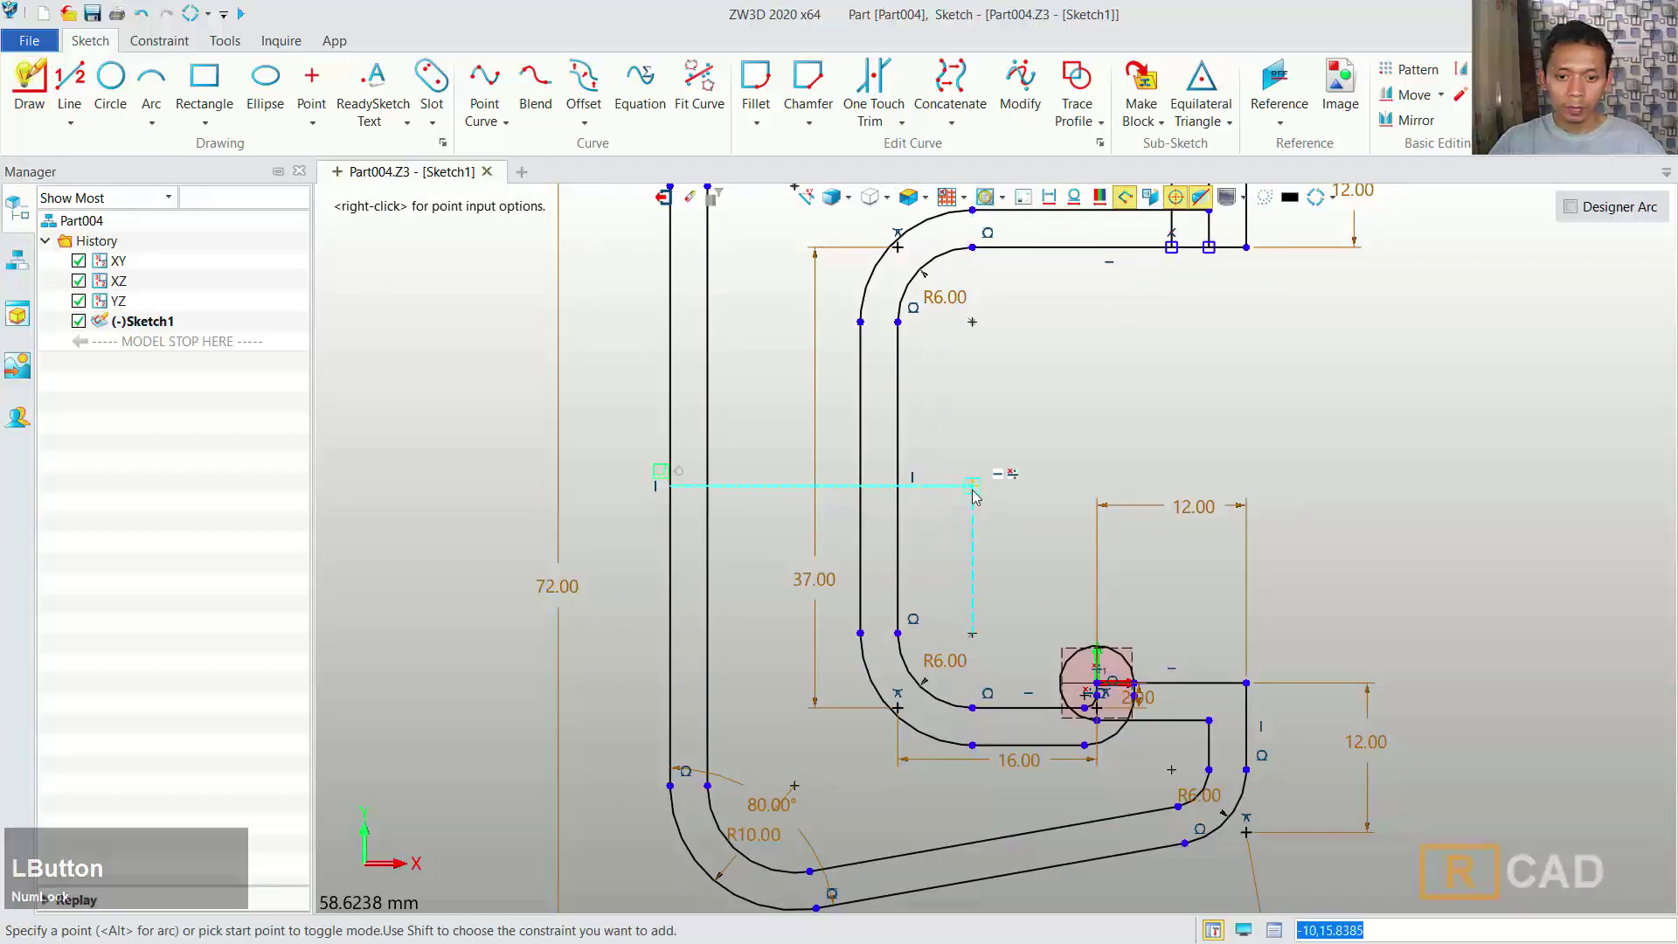
left_click(950, 494)
middle_click(1029, 422)
scroll("down", 3)
middle_click(1169, 434)
scroll("up", 3)
left_click(589, 83)
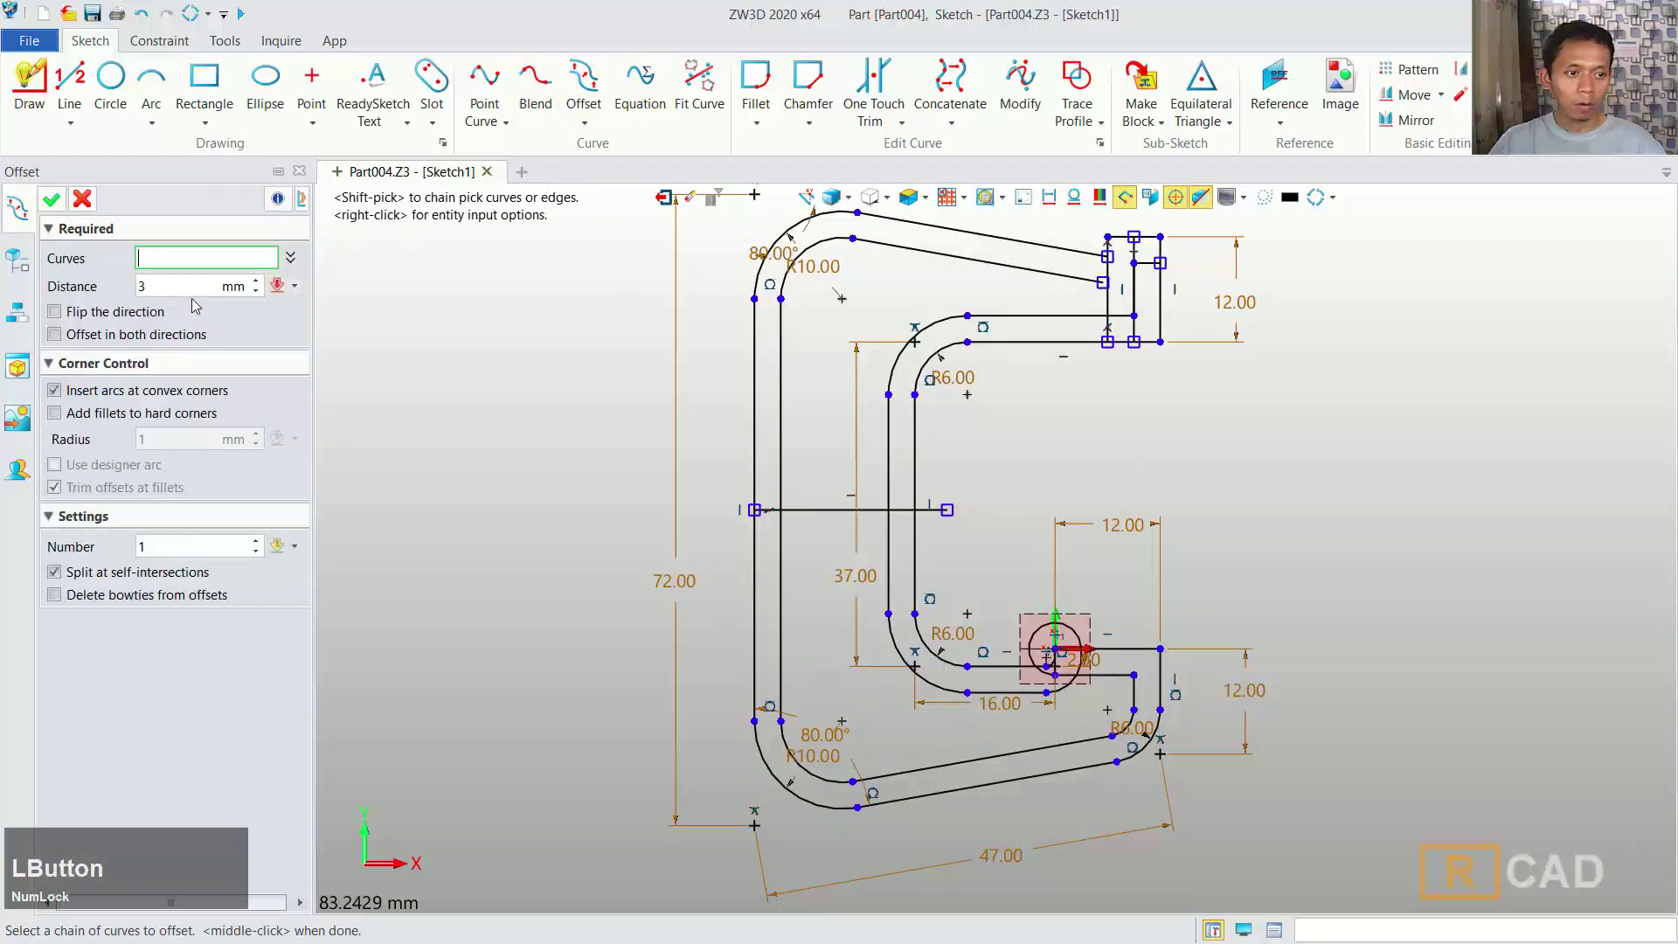
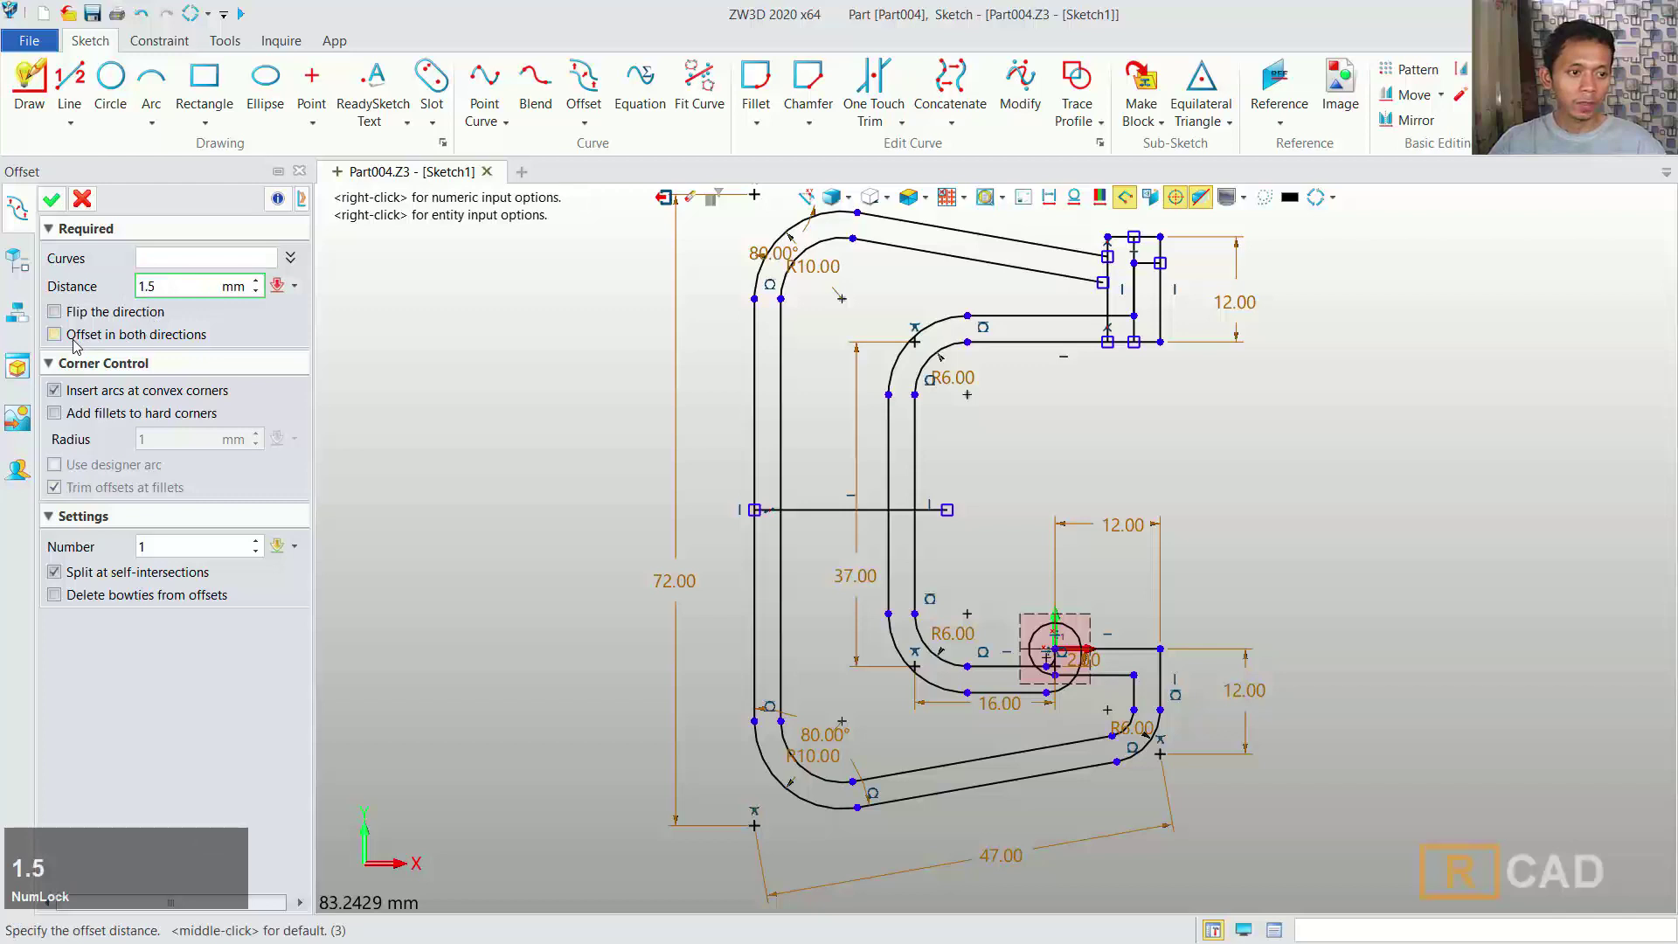
- Offset the wall line 1.5 mm both ways and the tab's vertical line 6 mm inward
left_click(65, 338)
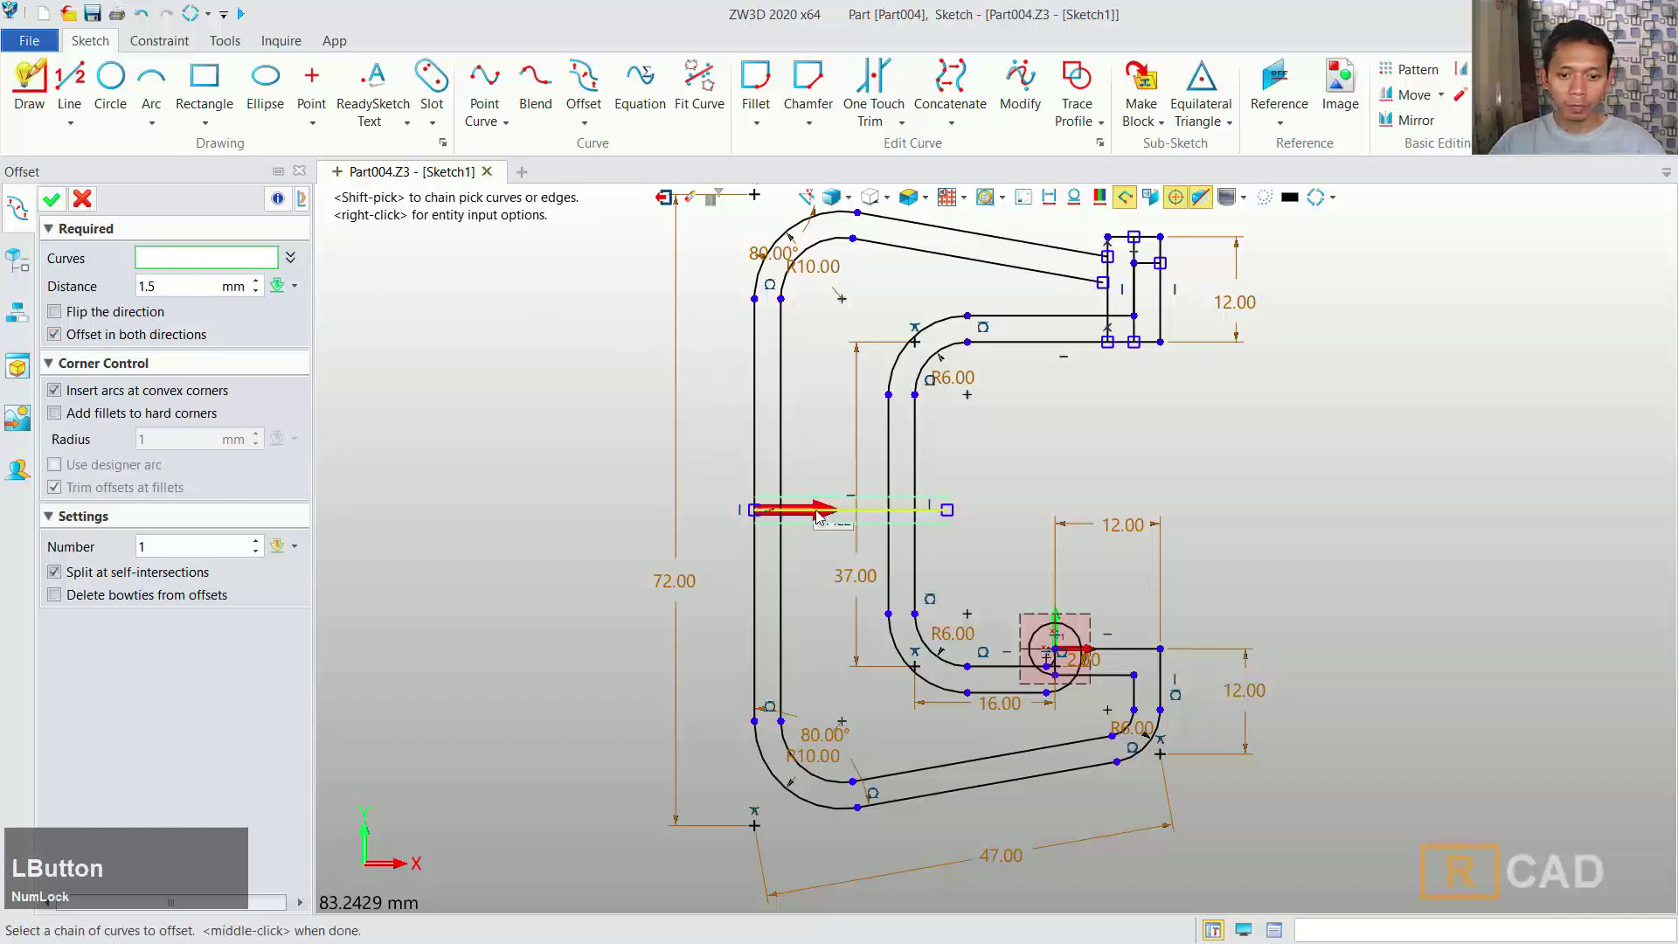
left_click(821, 514)
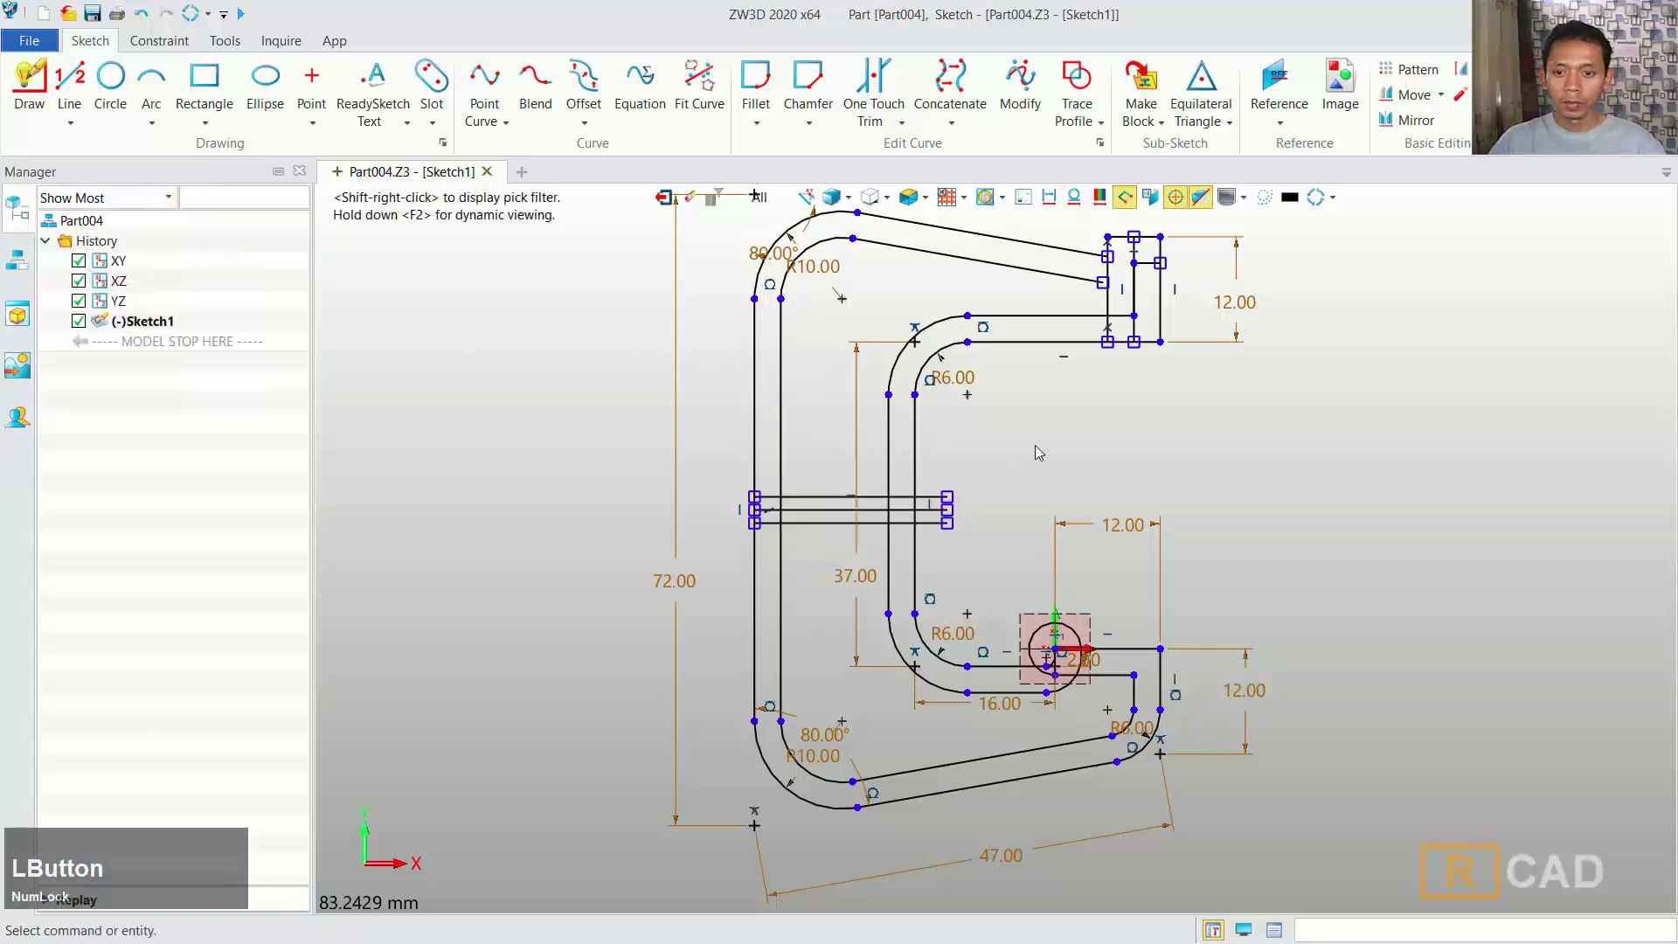
middle_click(1288, 351)
scroll("up", 3)
middle_click(1044, 360)
left_click(1070, 366)
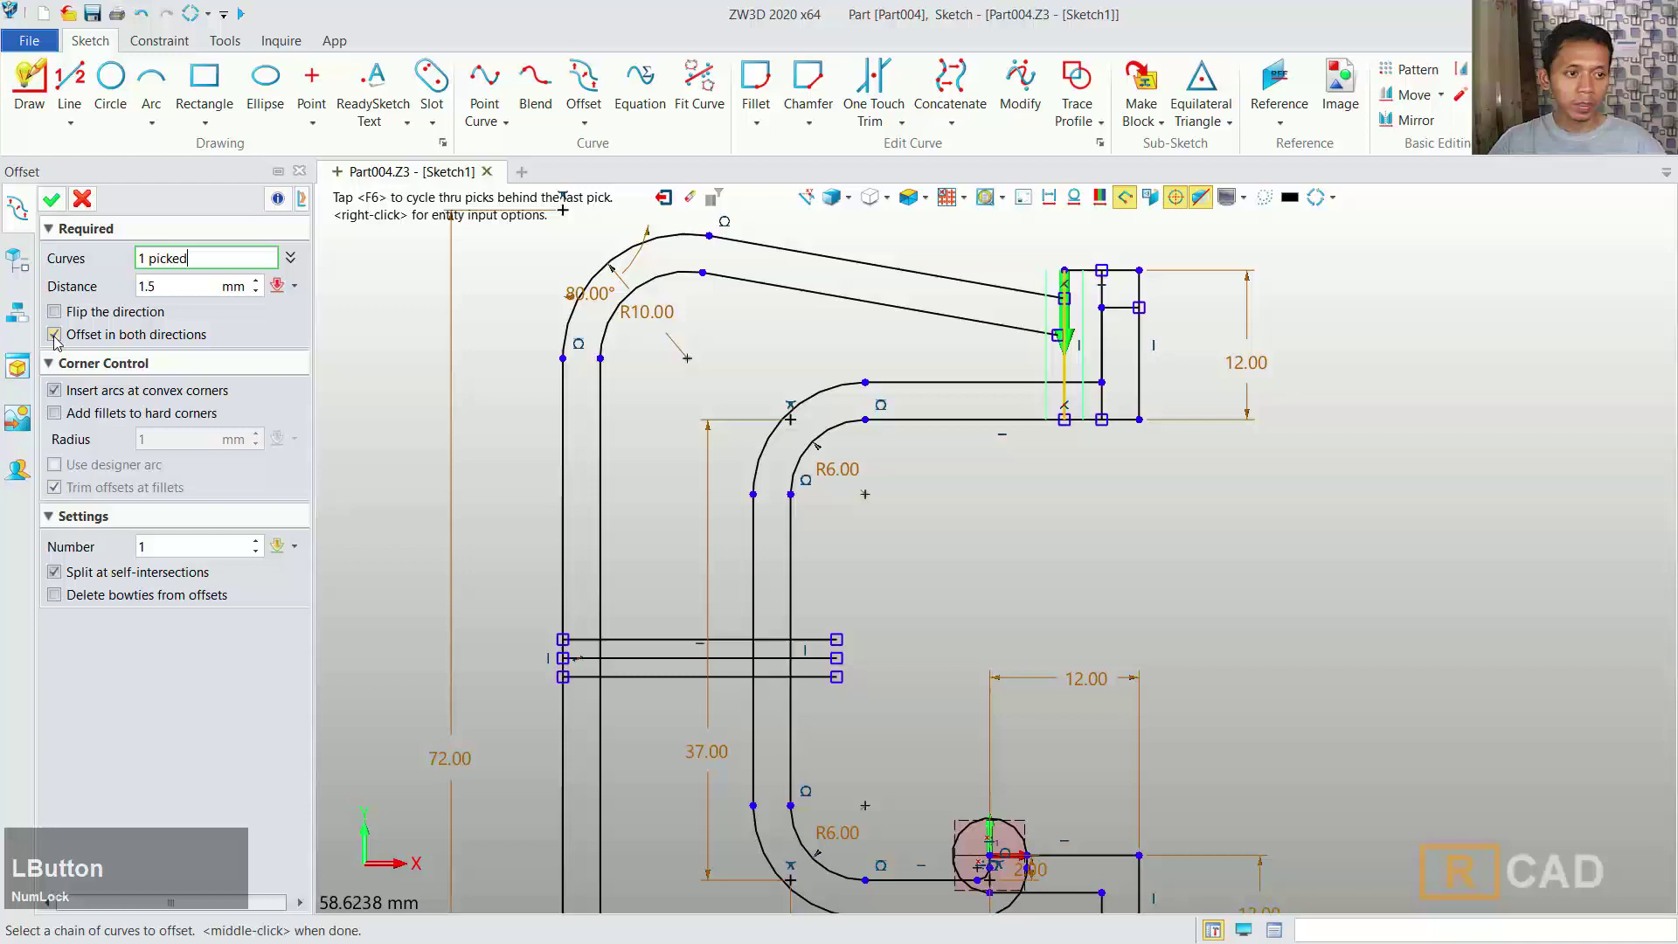
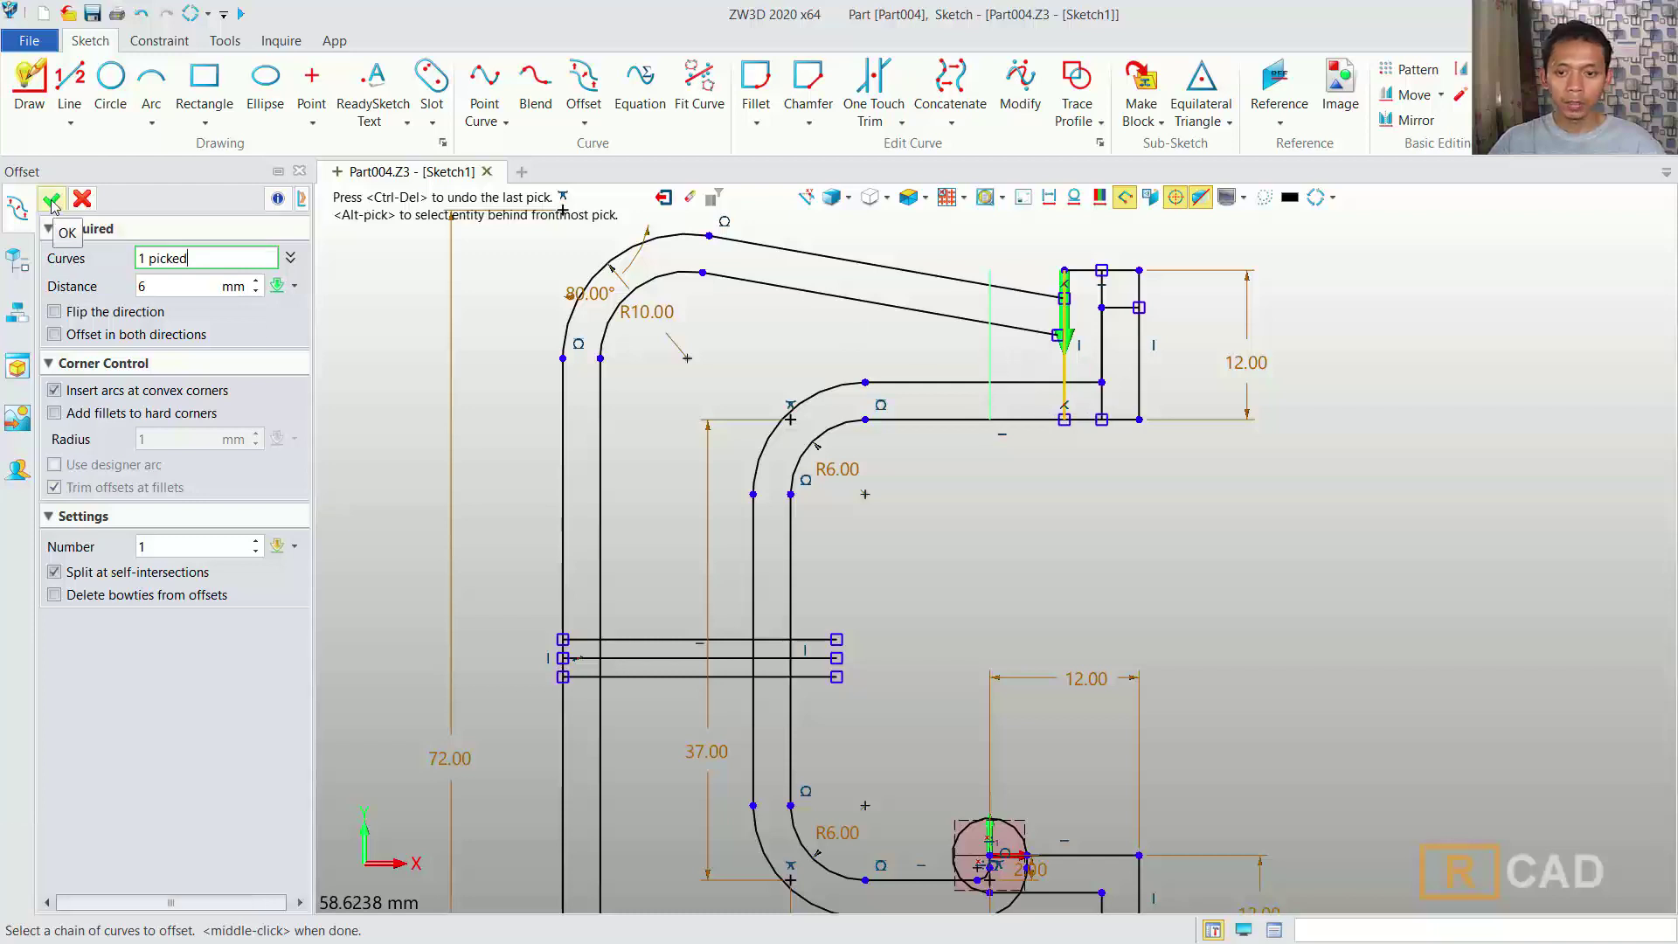
left_click(57, 205)
- Trim off the extra vertical piece near the top tab with One Touch Trim
scroll("down", 3)
middle_click(1128, 580)
scroll("down", 3)
left_click(883, 82)
scroll("up", 3)
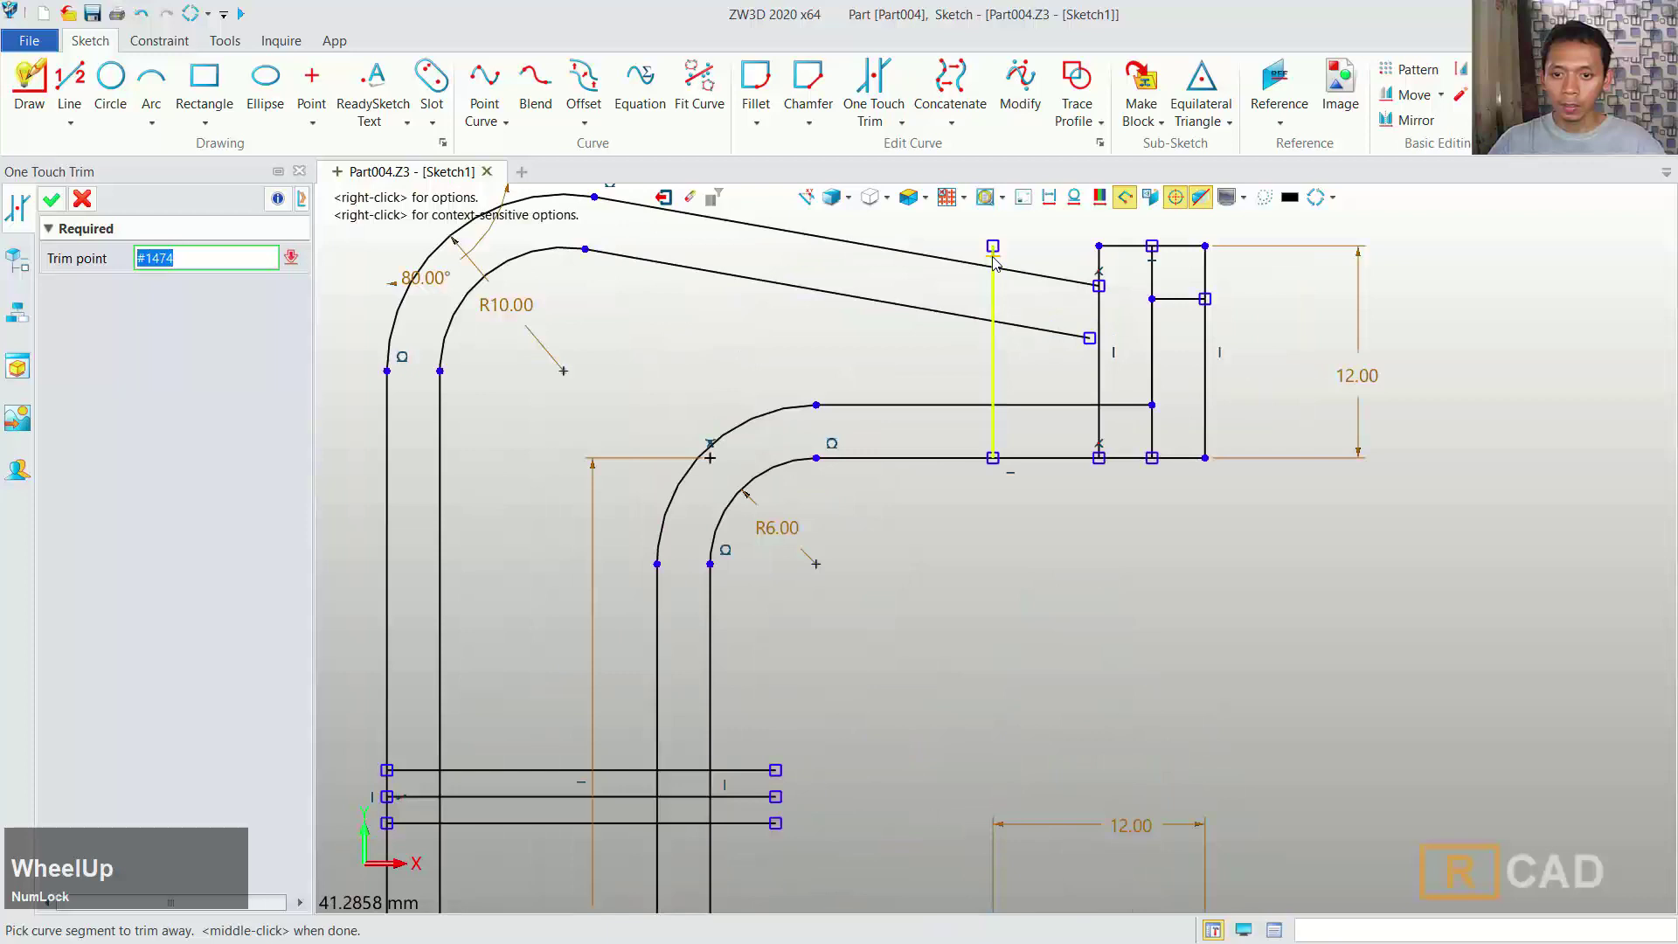
left_click(998, 258)
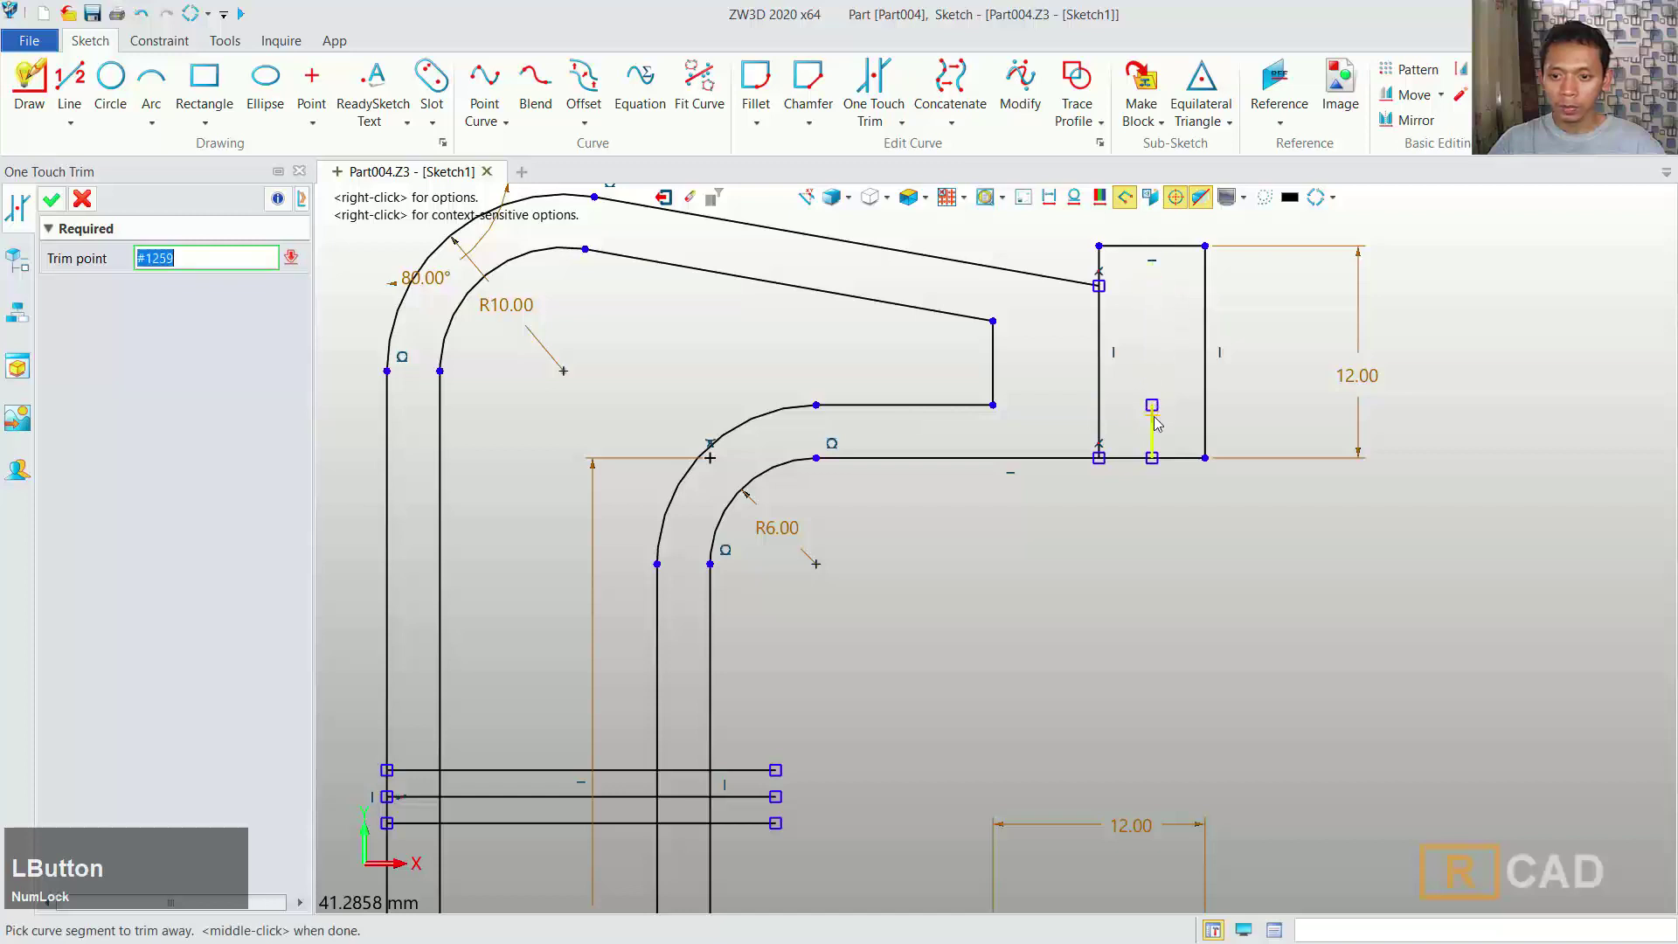
- Trim the excess pieces in the left wall slot and the arc near the boss circle
scroll("down", 3)
middle_click(1015, 571)
scroll("up", 3)
left_click(894, 535)
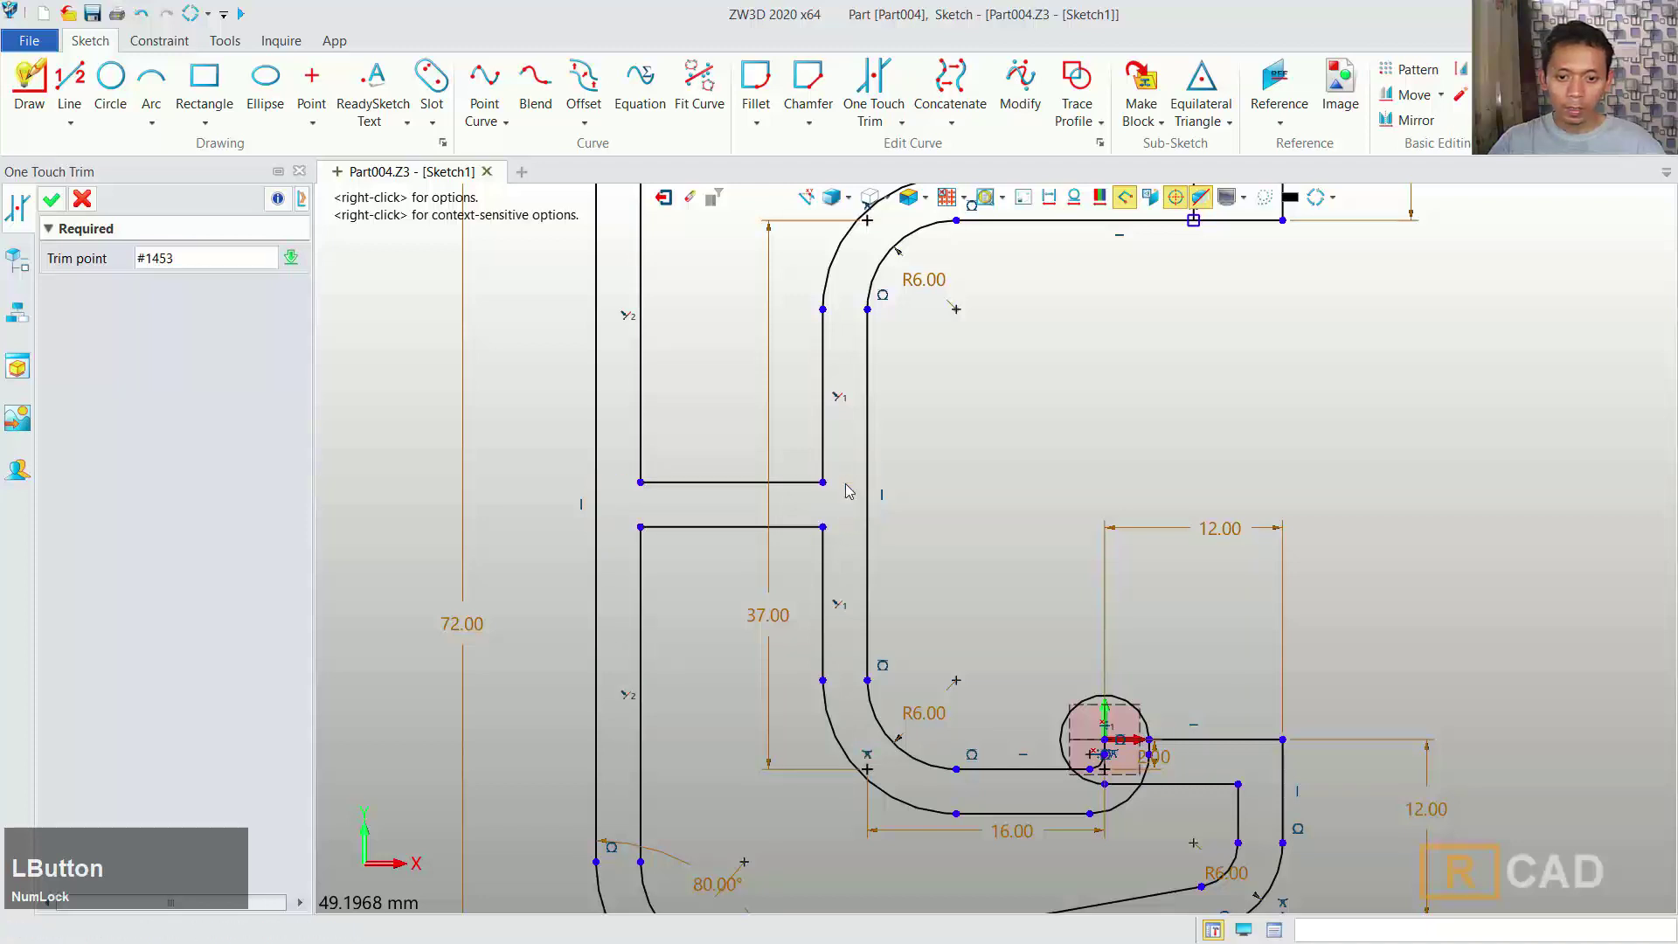
middle_click(1062, 538)
scroll("up", 3)
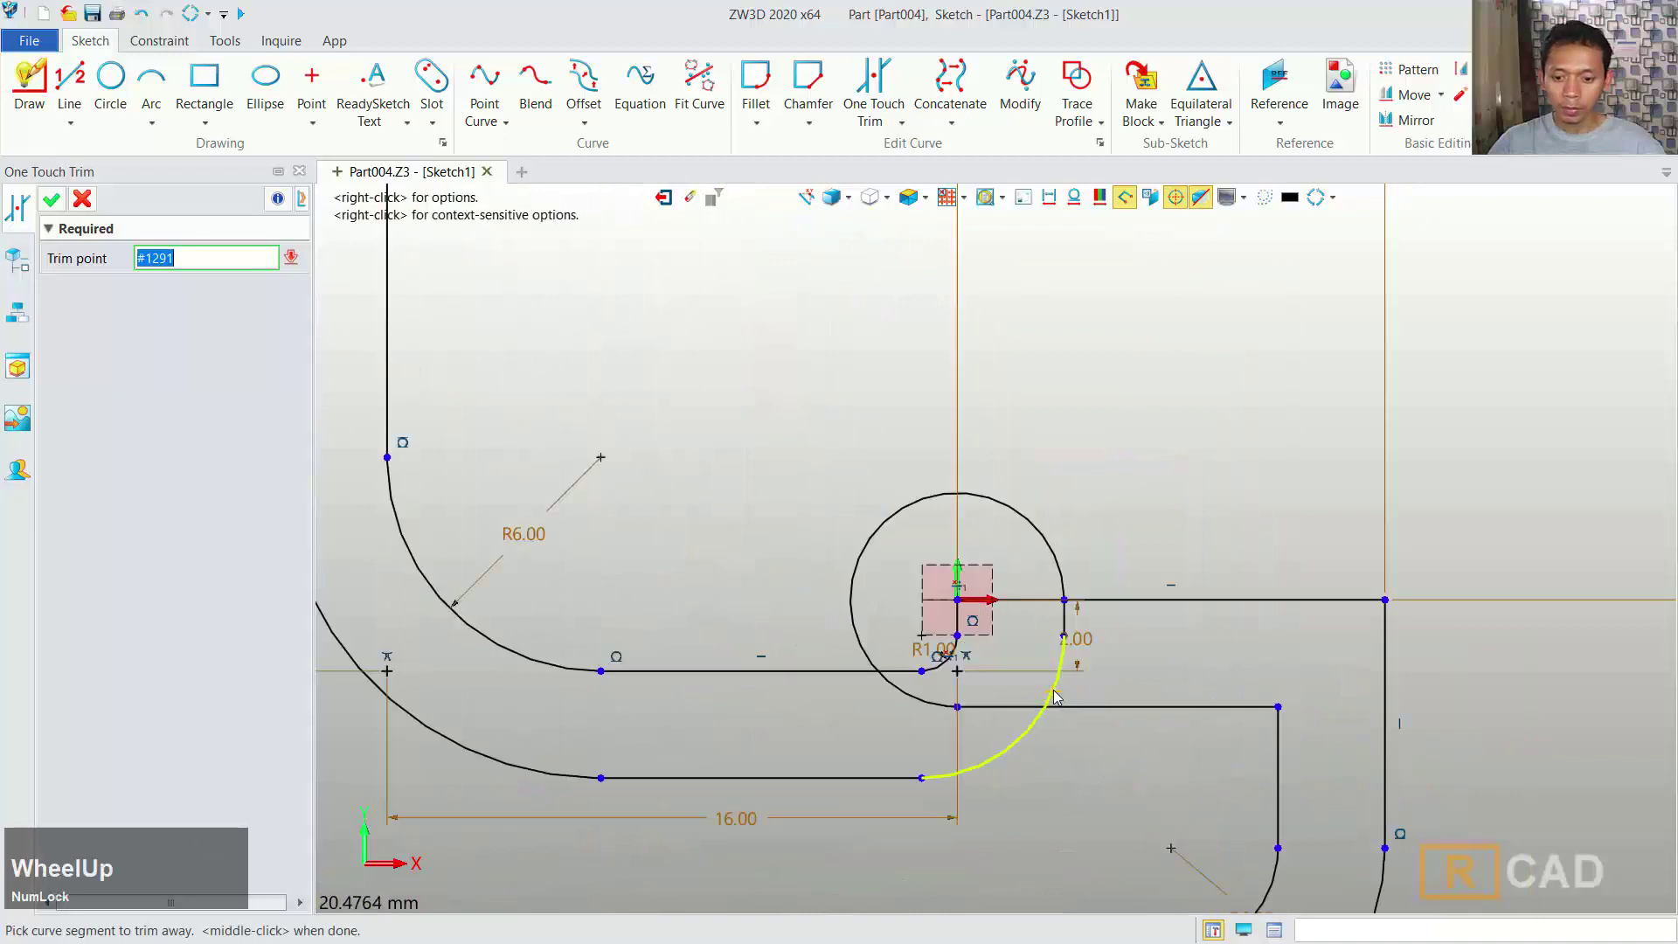
left_click(1061, 693)
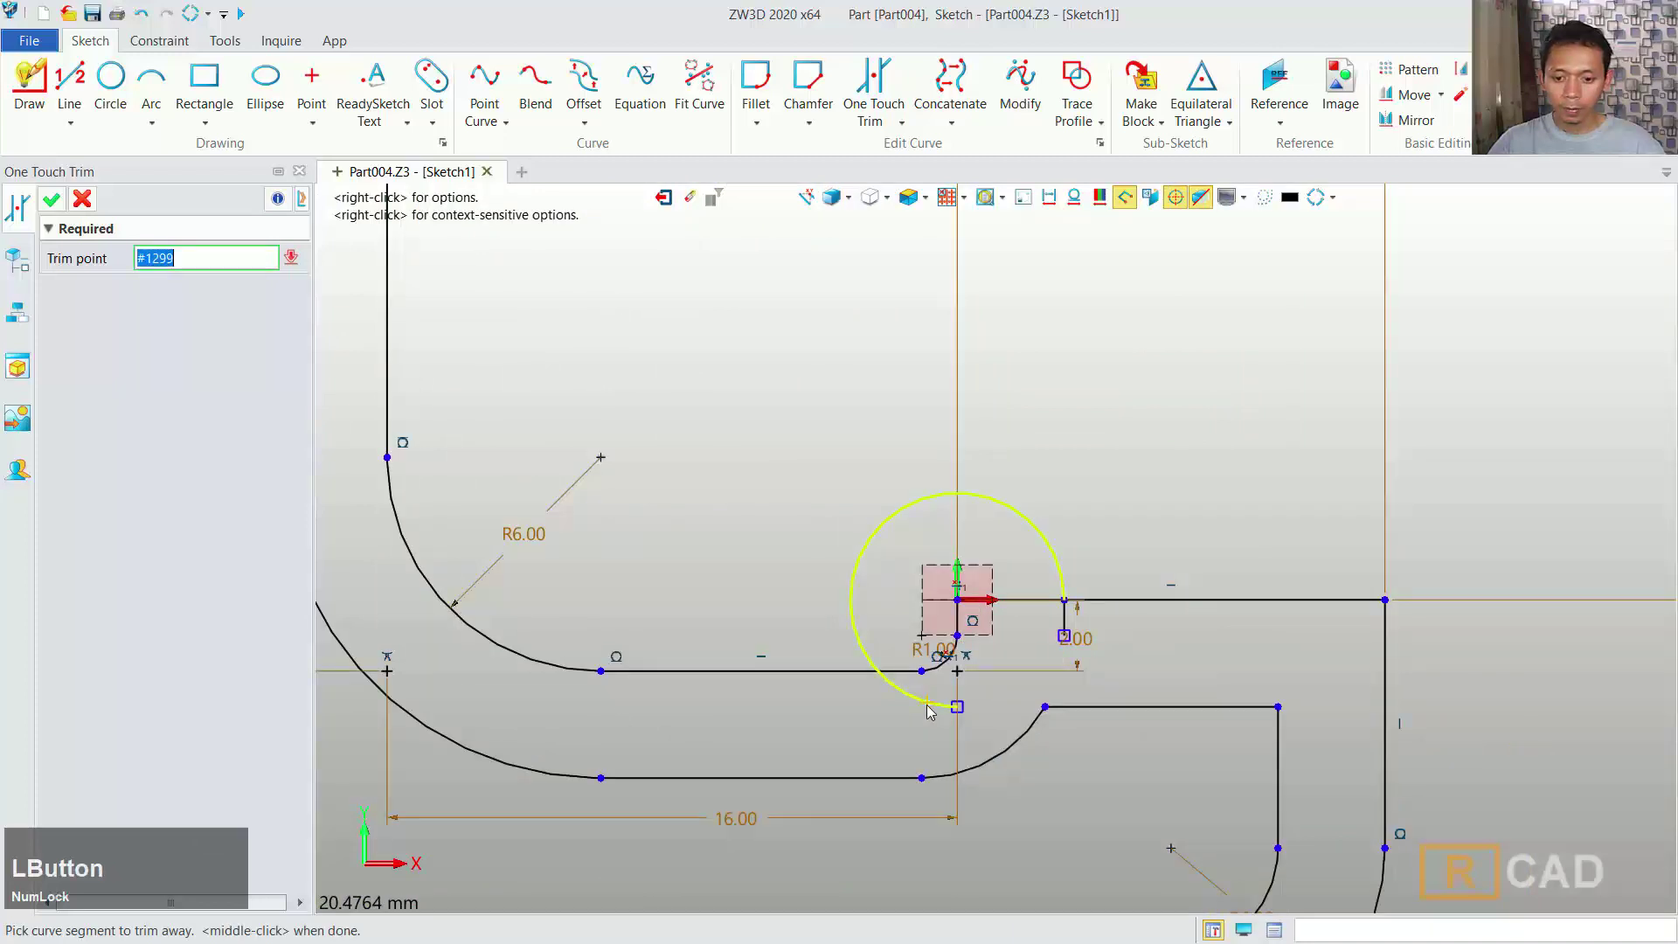
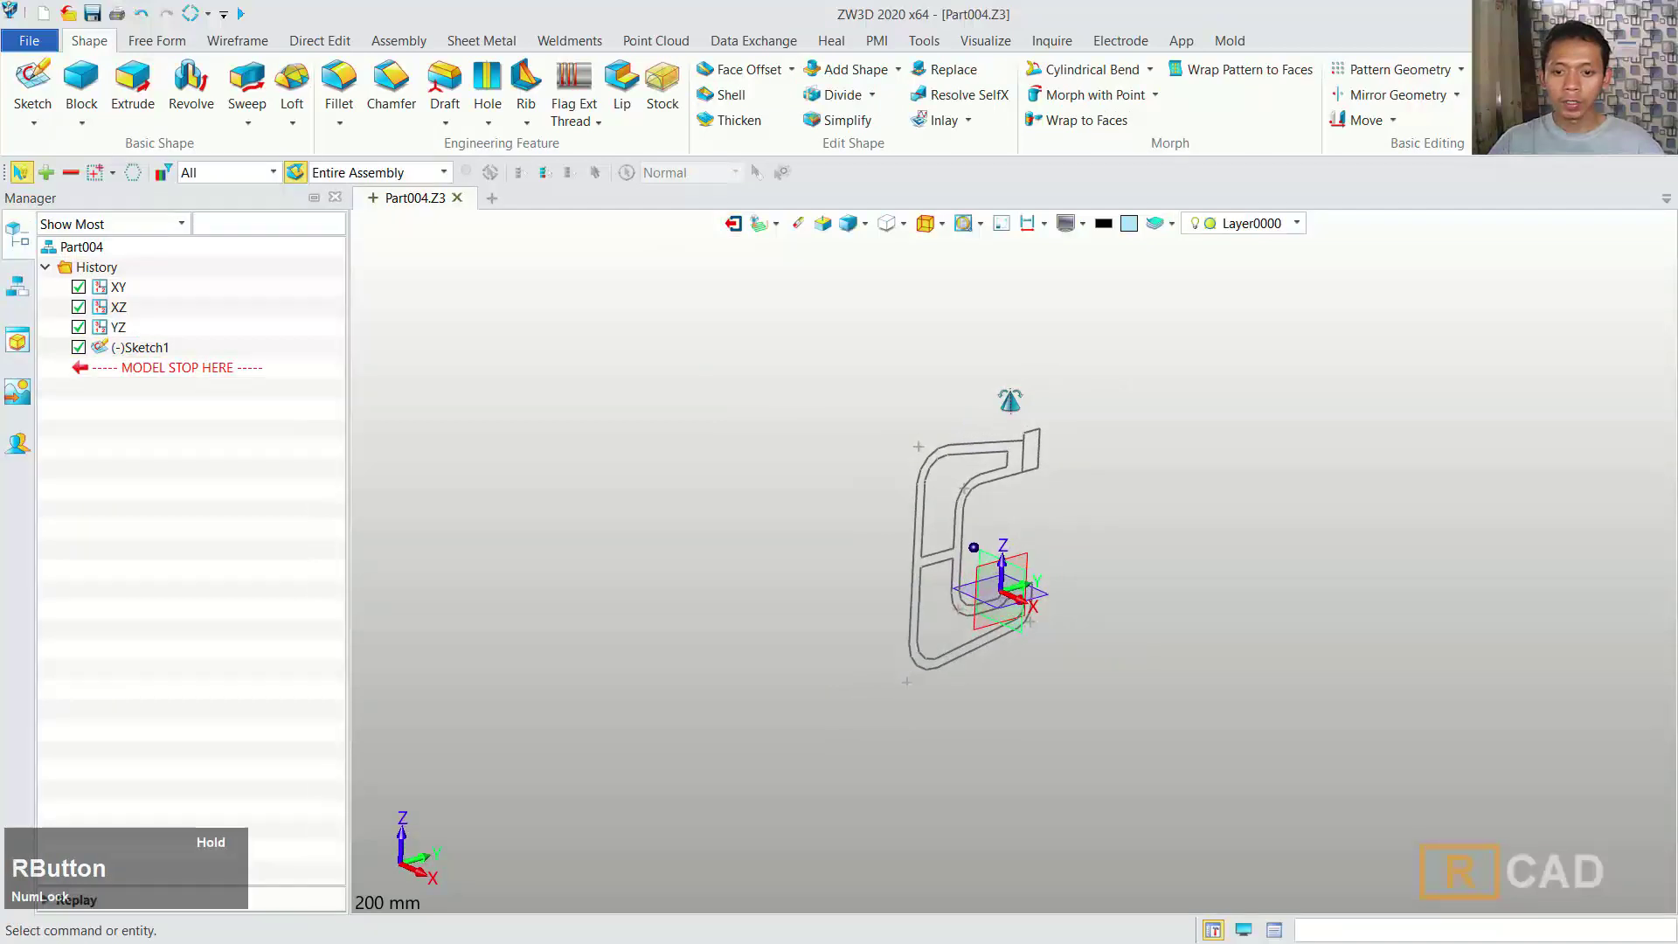
- Extrude Sketch1 with the Symmetrical type to End E 4 mm, forming the solid bracket
scroll("up", 3)
left_click(135, 94)
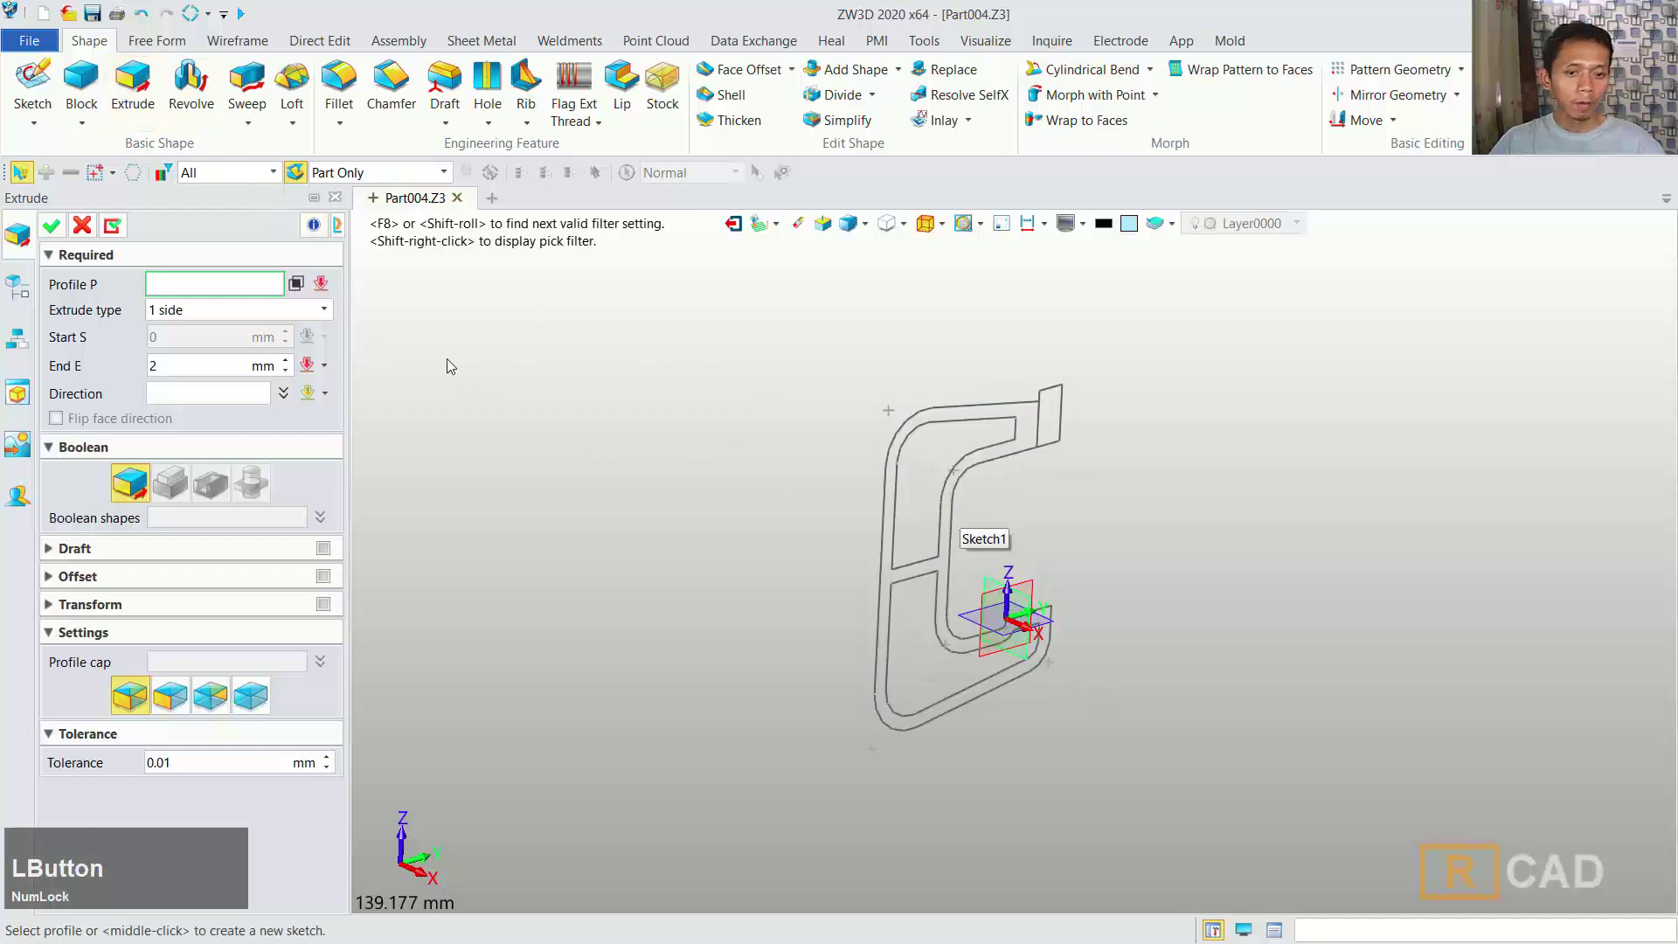
left_click(1062, 392)
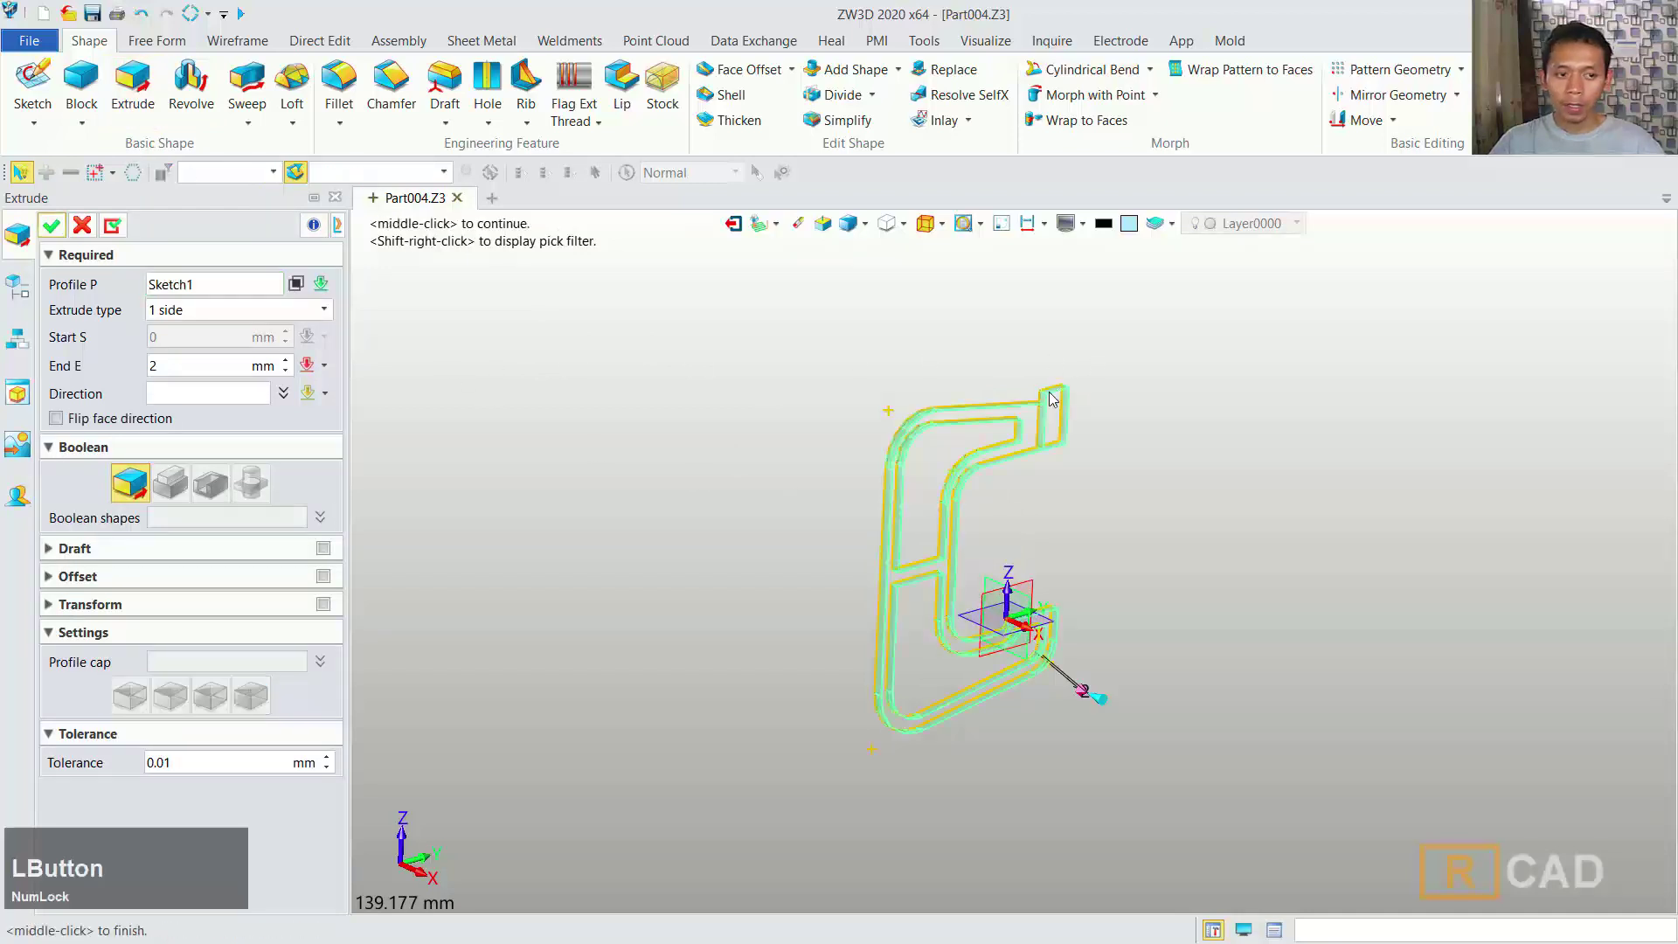
left_click(298, 290)
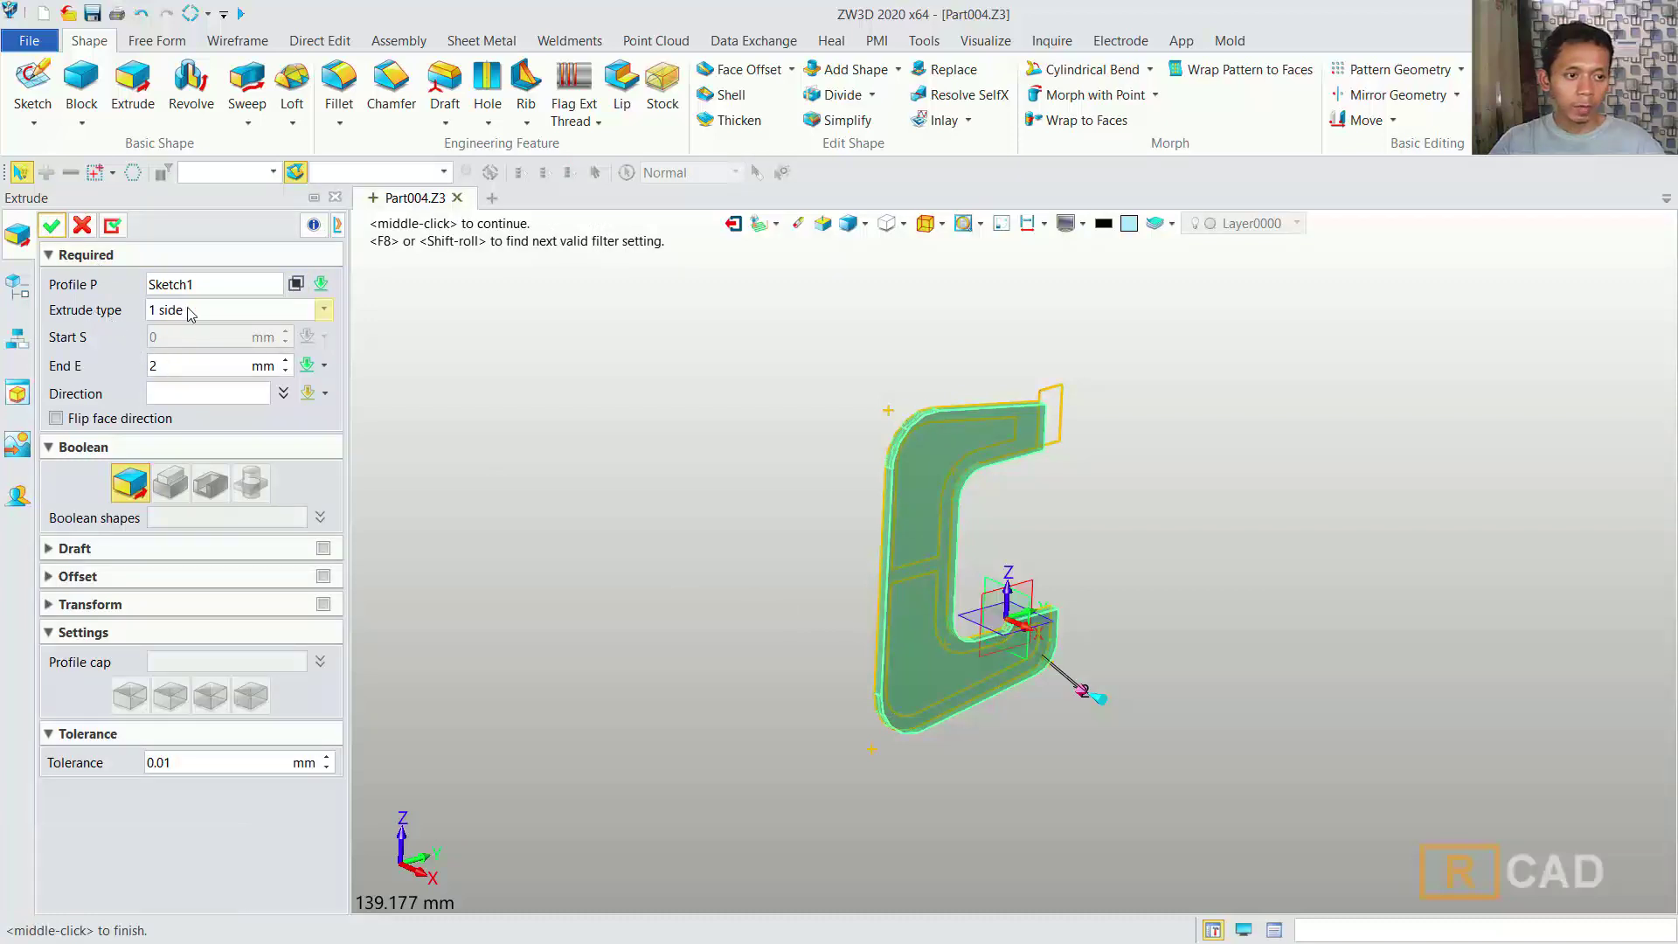
left_click(193, 313)
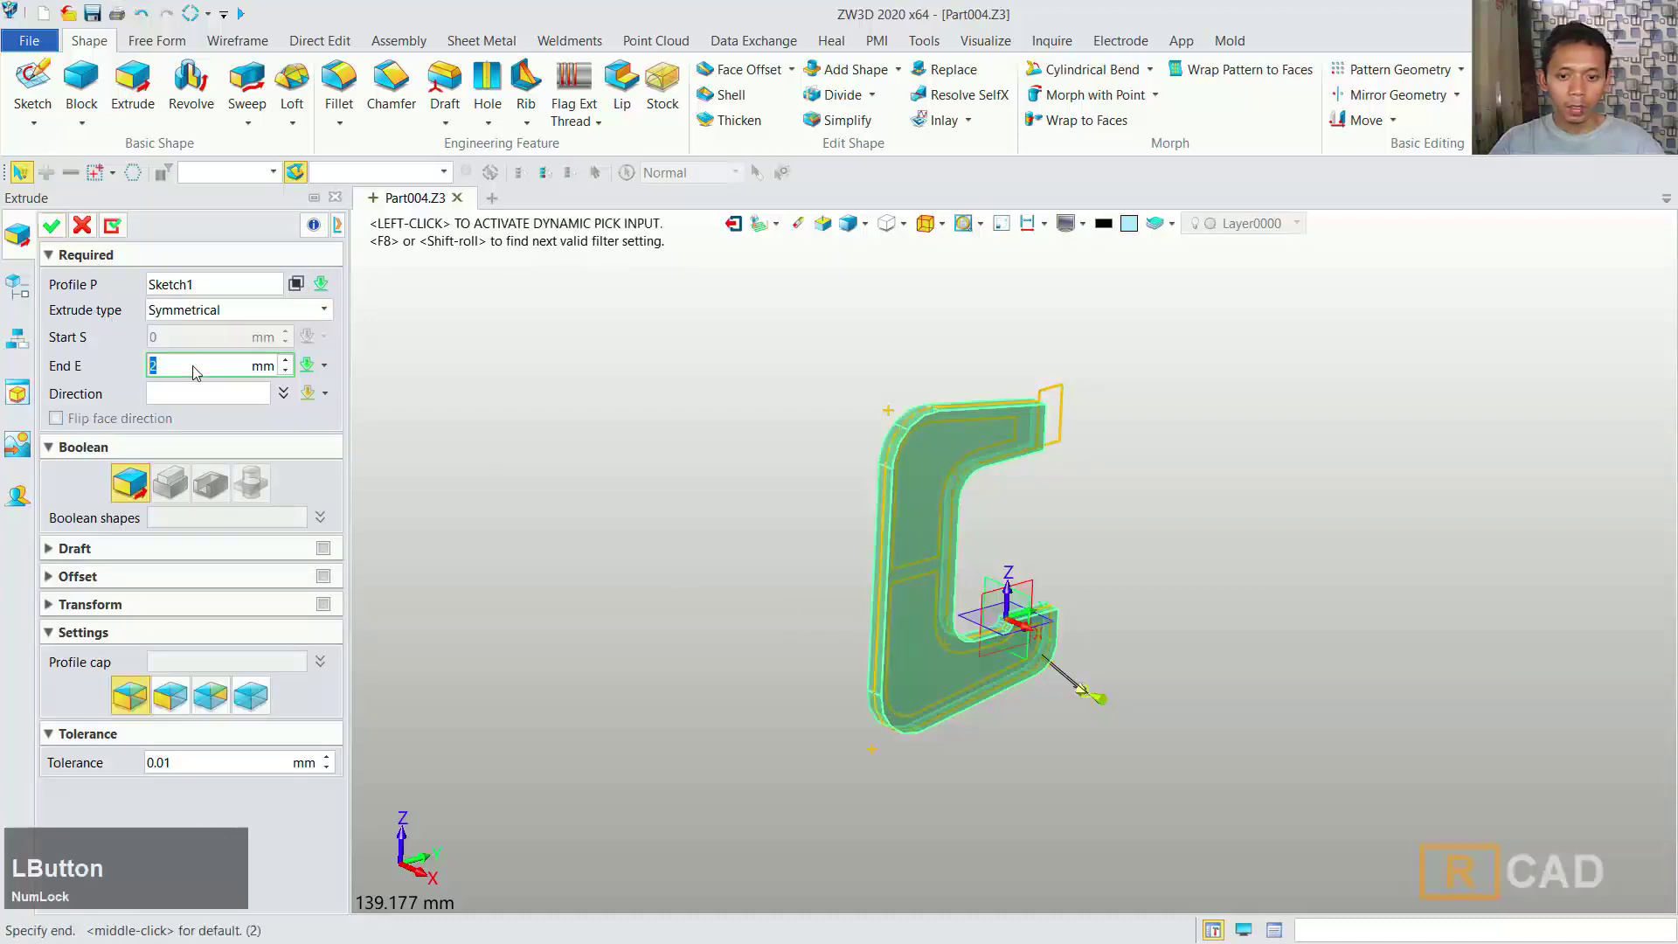
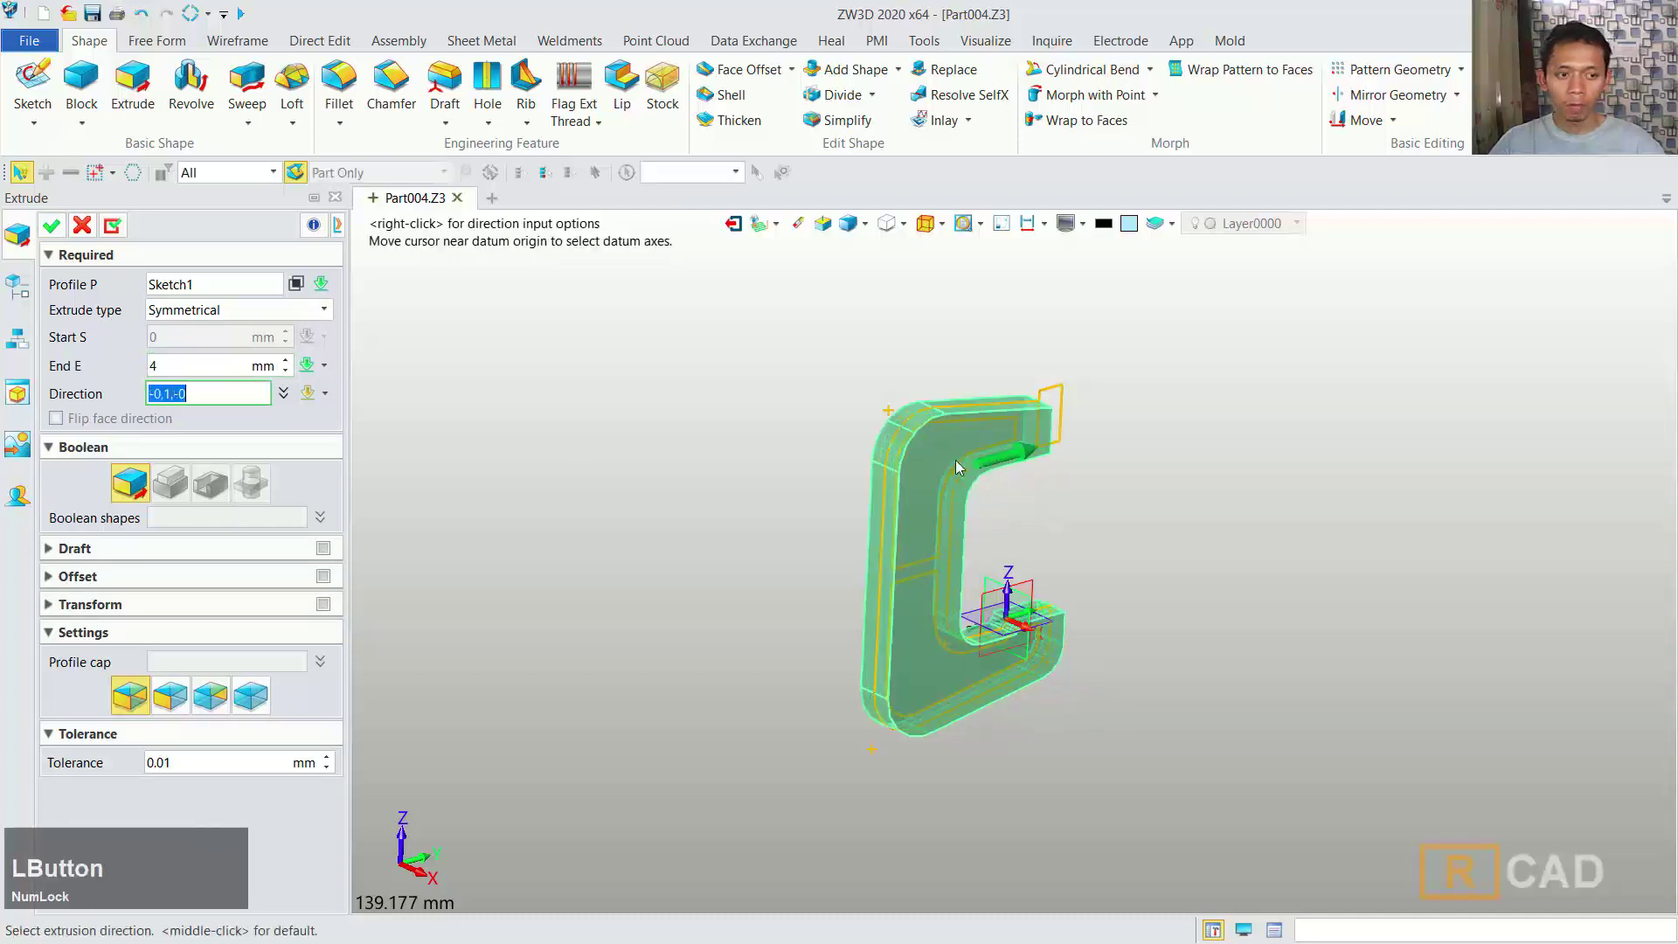
left_click(58, 232)
scroll("up", 3)
- Copy Sketch1 from the lip corner point to an offset position beside the original (Copy1)
left_click(1037, 374)
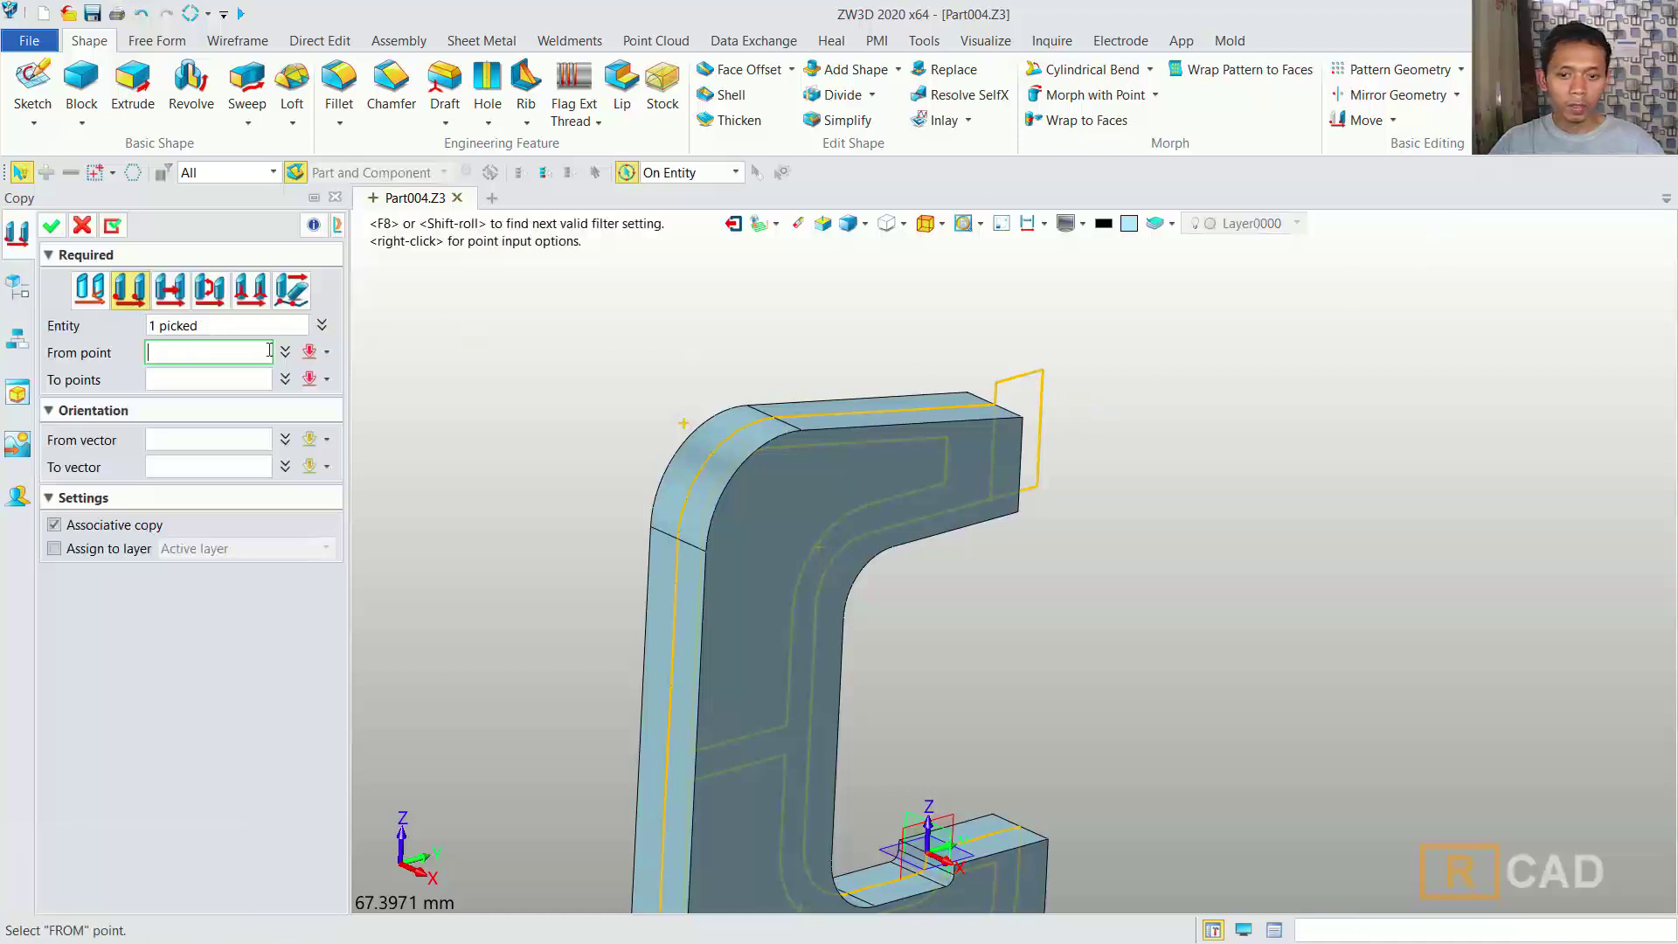
scroll("up", 3)
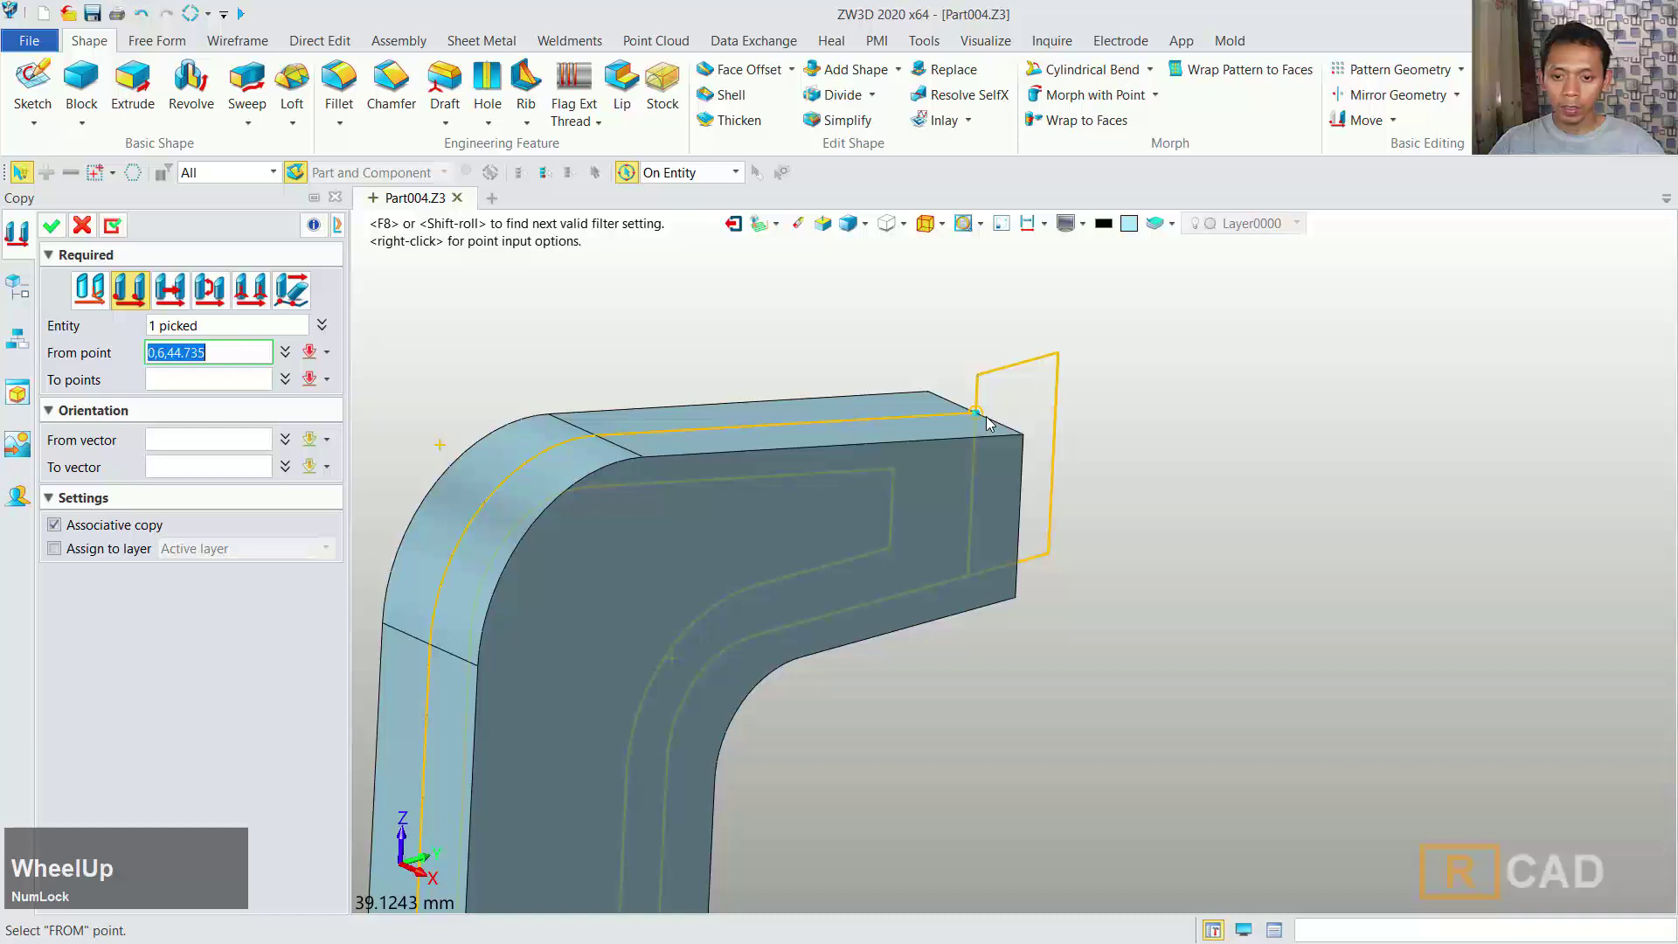
left_click(992, 422)
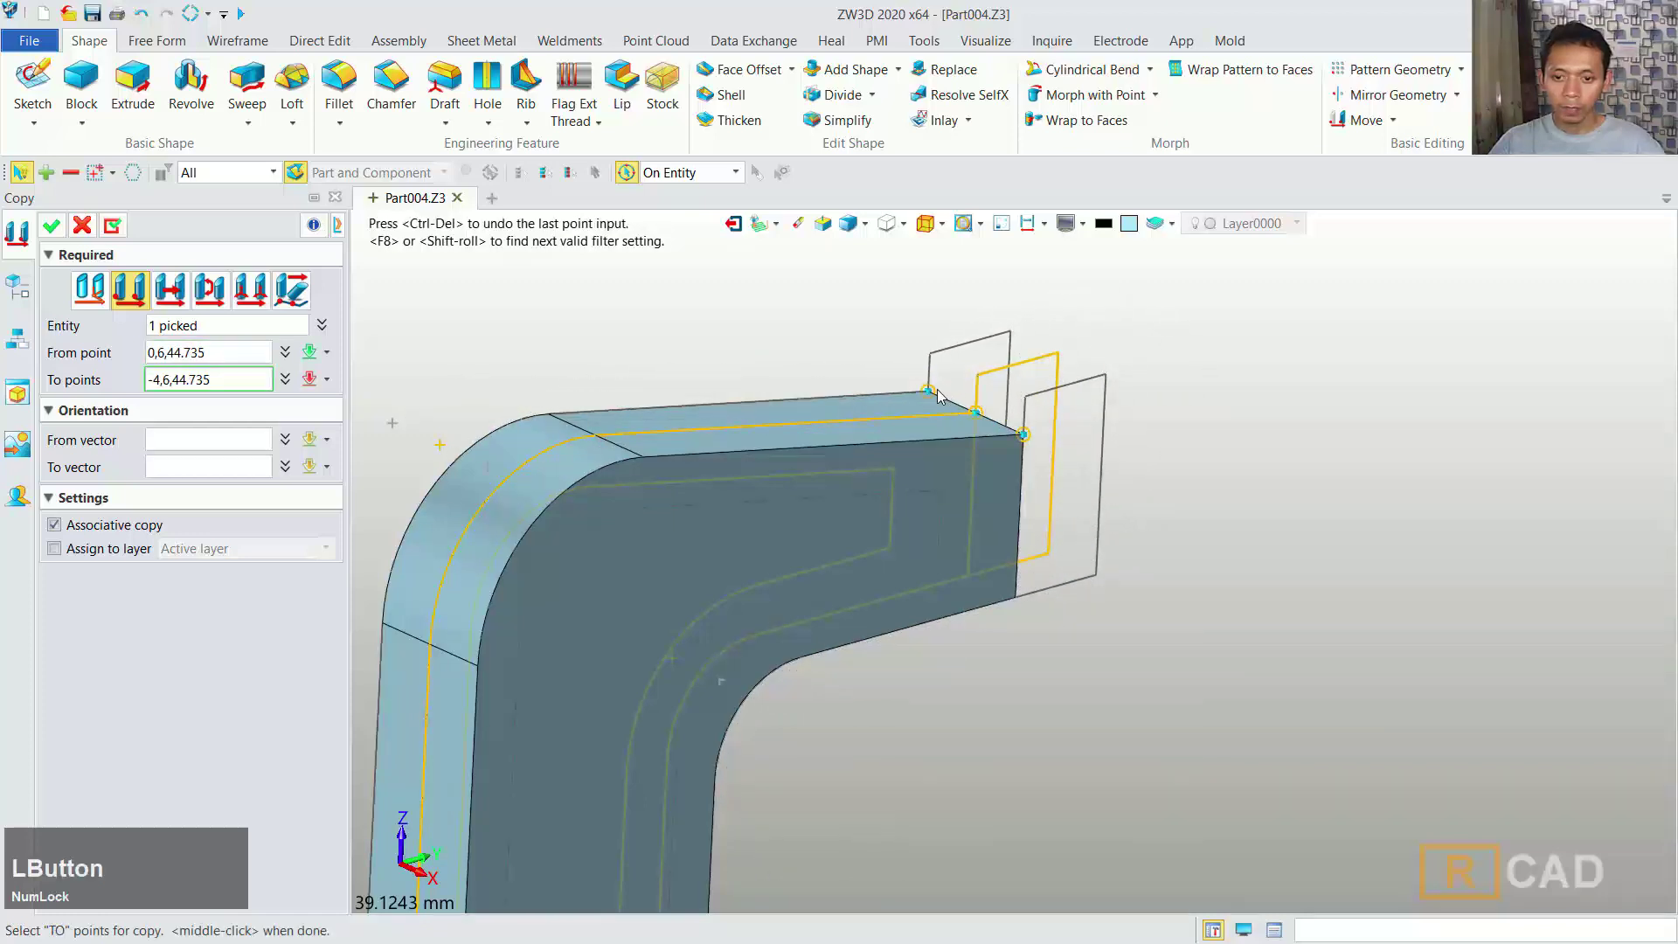
scroll("down", 3)
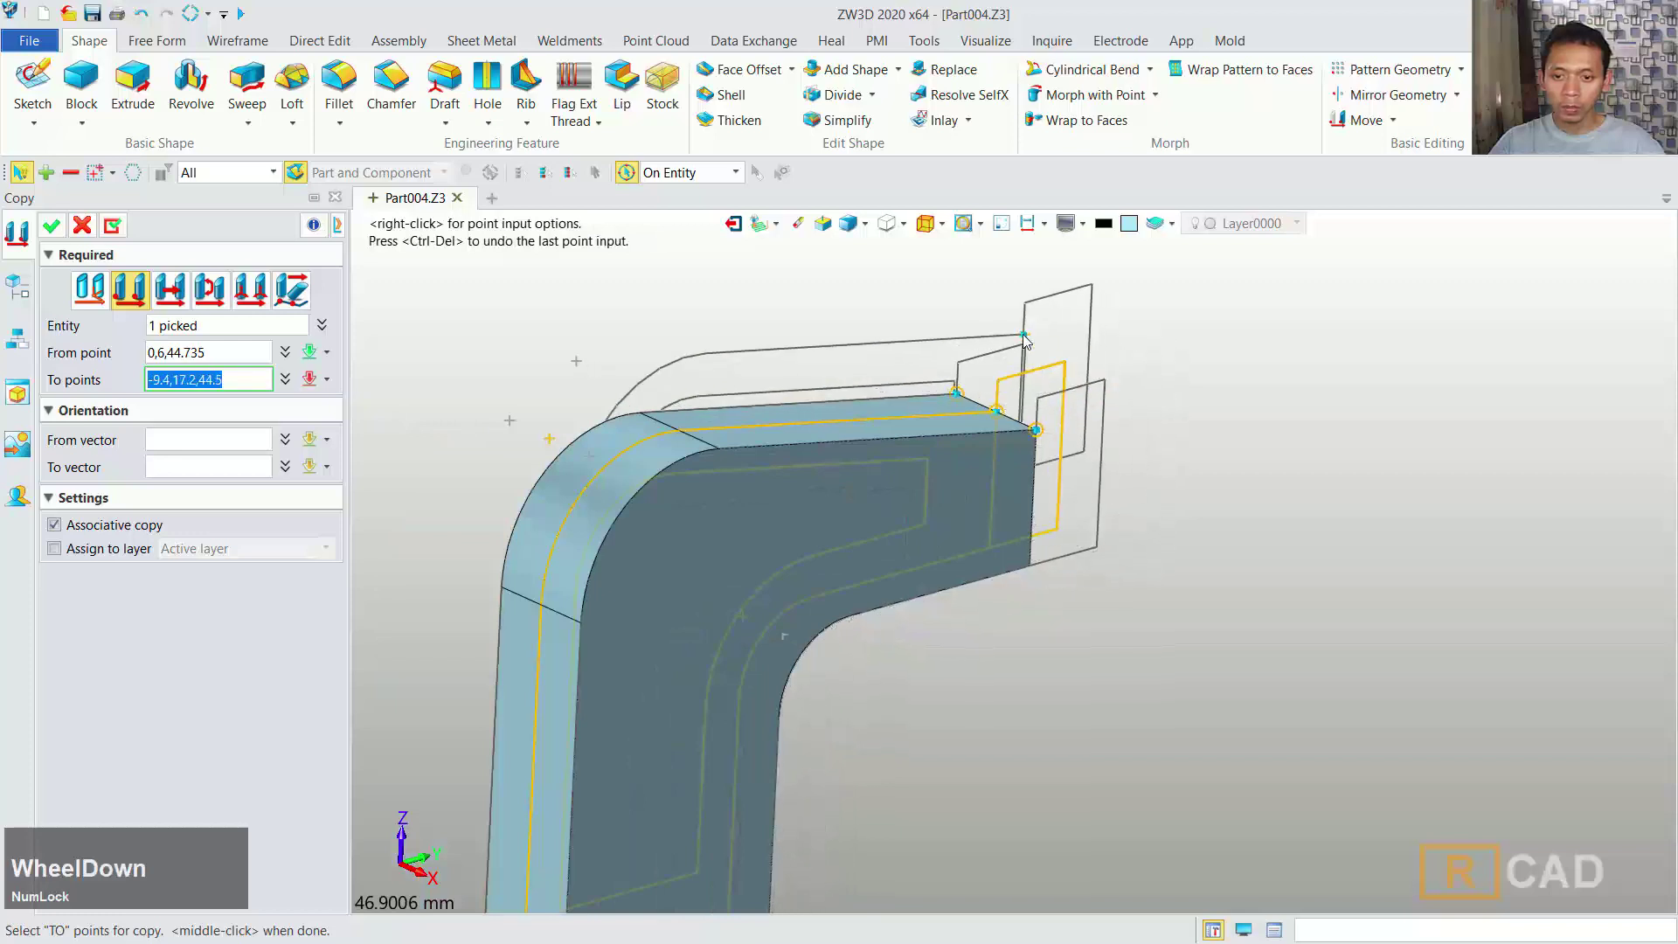
left_click(50, 229)
scroll("down", 3)
middle_click(1139, 458)
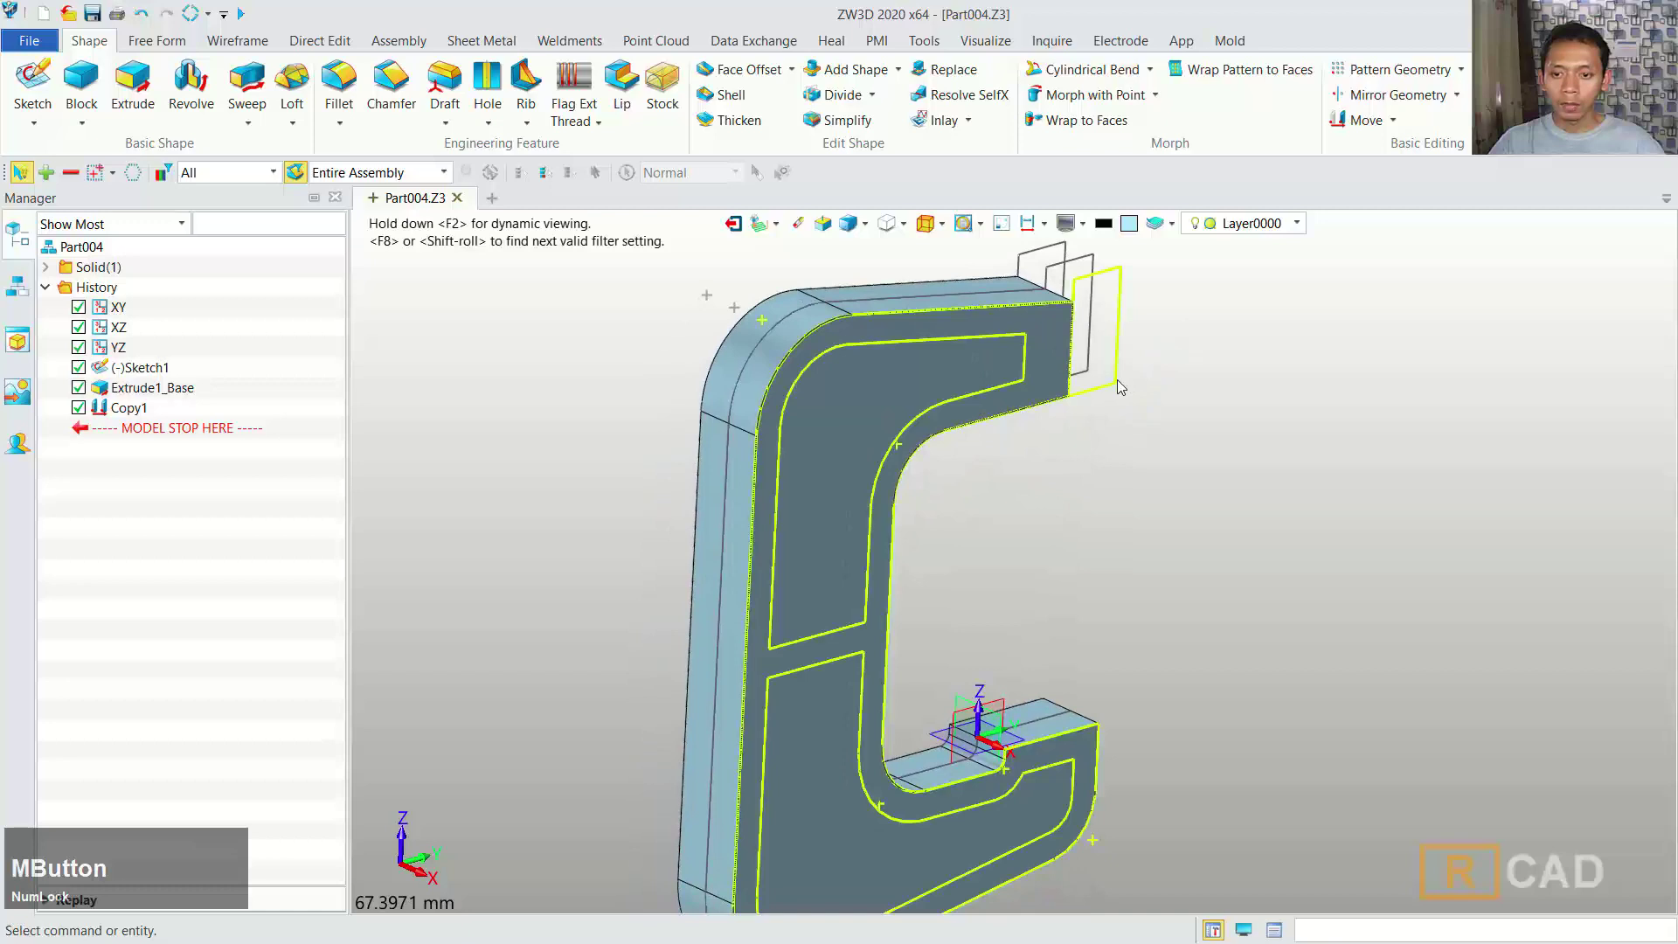
- Extrude Sketch1.1.1 with Boolean Remove to End E -2 mm, cutting the first side pocket
left_click(1117, 387)
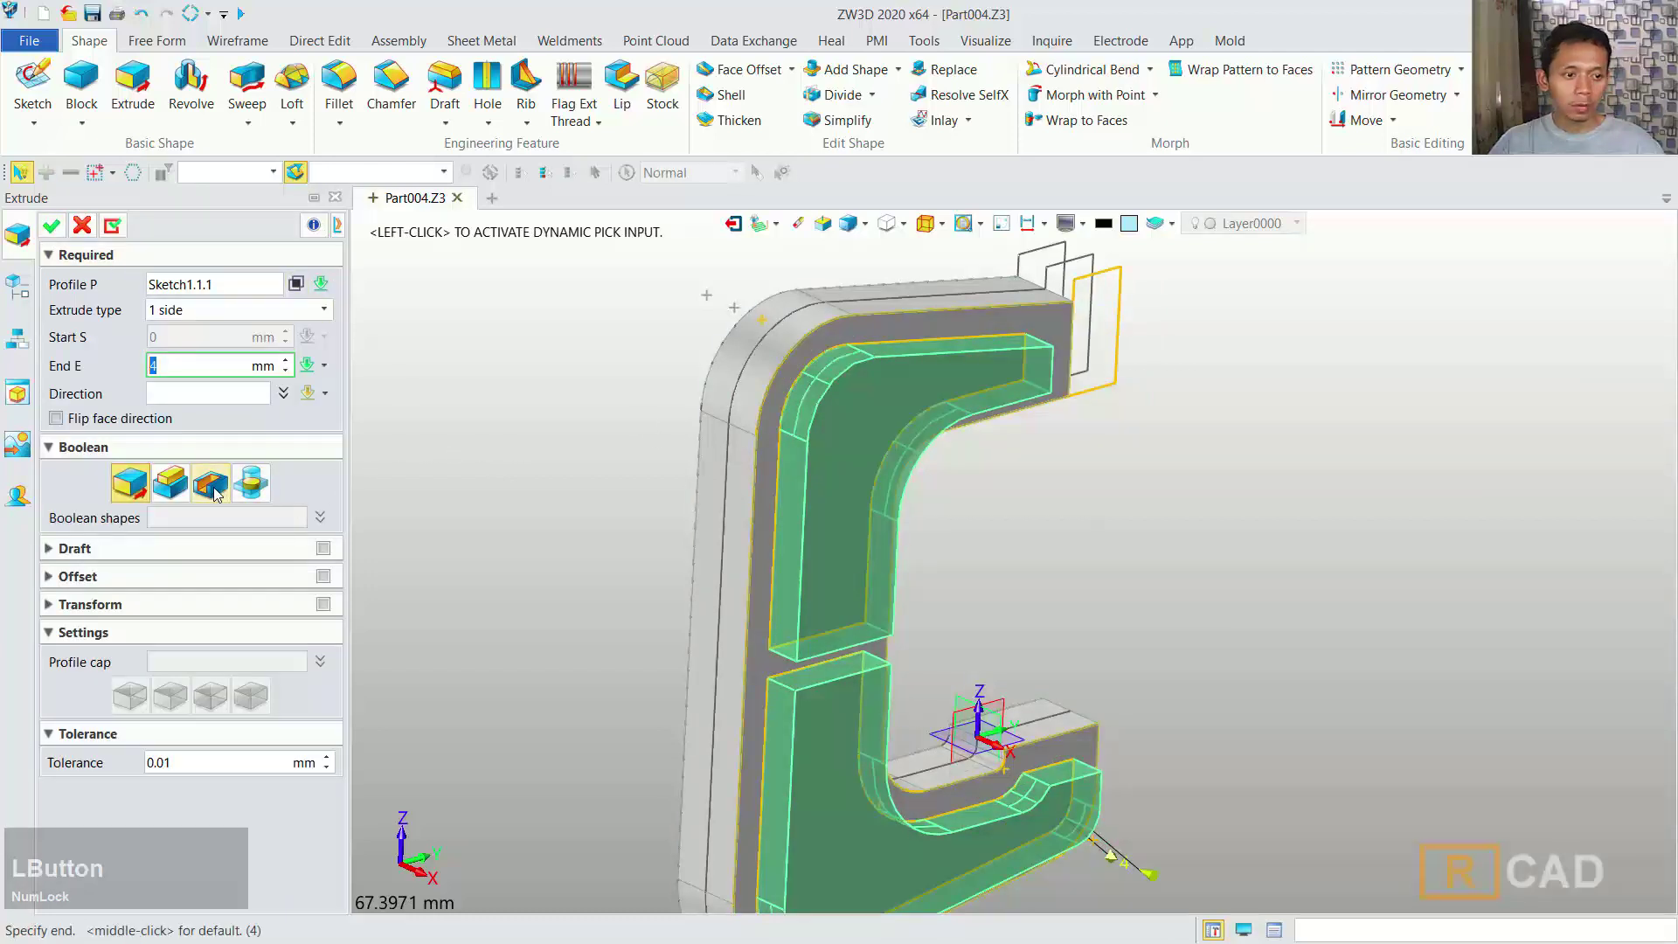
left_click(220, 493)
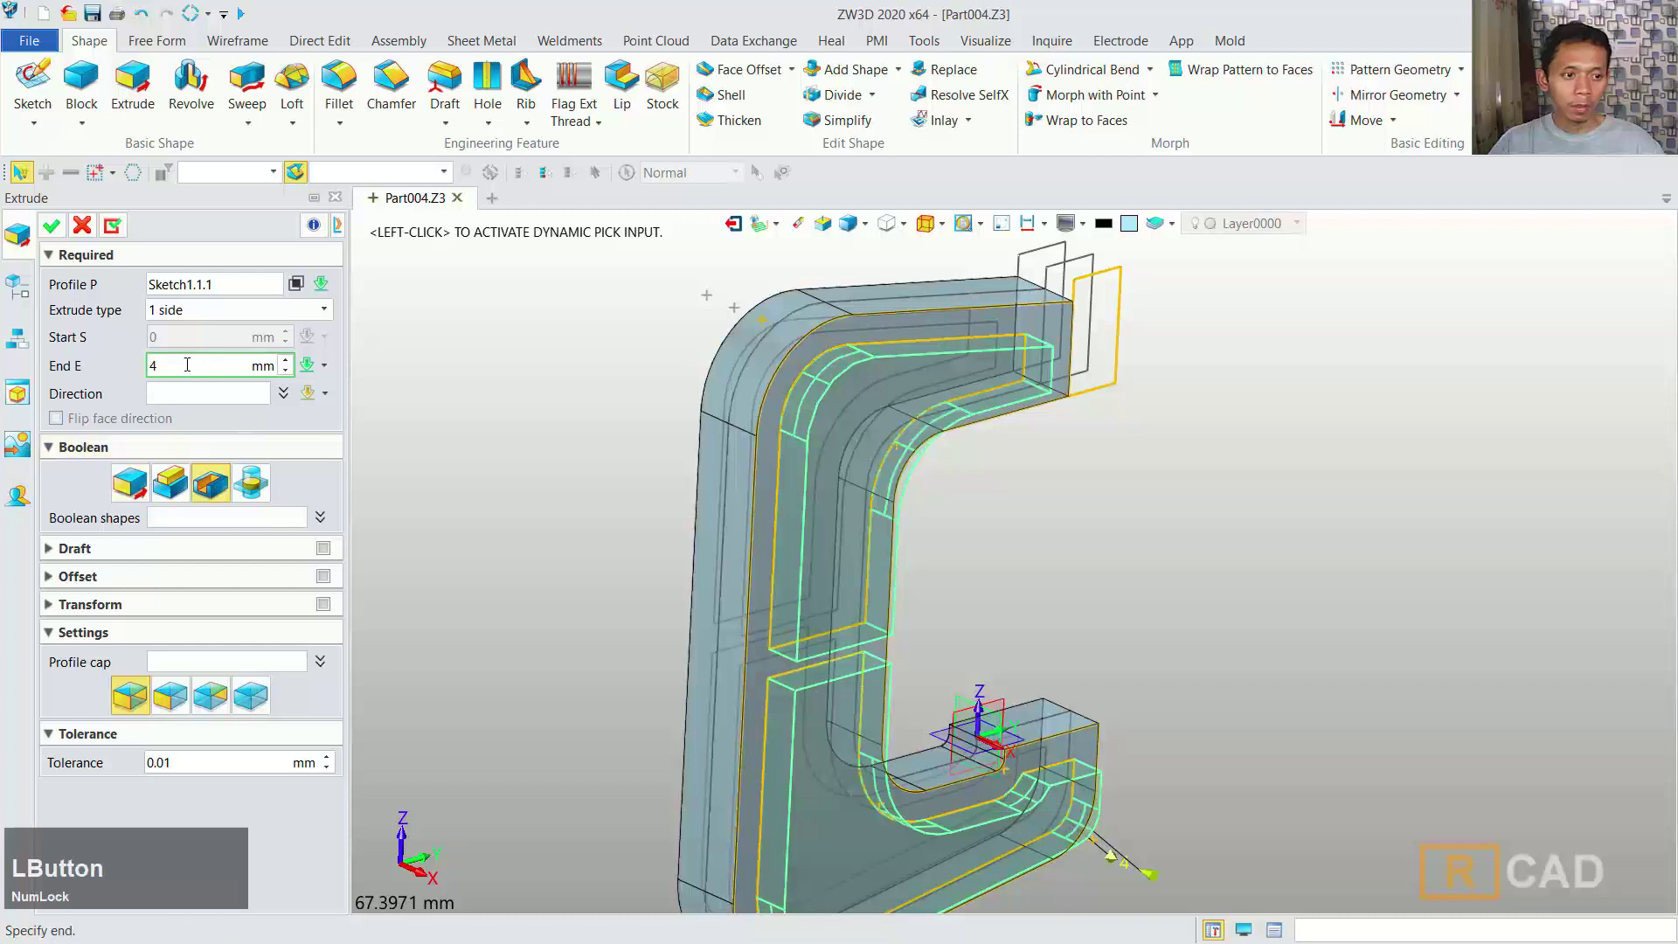
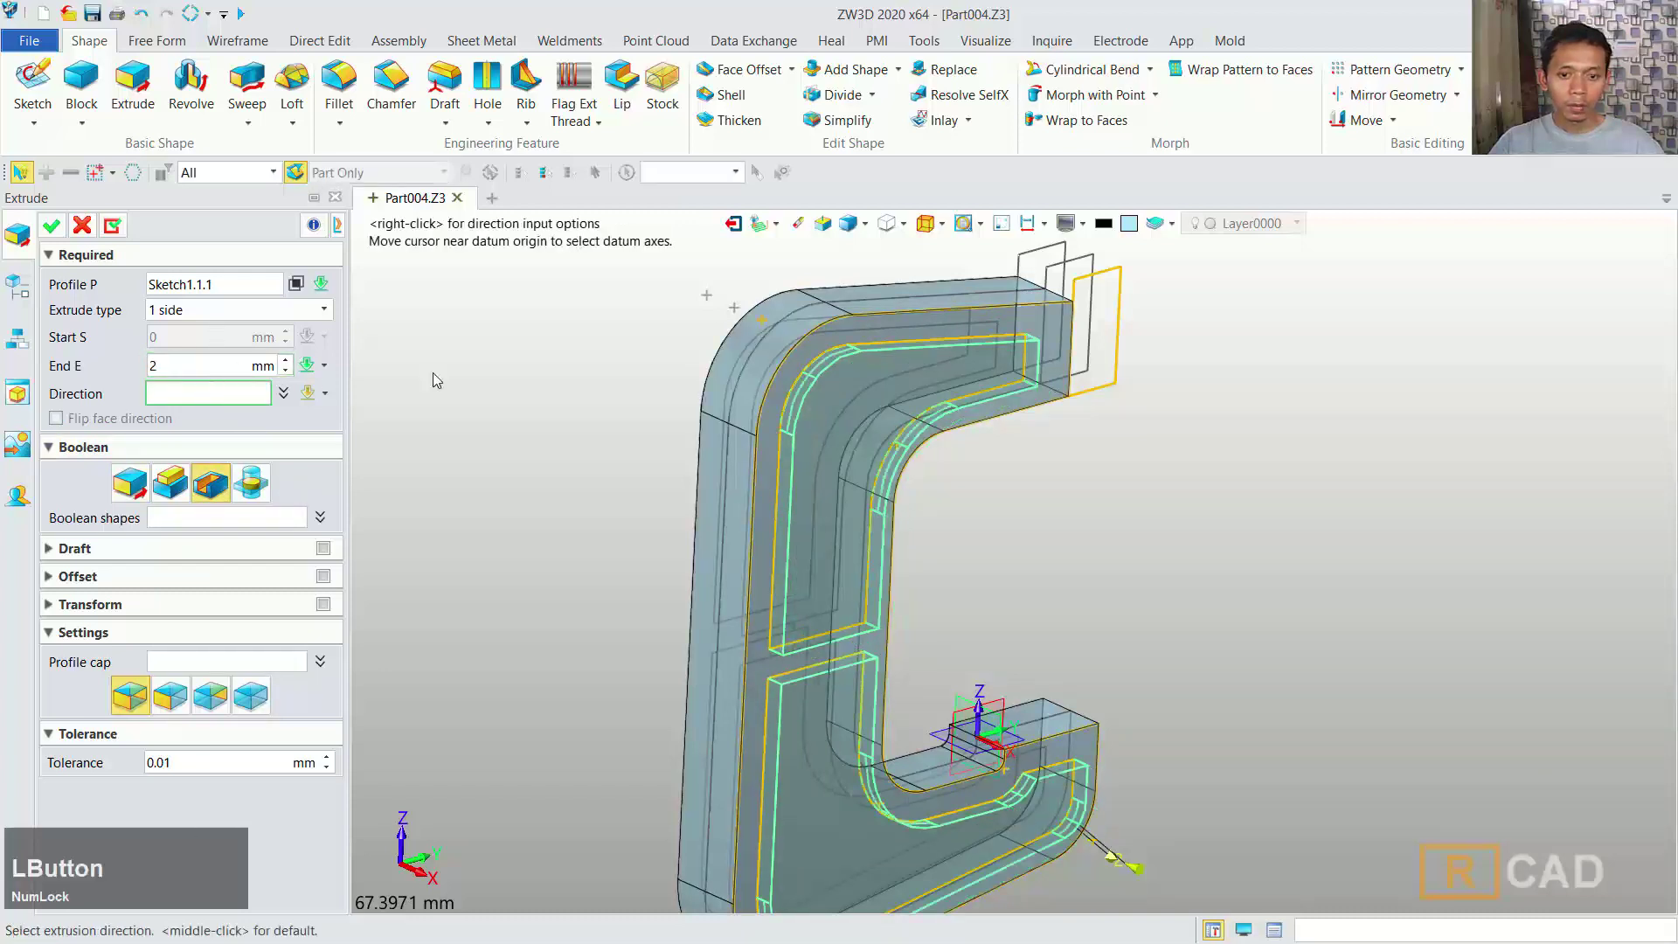
scroll("down", 3)
middle_click(890, 558)
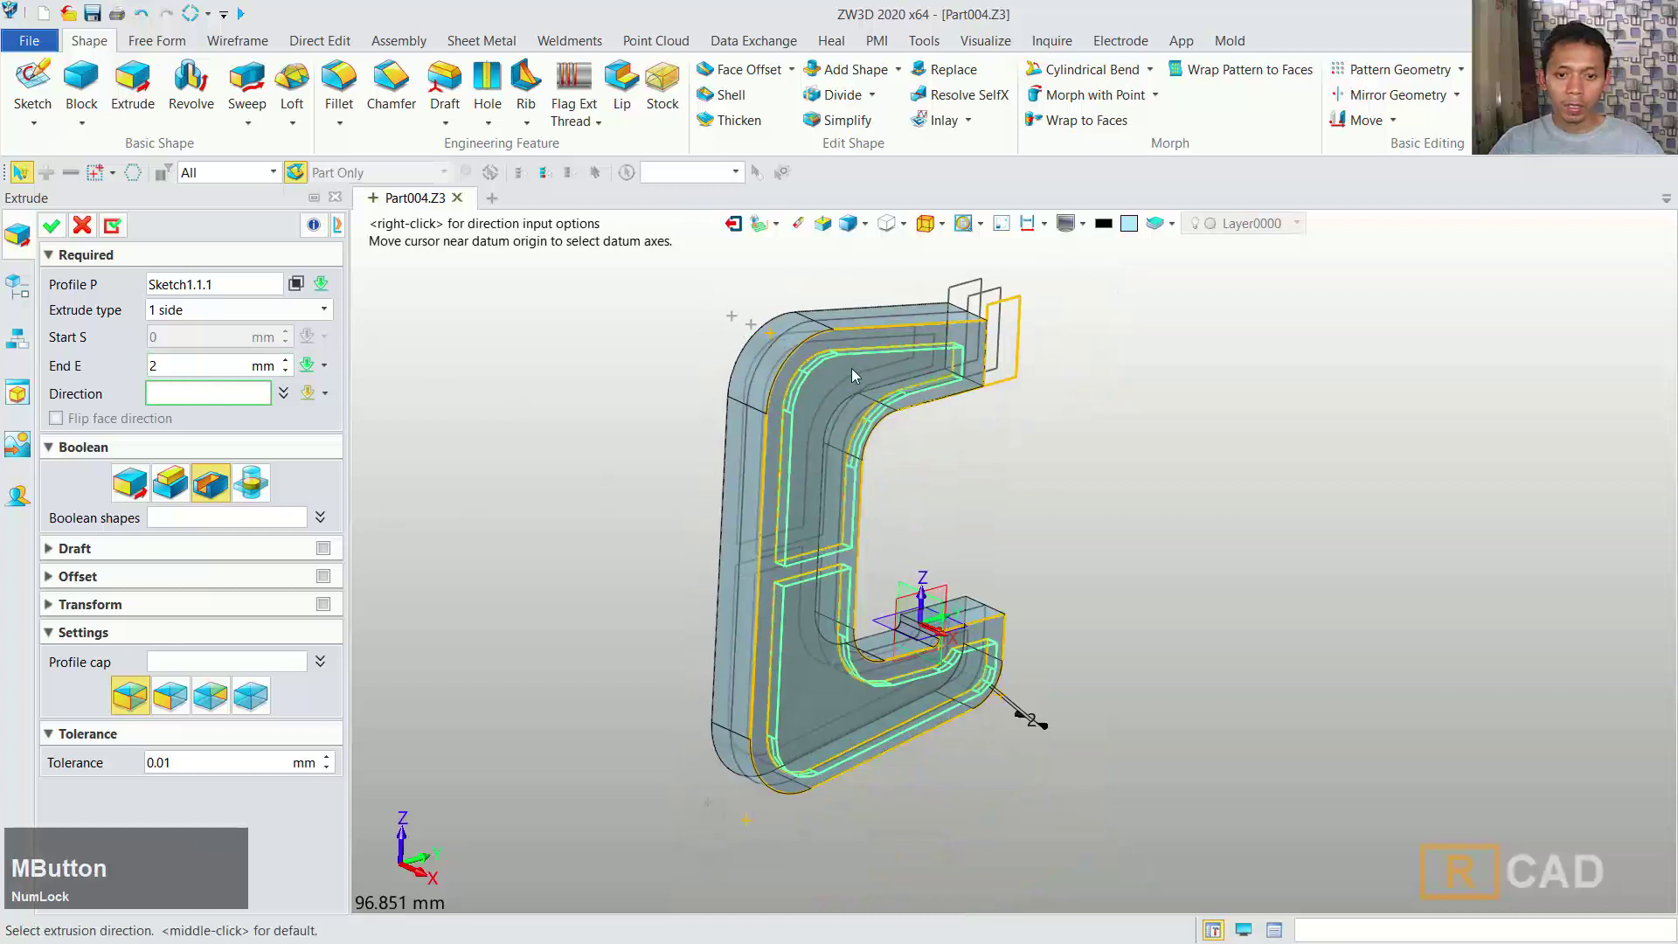
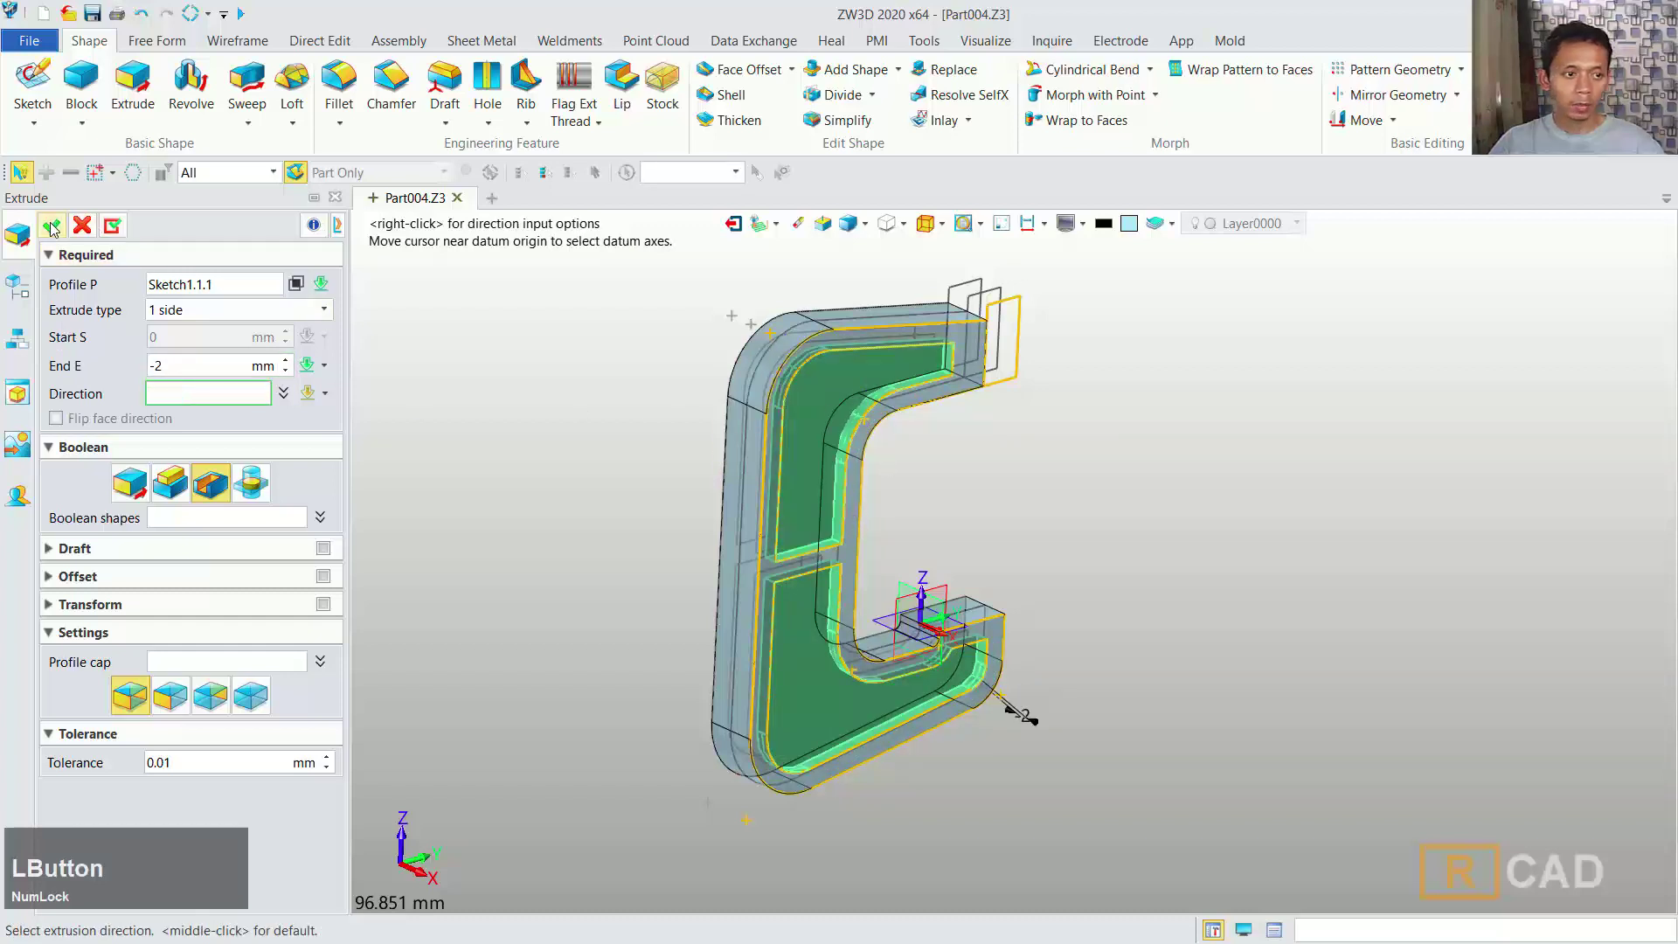
right_click(1067, 692)
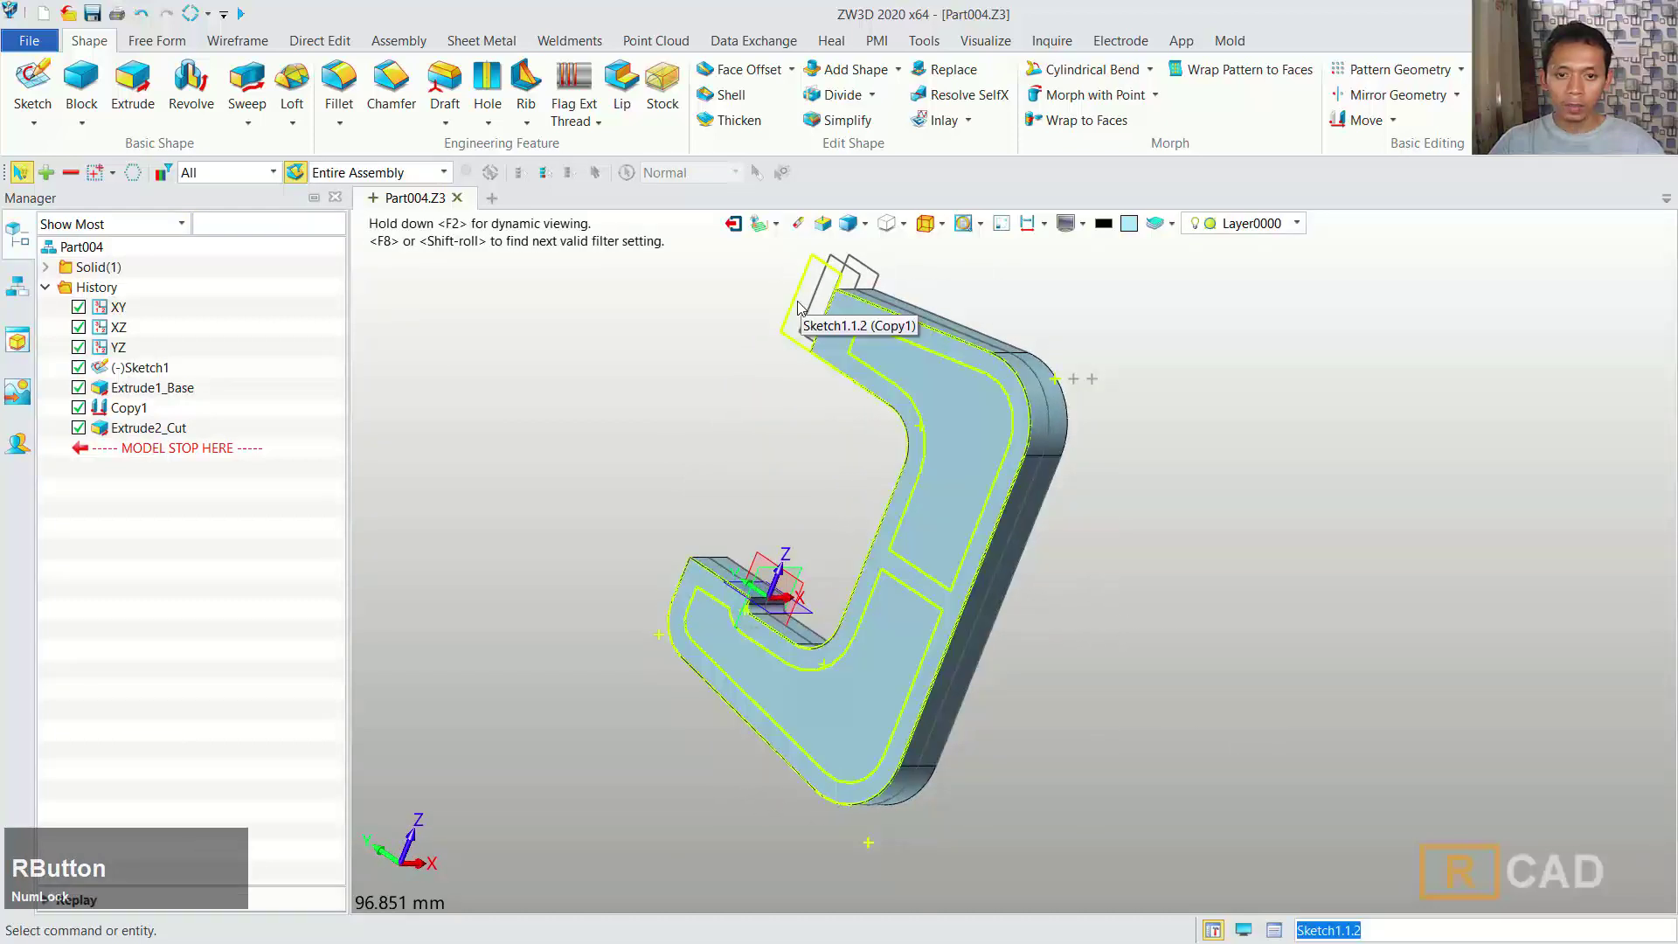
- Extrude Sketch1.1.2 with Boolean Remove to End E 2 mm, cutting the opposite side pocket
left_click(130, 79)
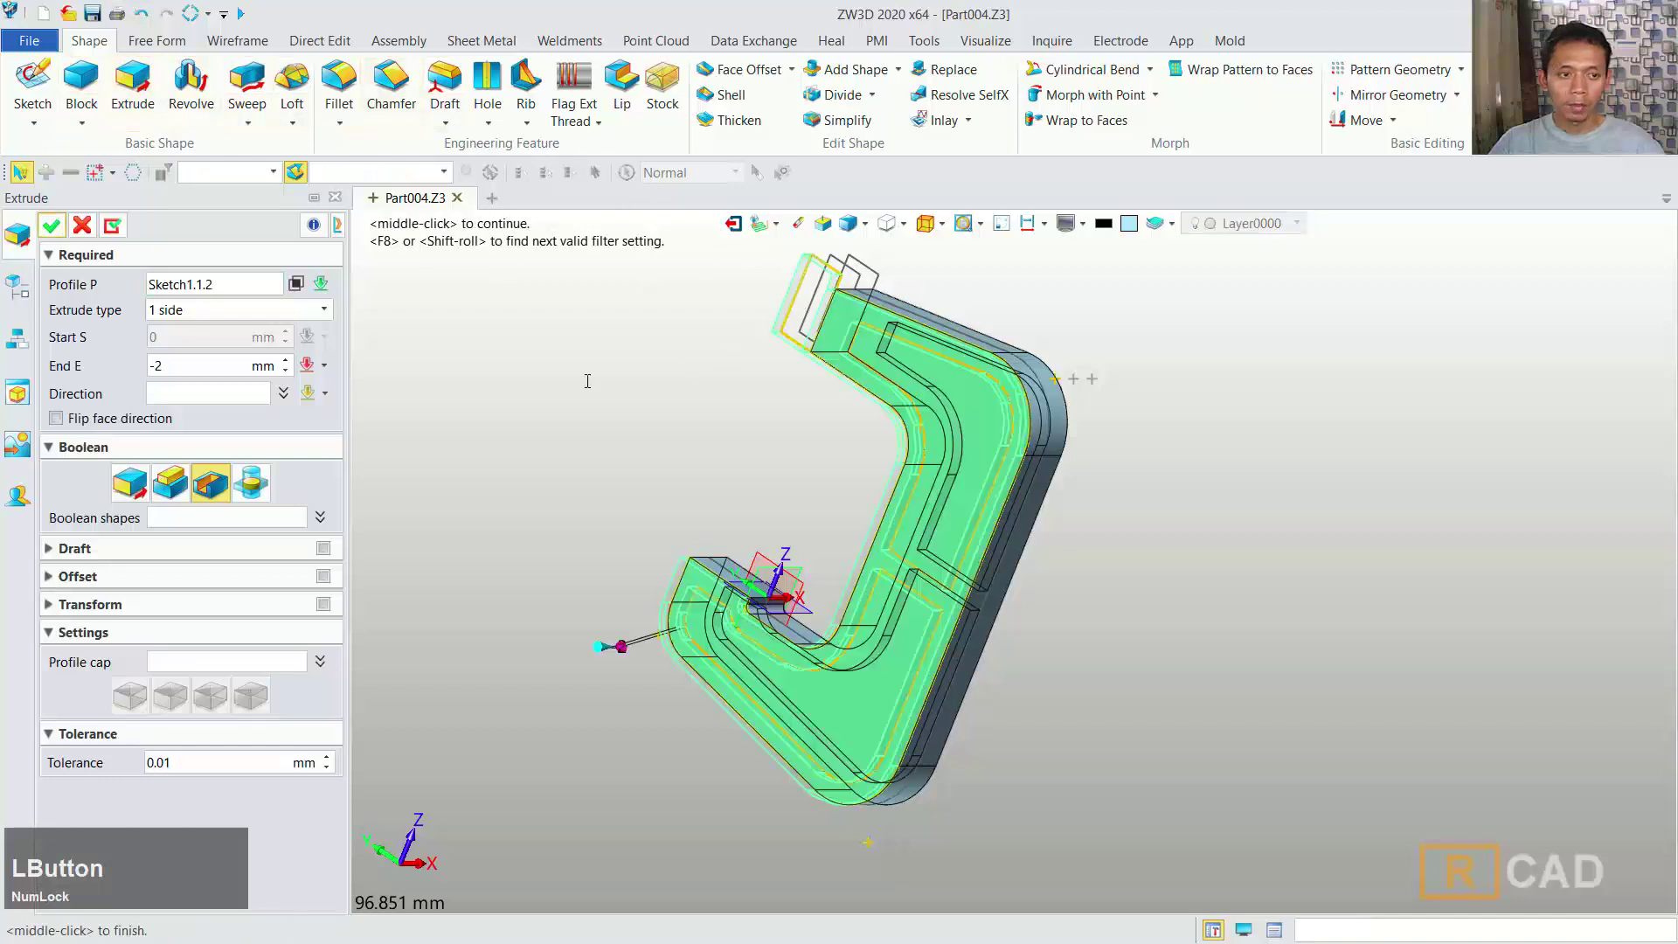
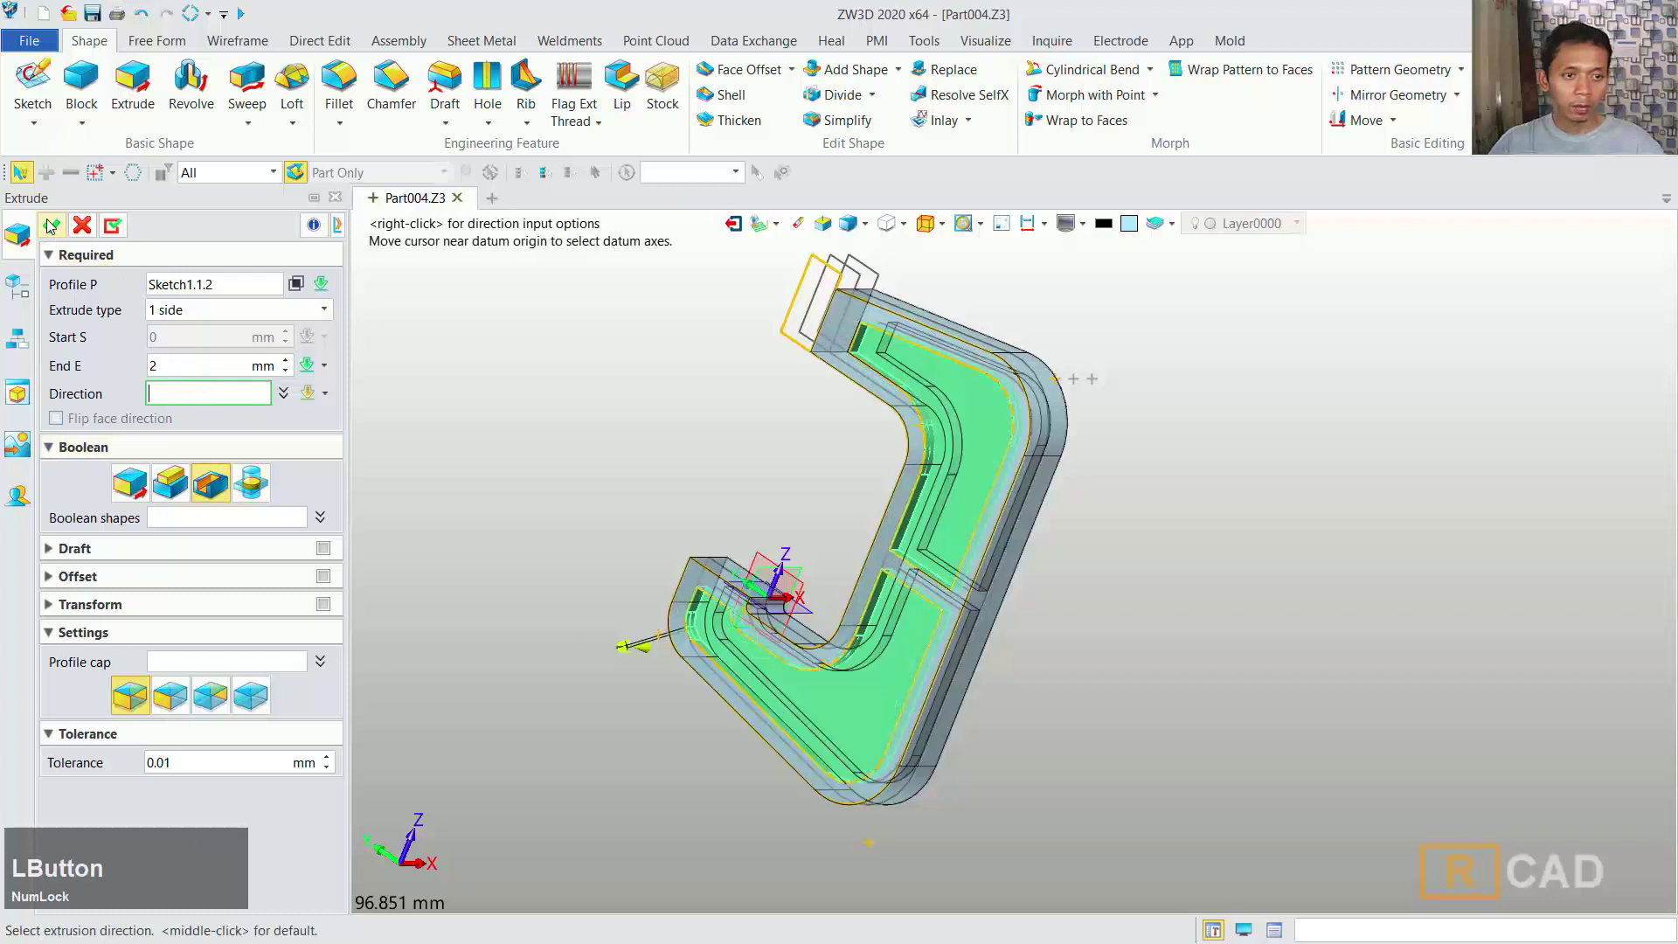
left_click(50, 223)
right_click(1041, 719)
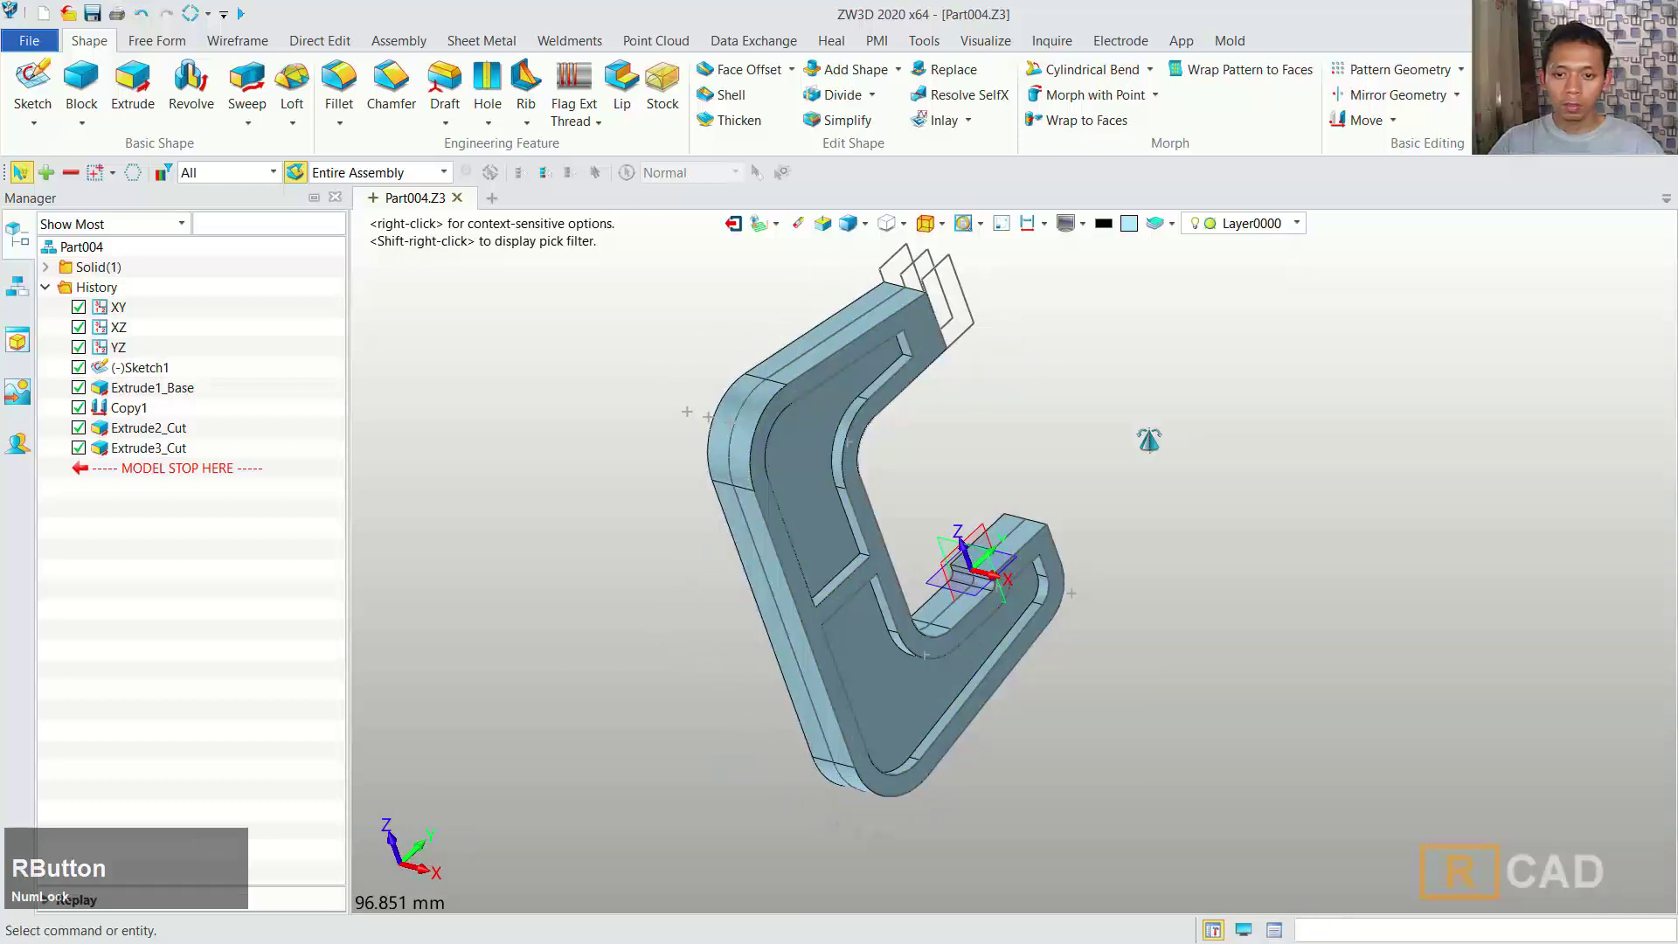
- Revolve Sketch1 360° about axis 0,0,-1 with Boolean Add to form the cylindrical boss
middle_click(998, 337)
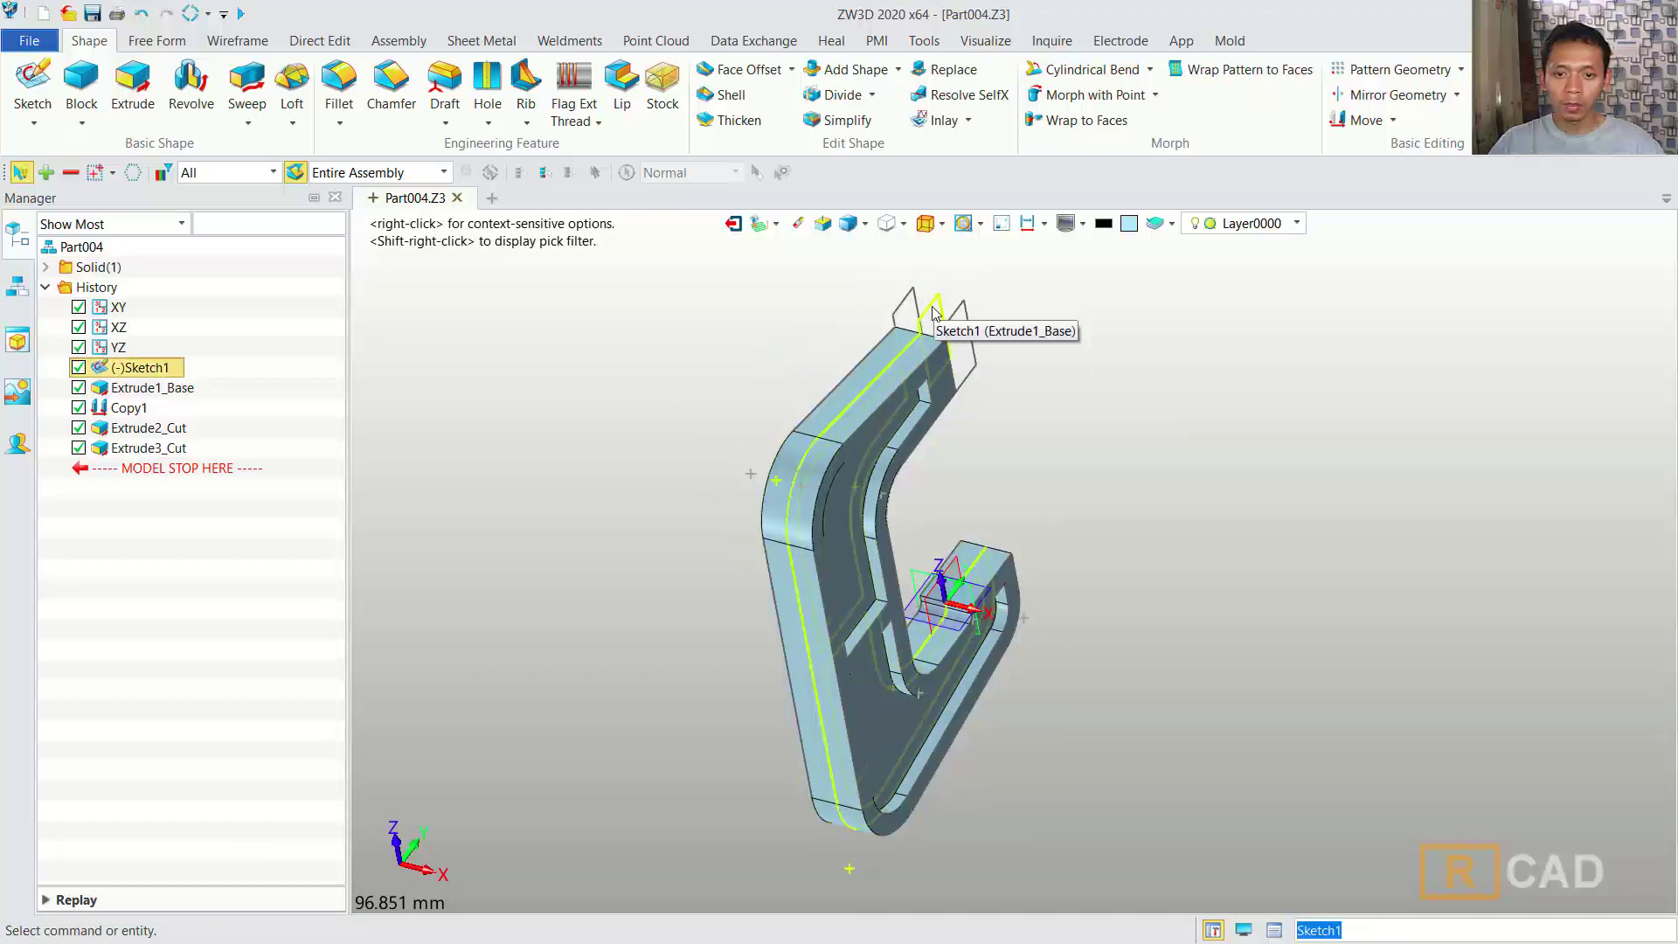
left_click(201, 86)
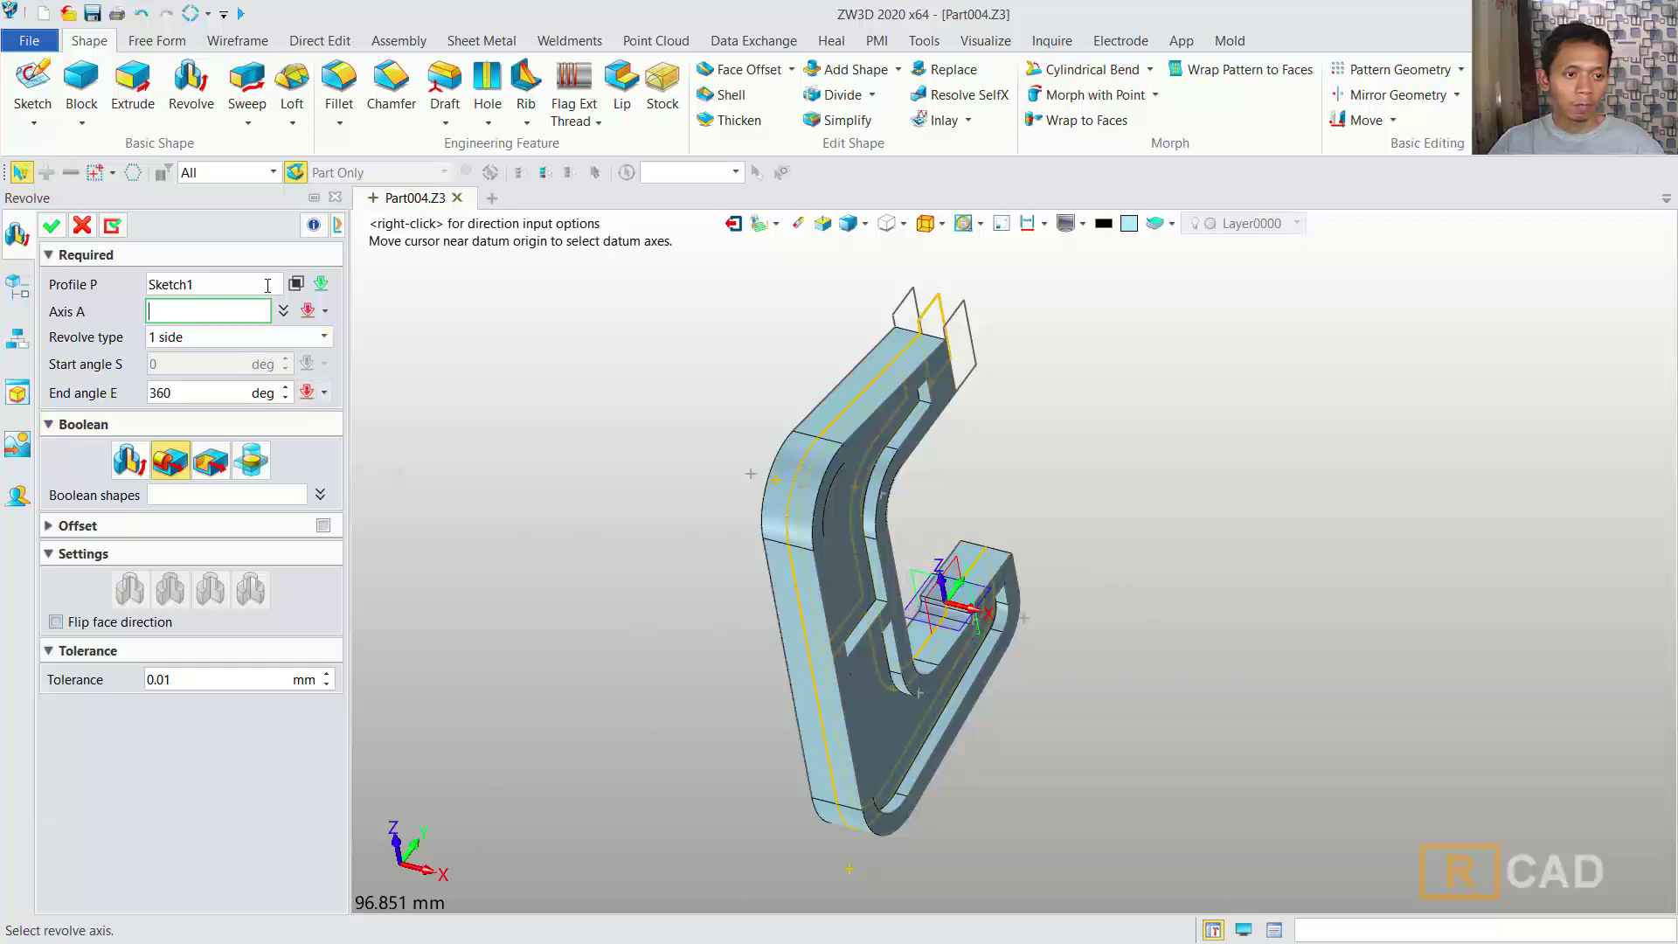
left_click(299, 288)
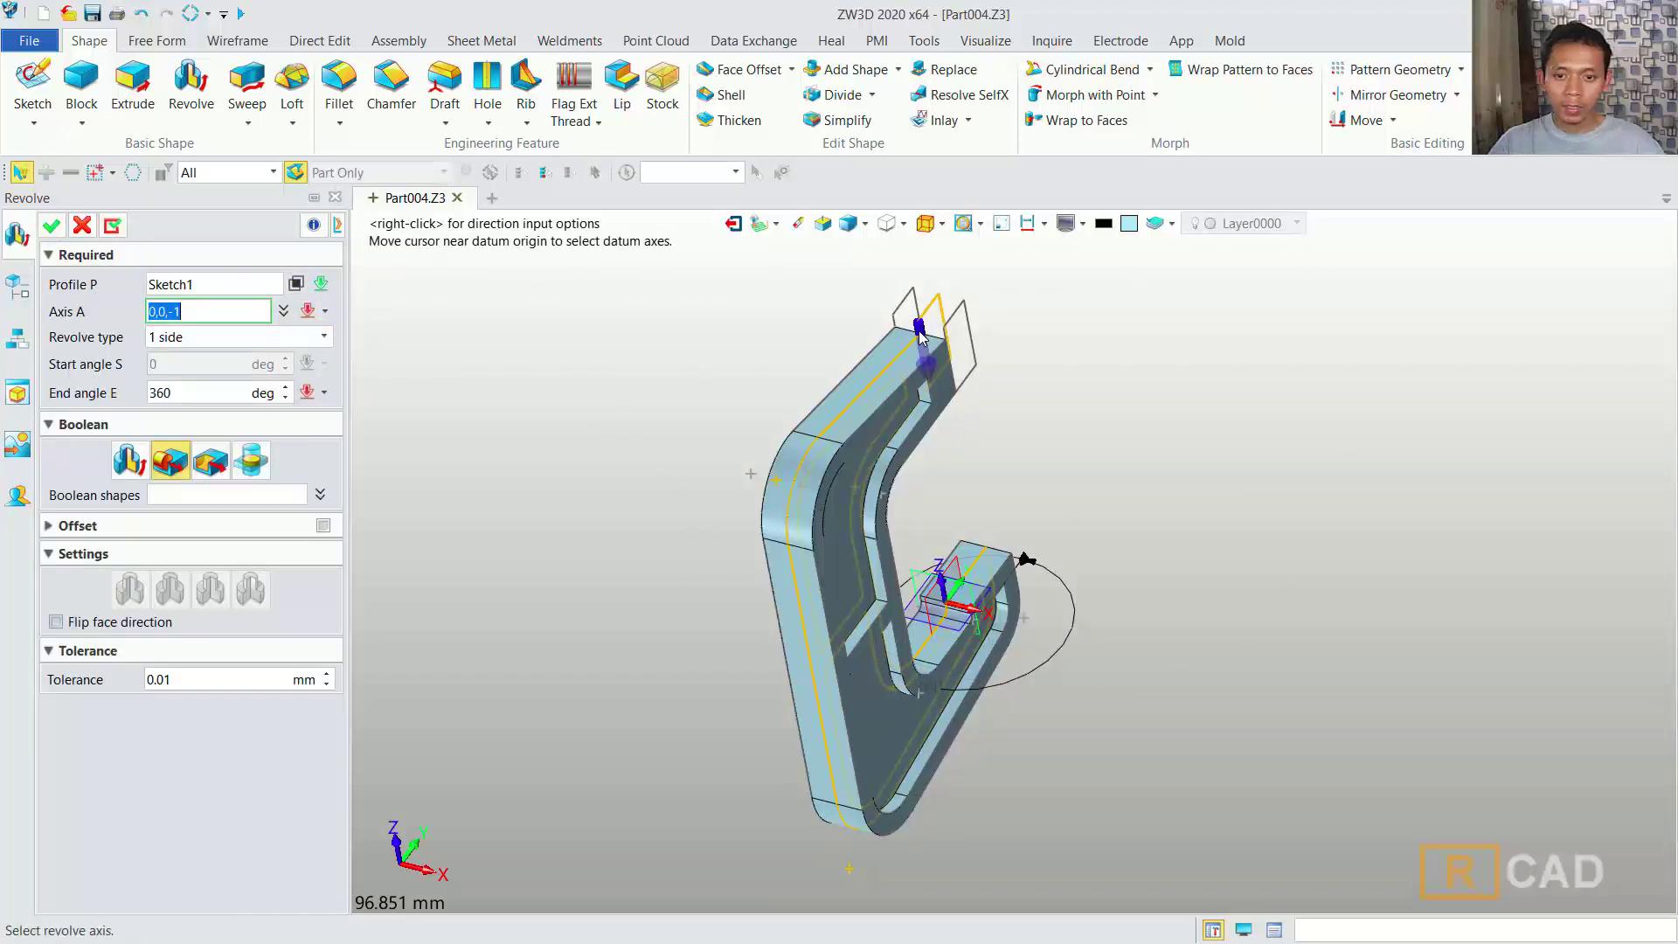
left_click(923, 335)
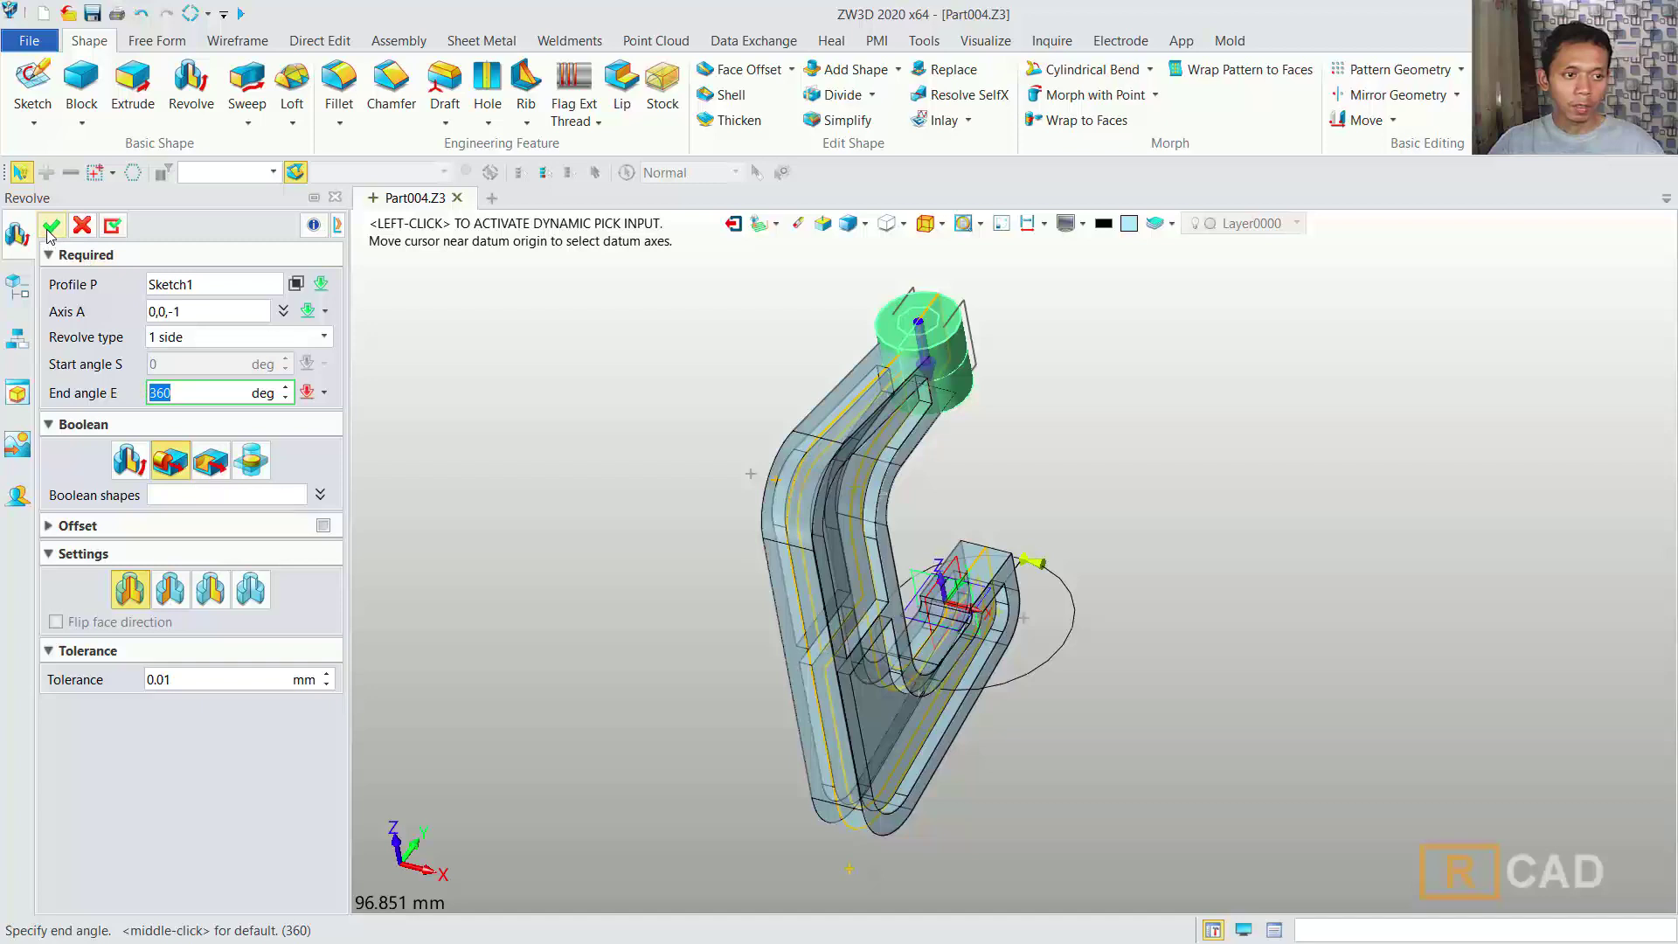
left_click(51, 234)
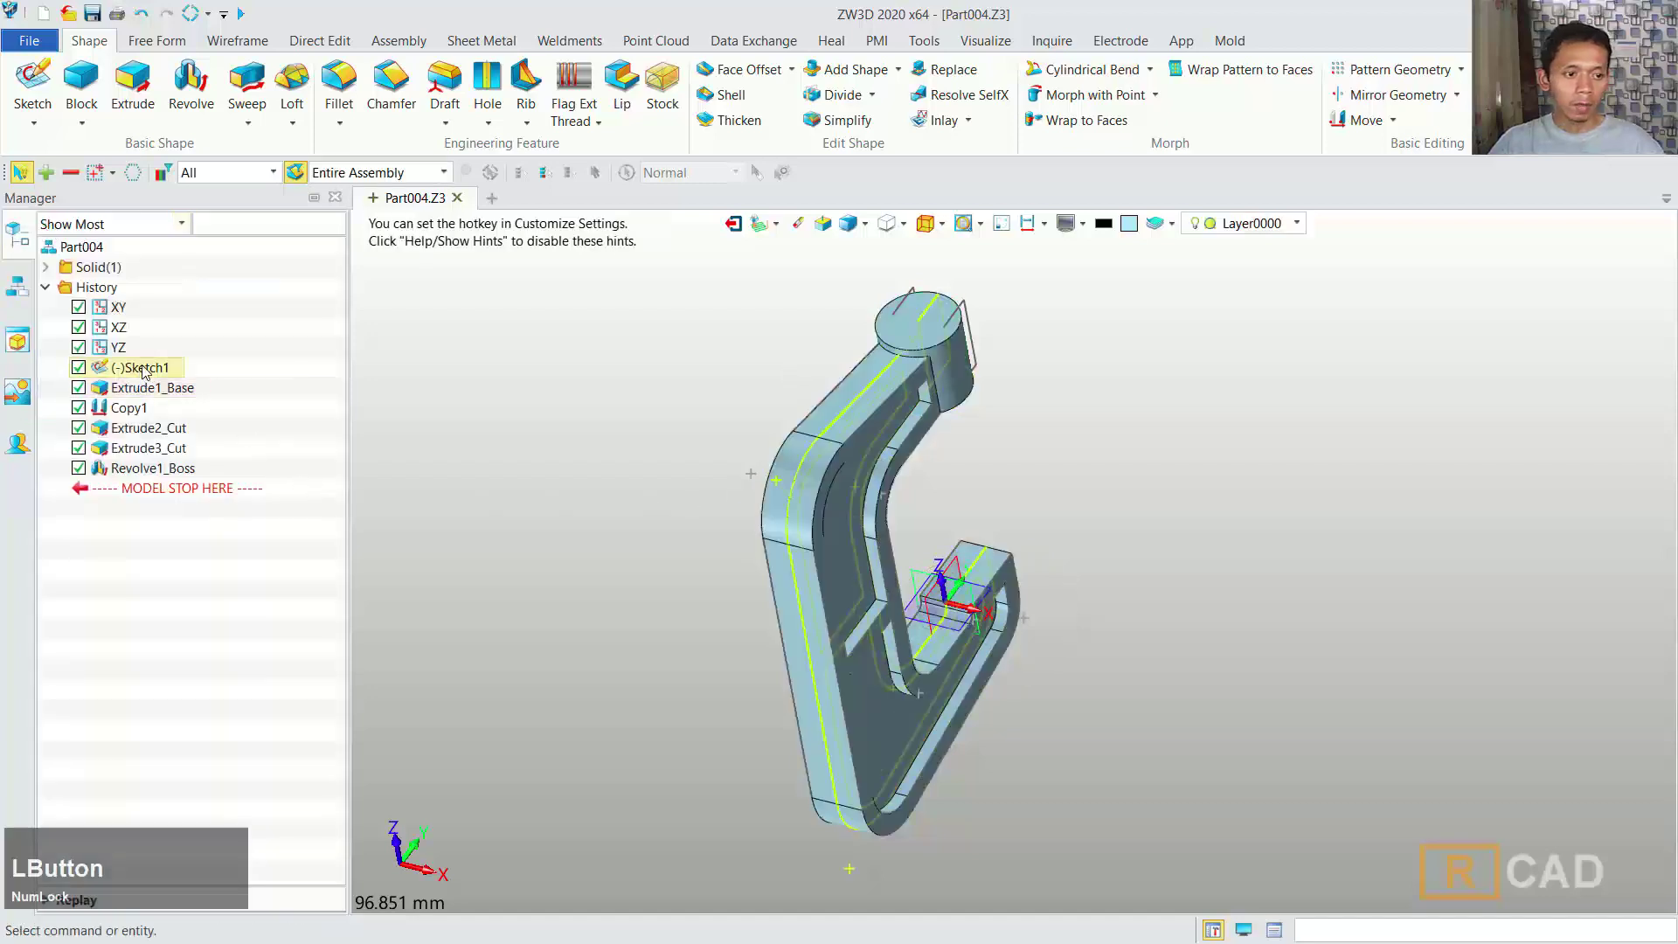
right_click(150, 369)
- Hide Sketch1, toggle Copy1 and Extrude2_Cut in History, and suppress Extrude3_Cut
left_click(174, 385)
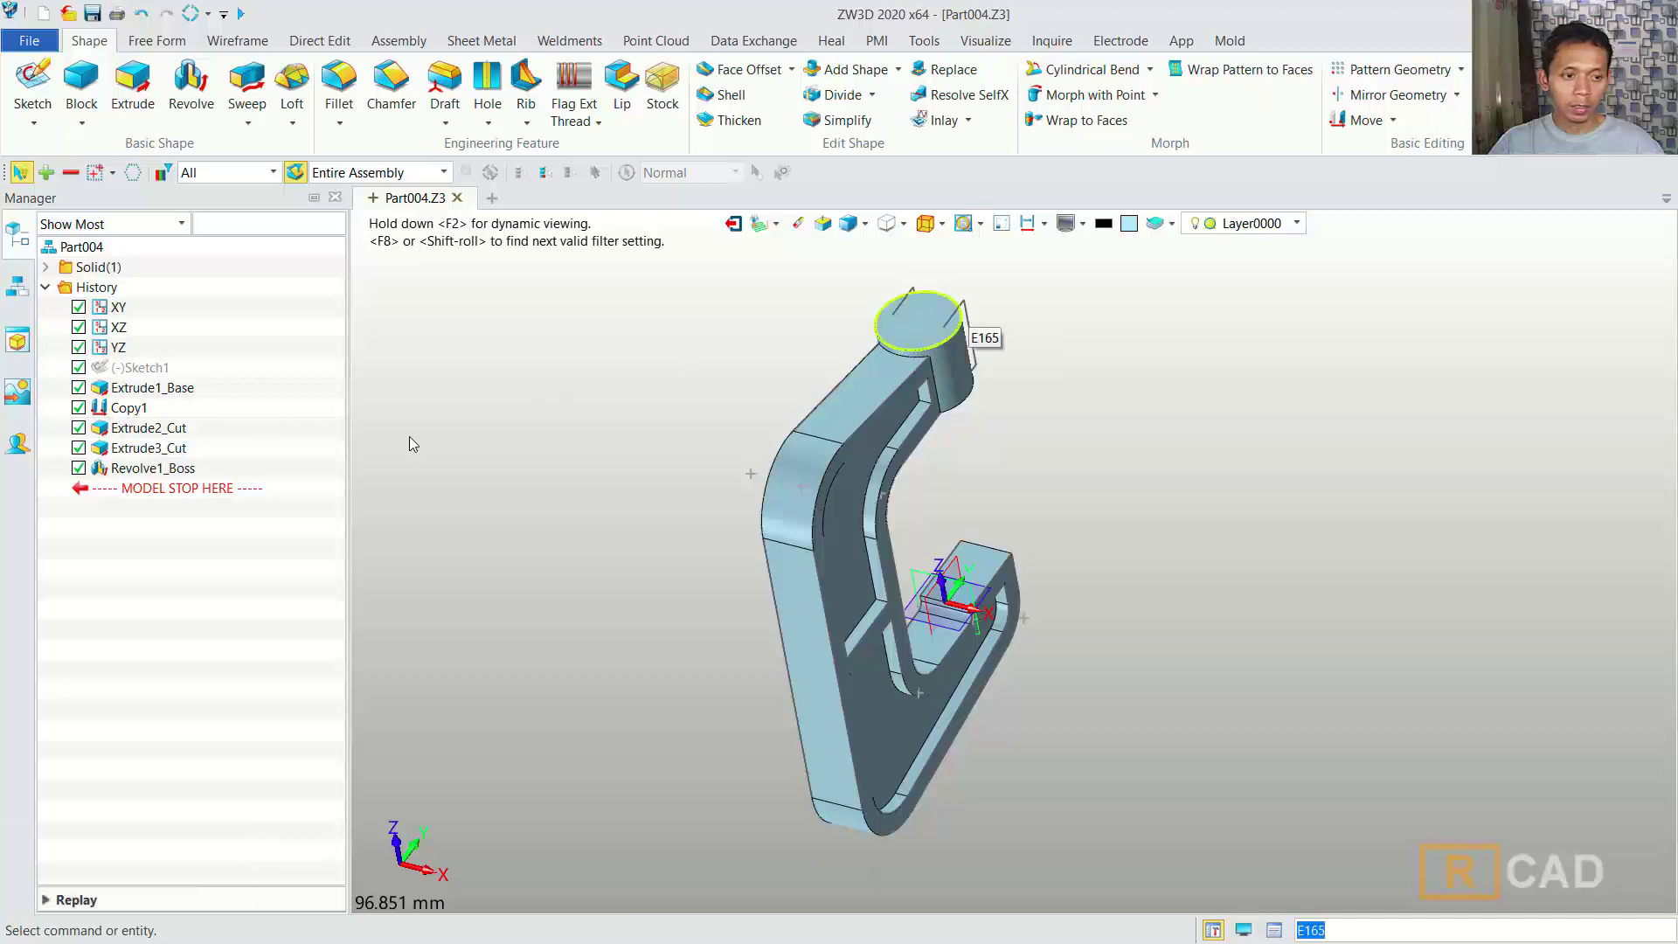
right_click(137, 416)
left_click(181, 426)
right_click(140, 414)
left_click(176, 426)
right_click(155, 438)
left_click(196, 450)
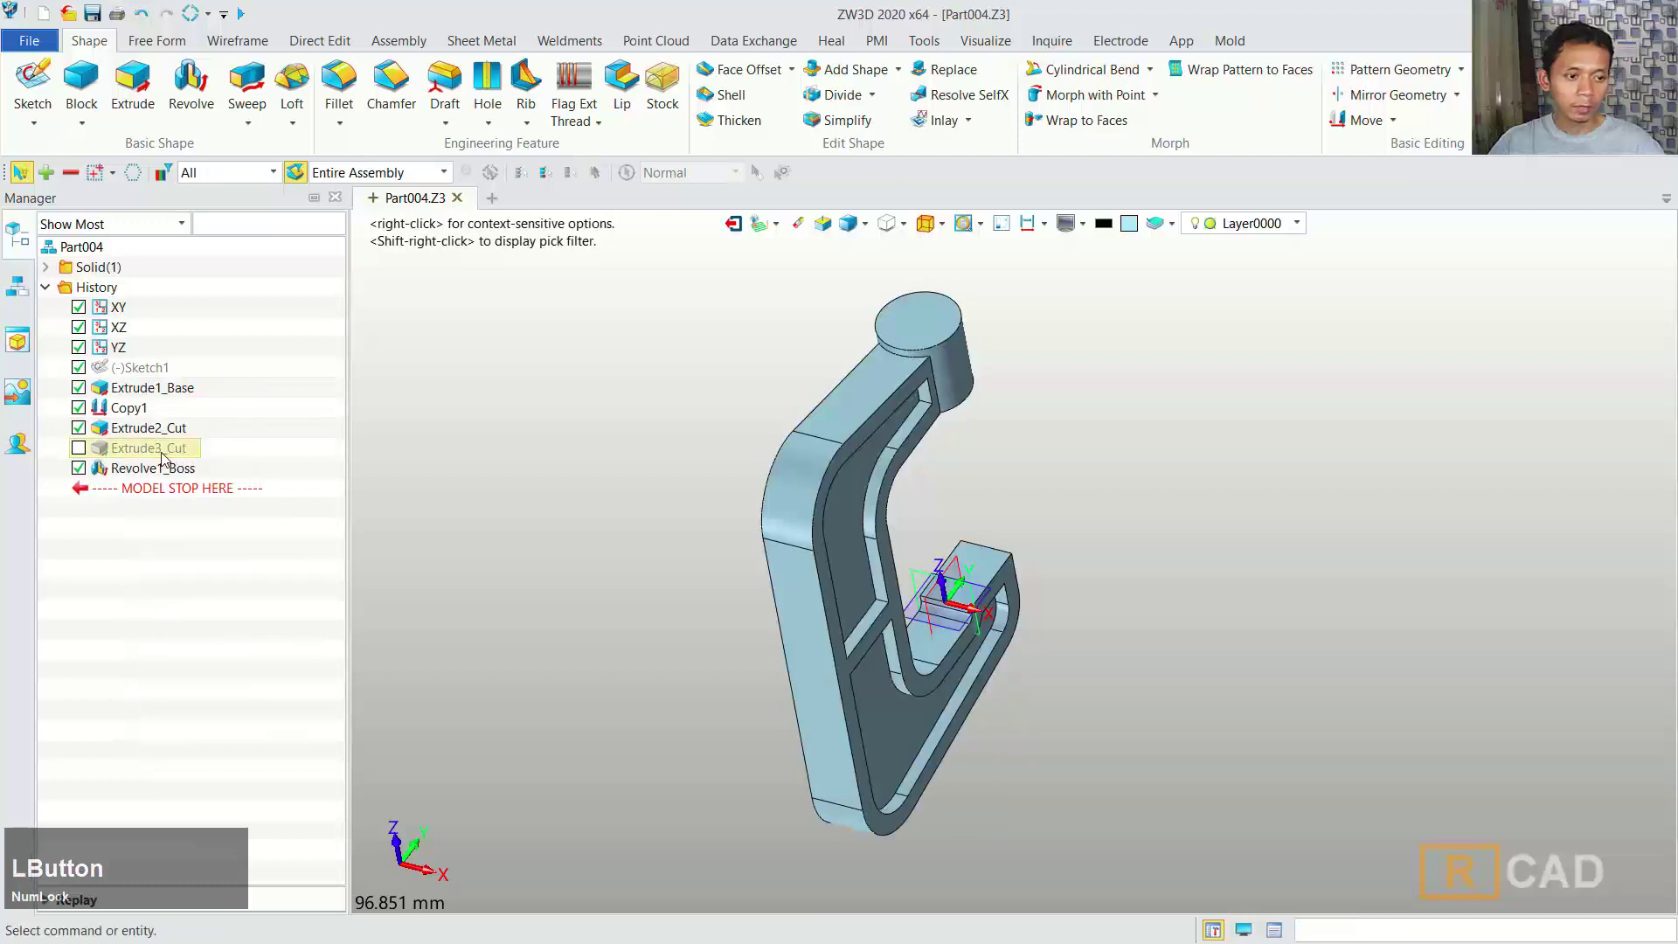
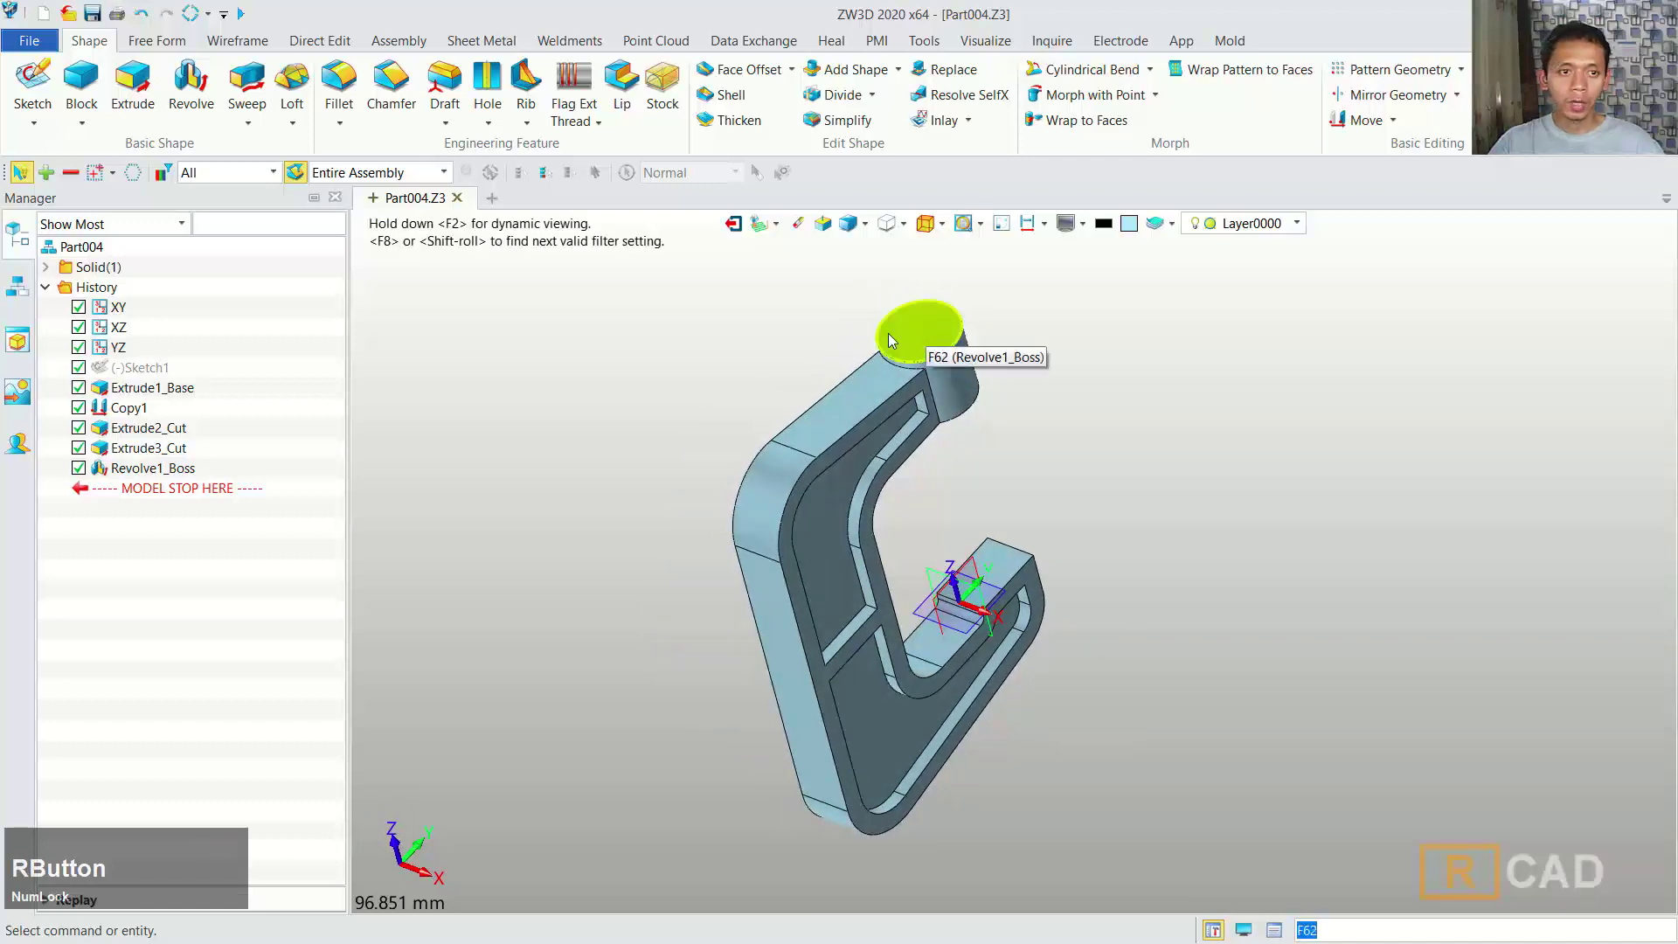
- Place the 8 mm, 20 mm deep hole at the boss top centre and confirm Hole1
left_click(485, 85)
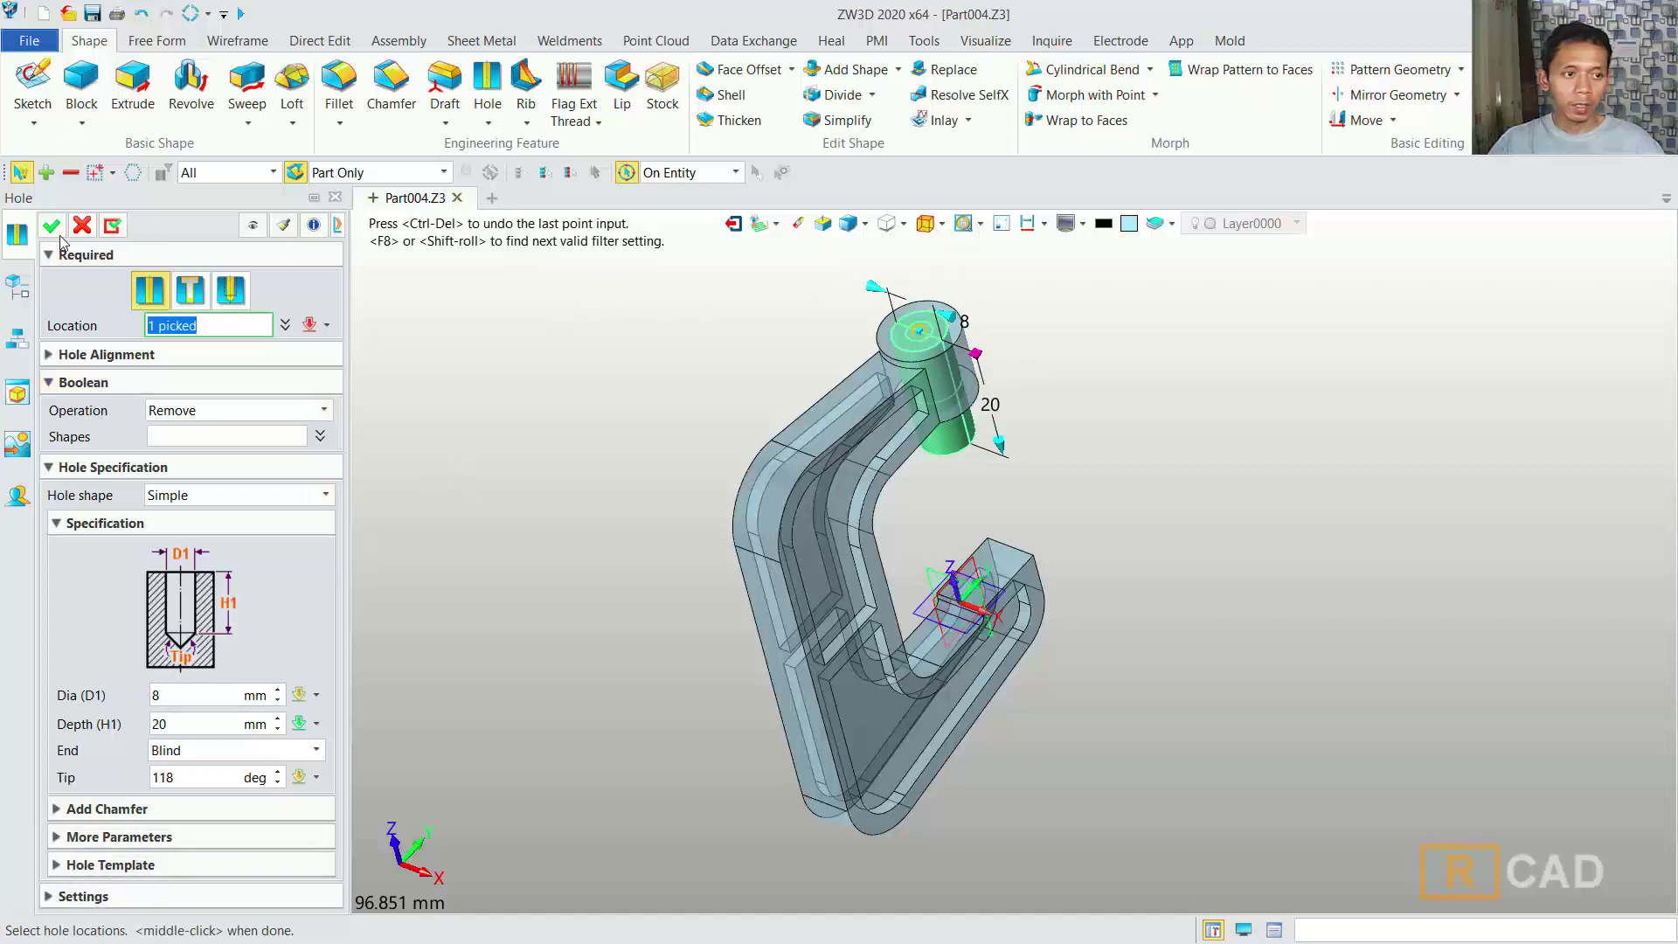
left_click(61, 230)
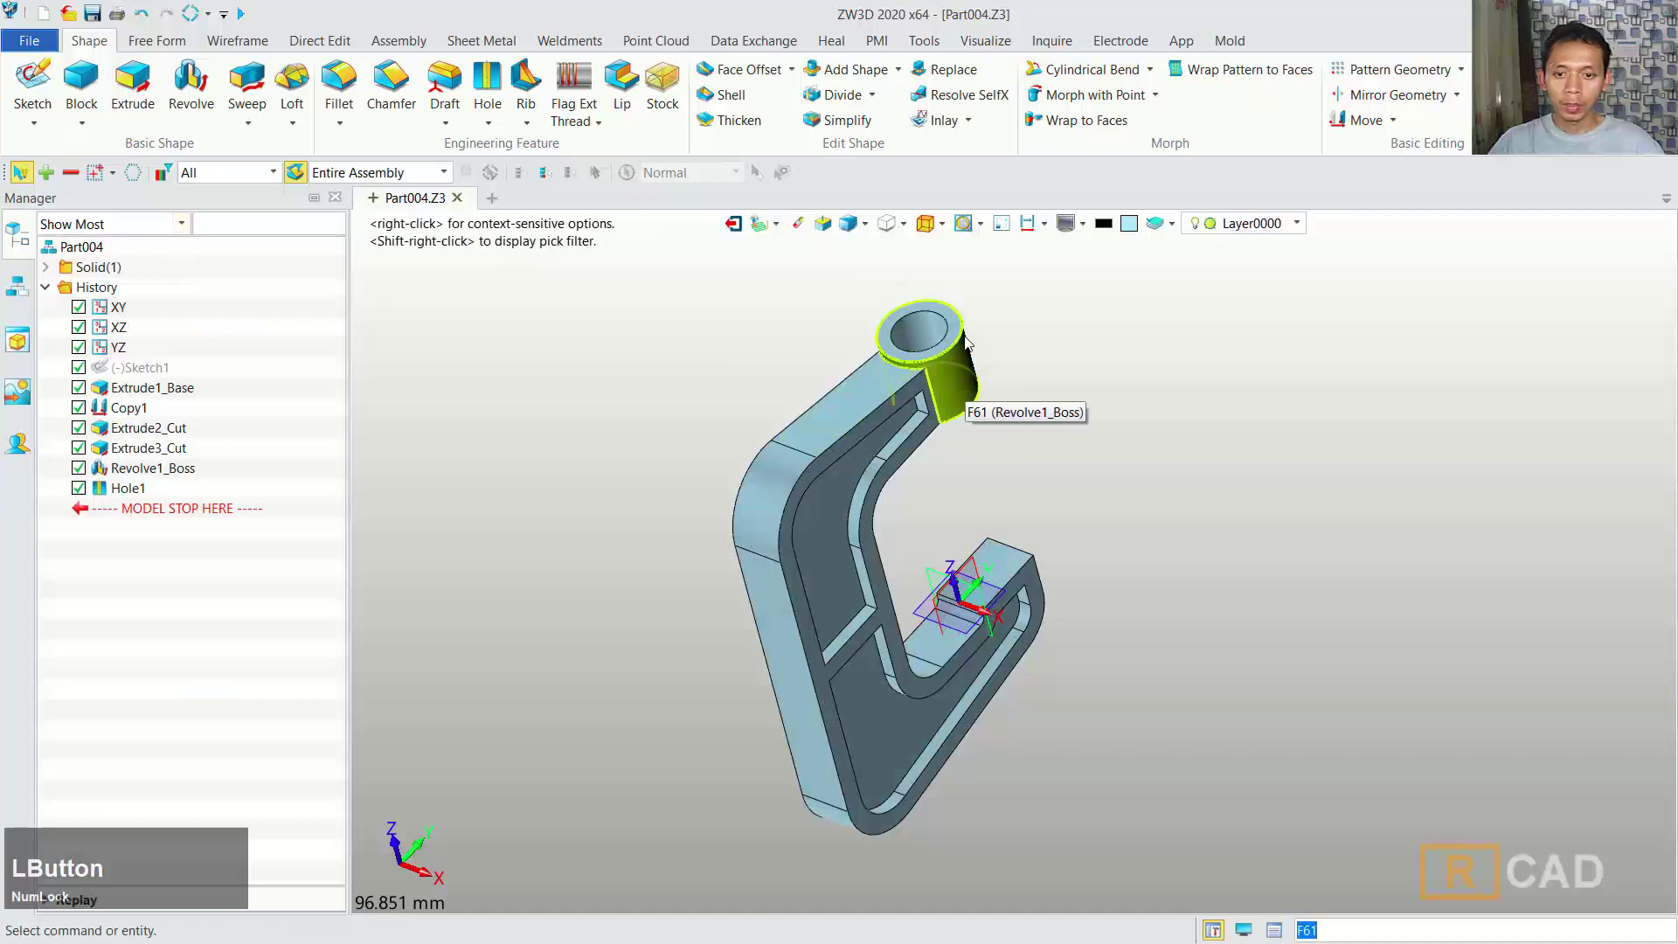
scroll("up", 3)
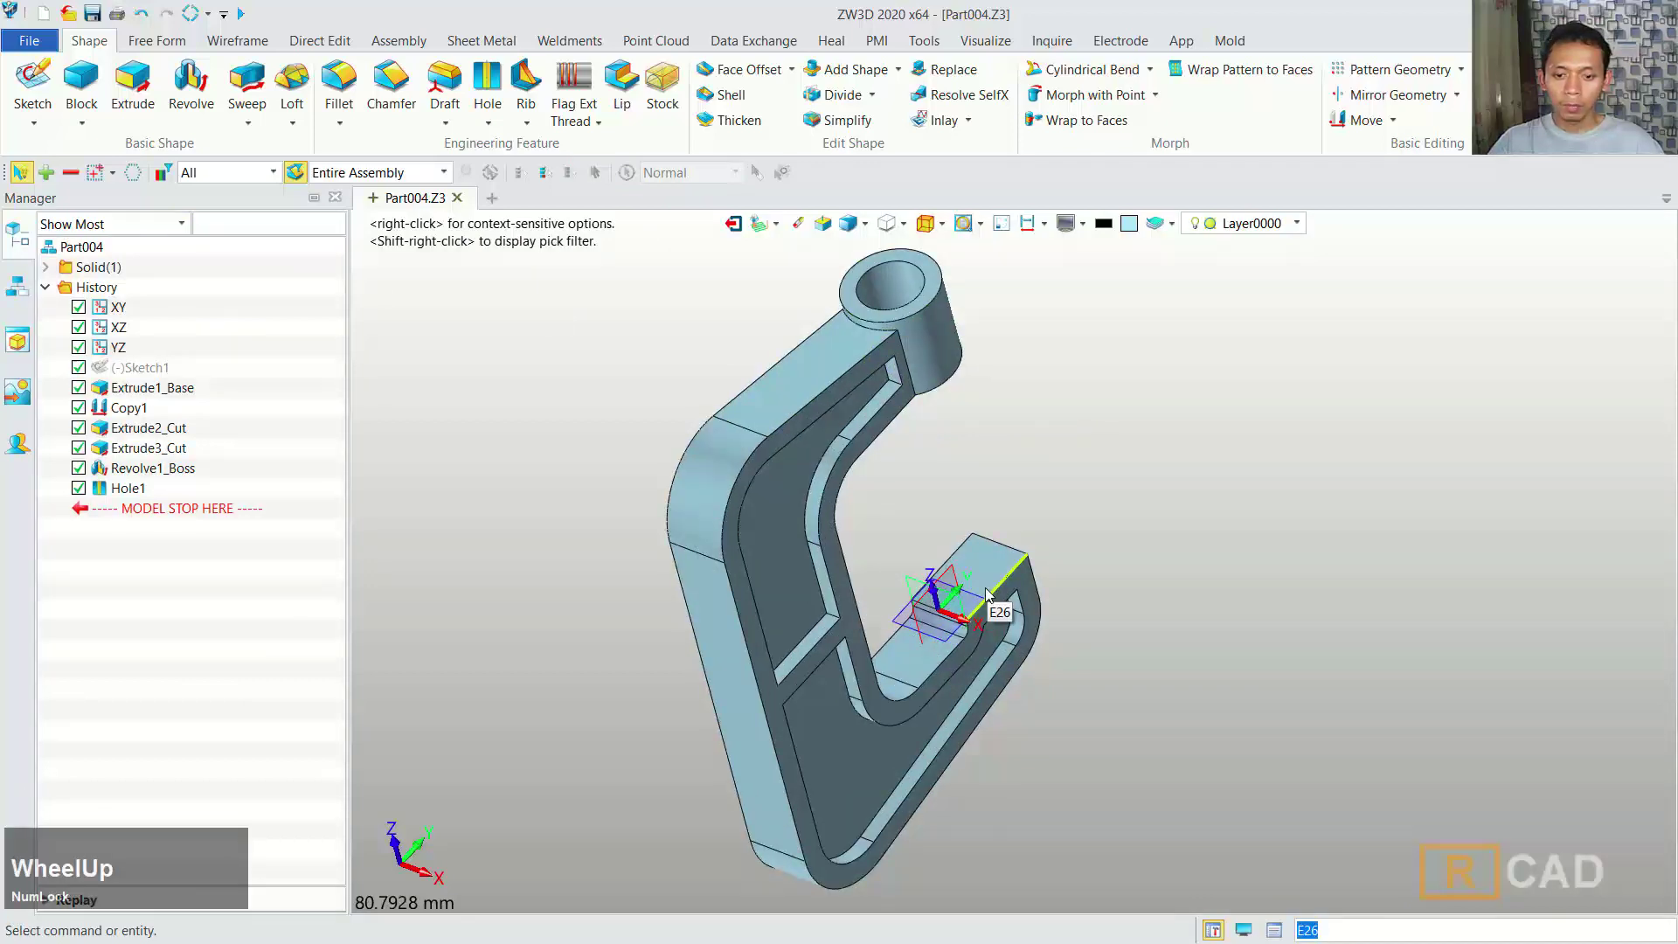
left_click(28, 77)
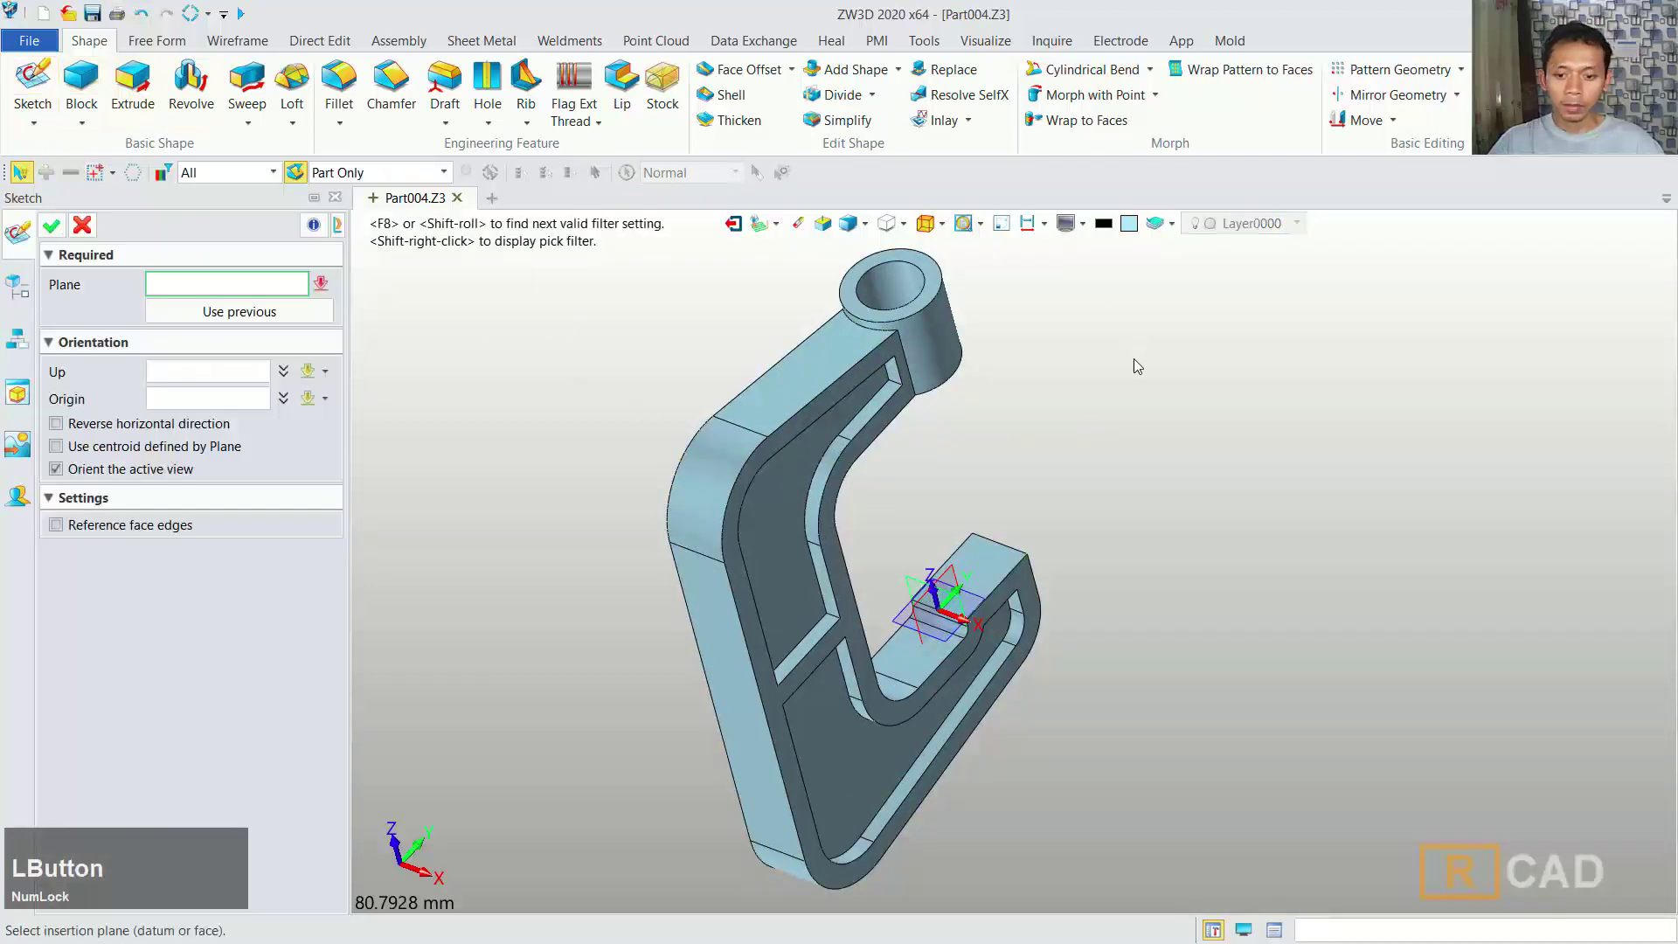
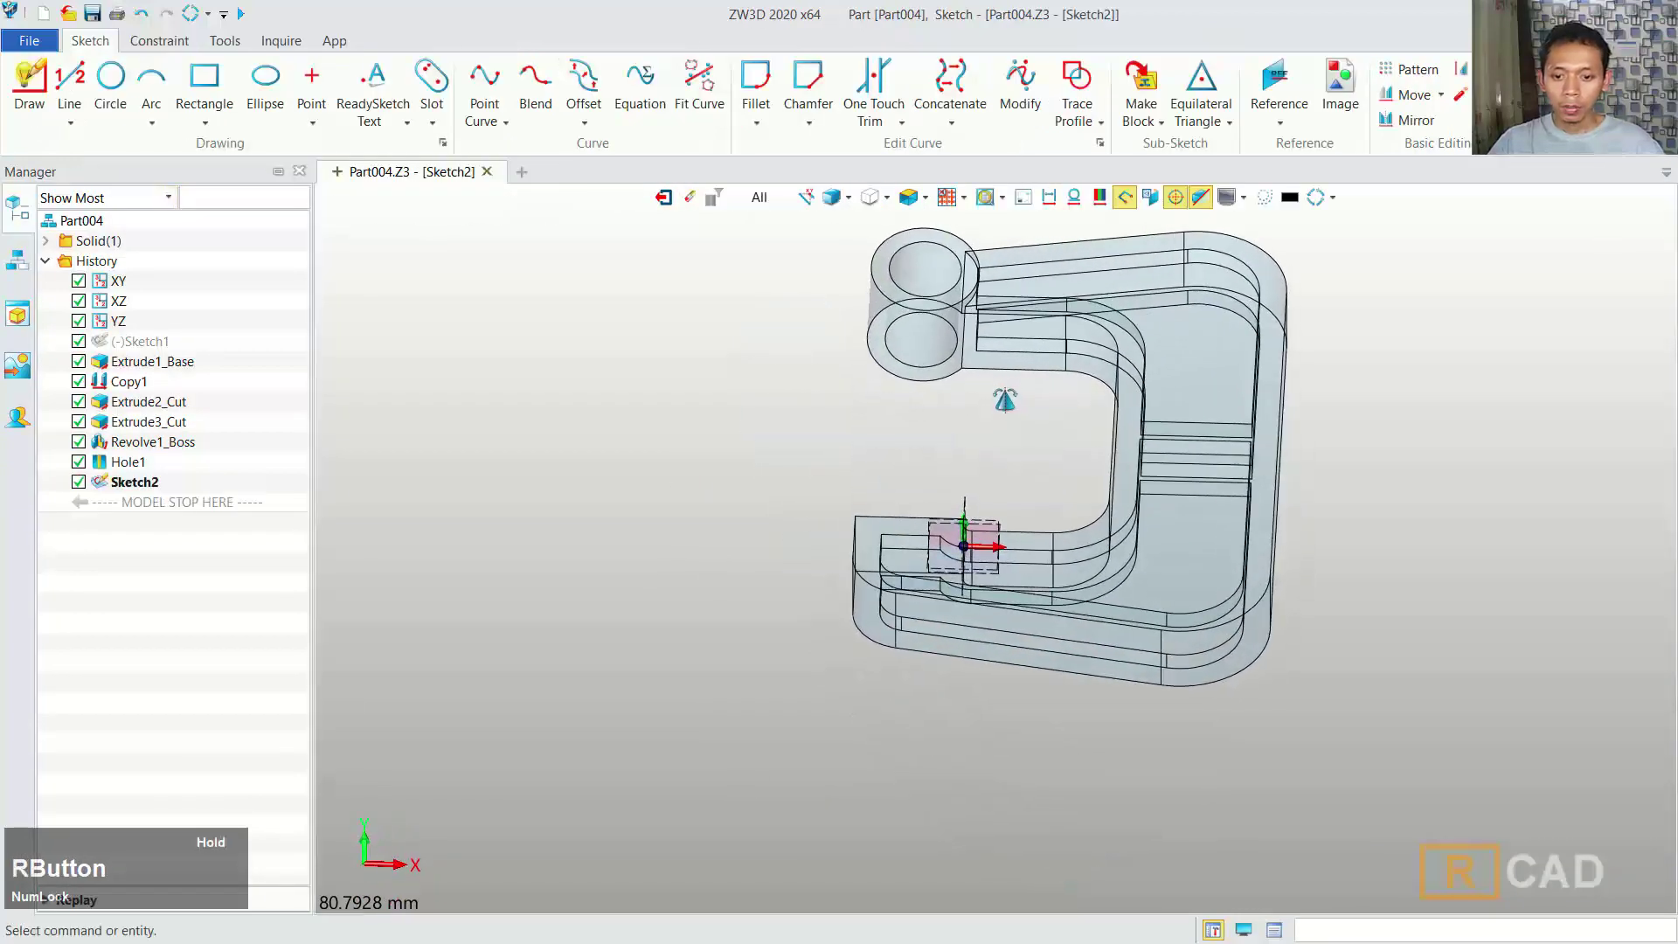
- Start offsetting the tab face edges by 6 mm in Sketch2
scroll("up", 3)
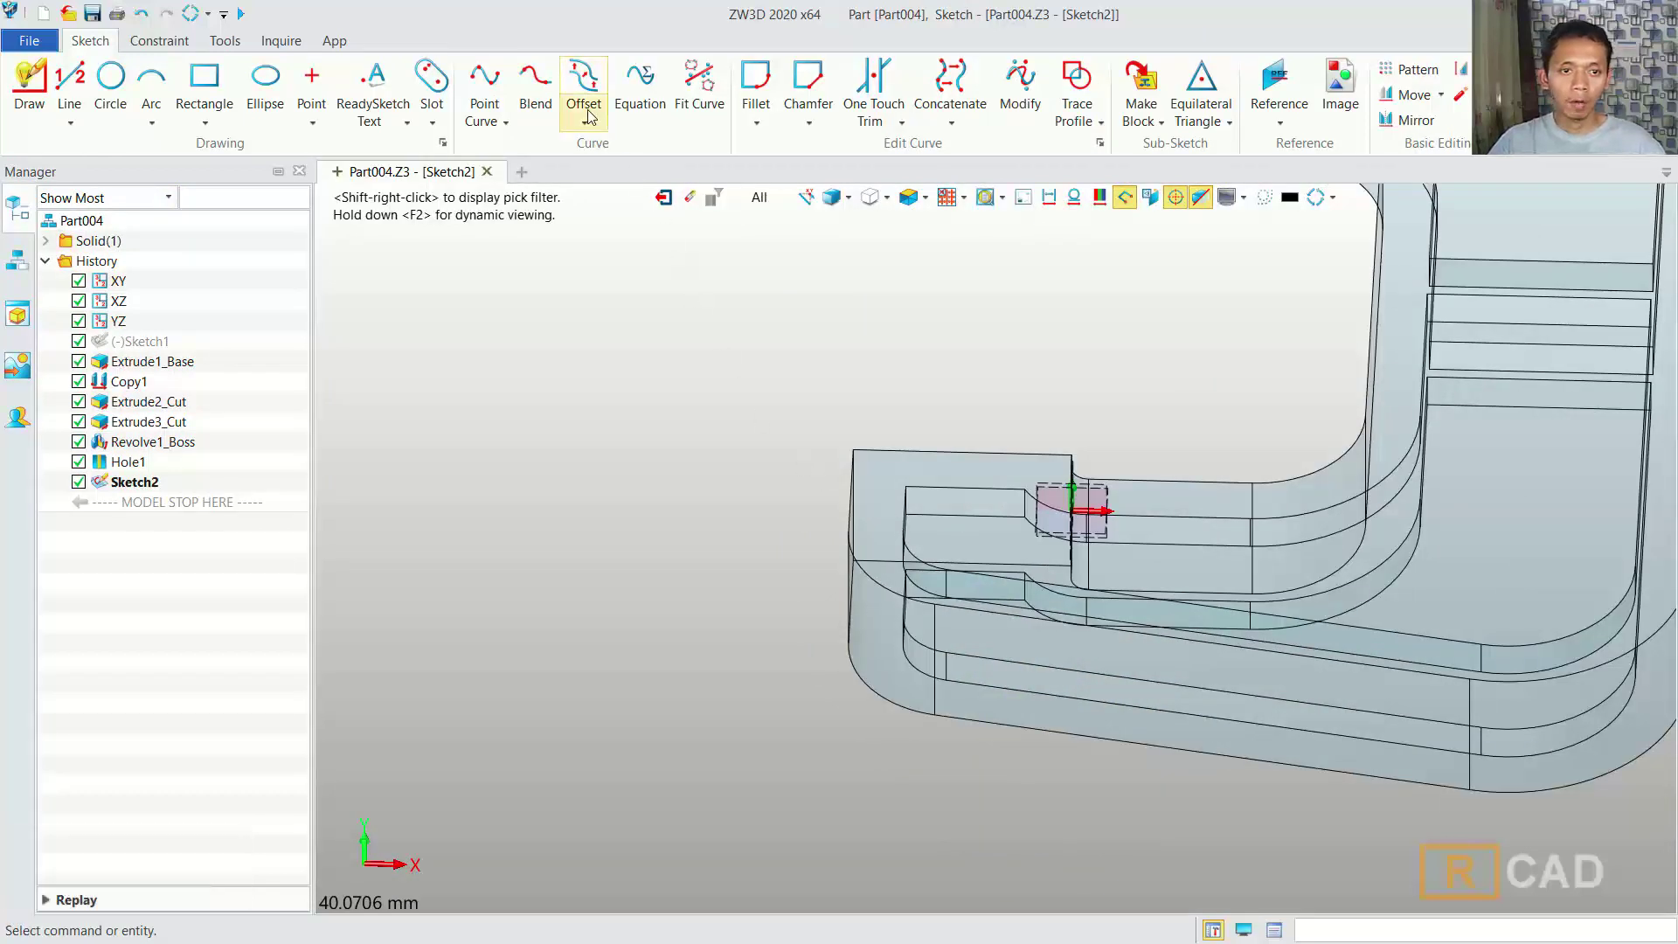
left_click(593, 88)
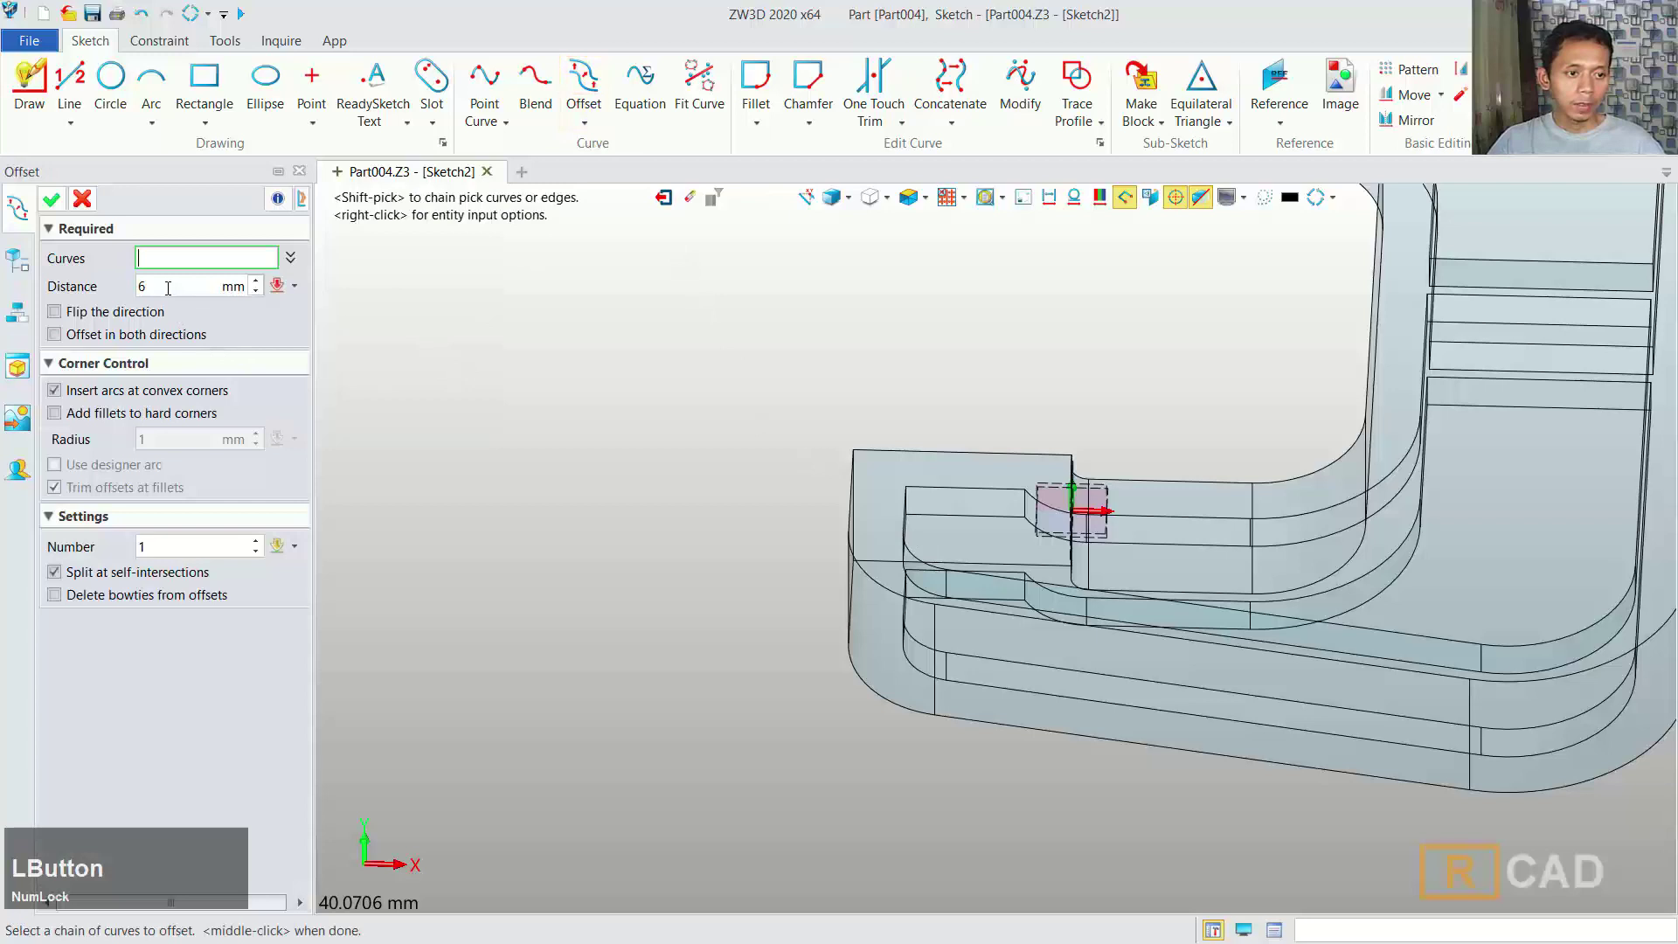
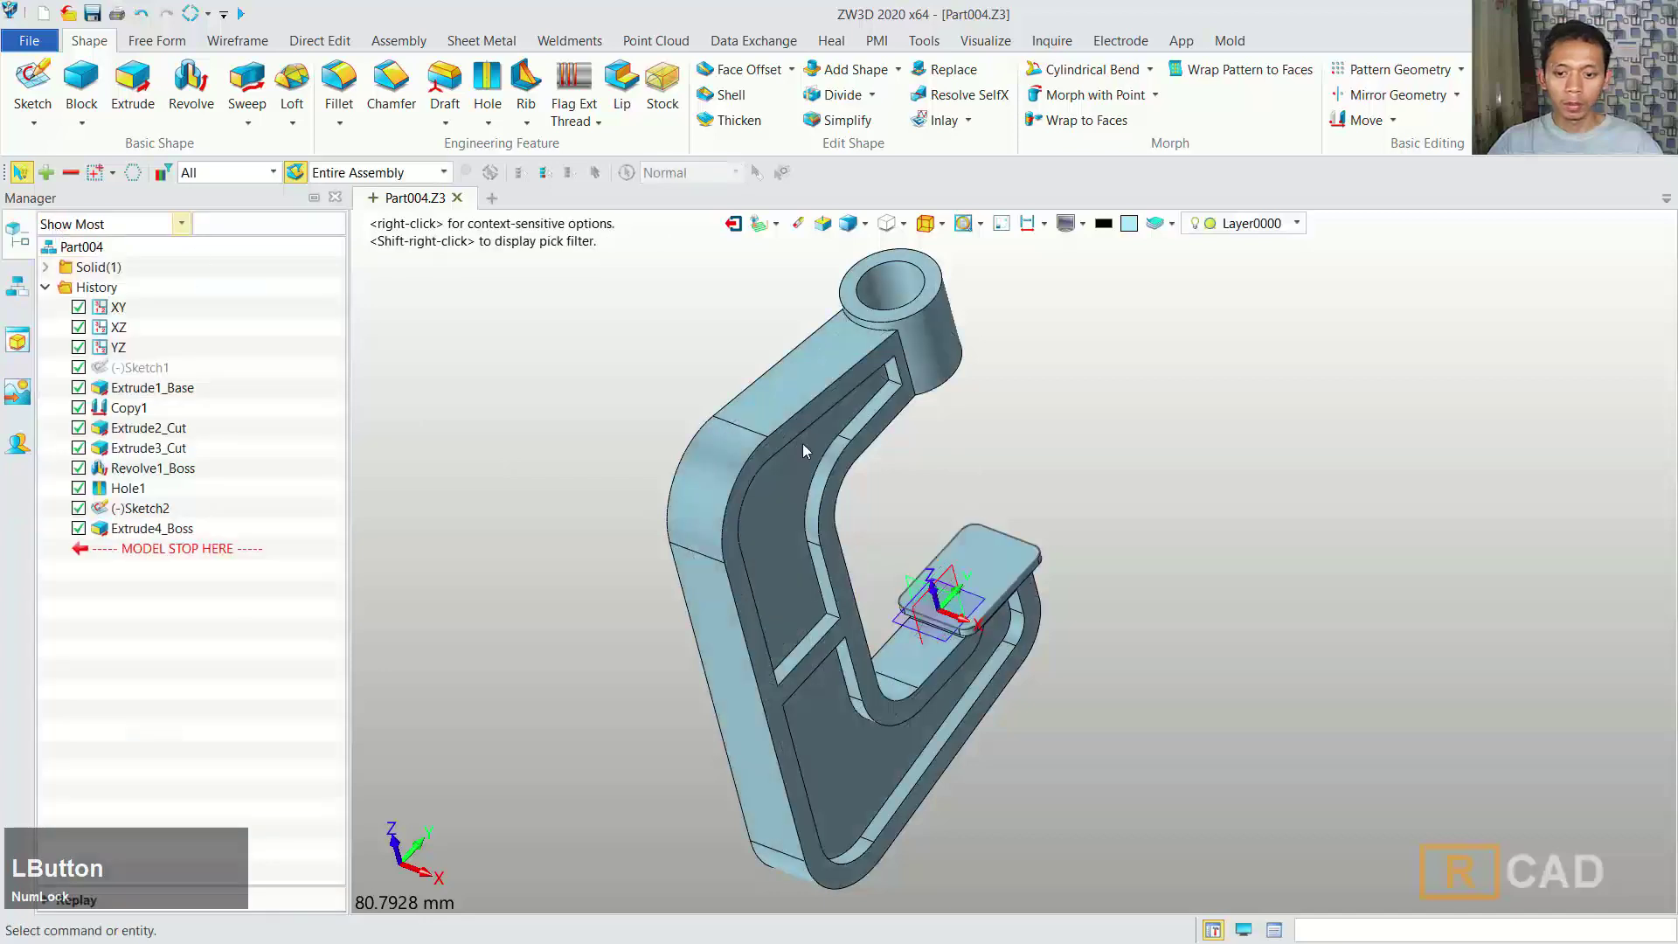
right_click(739, 638)
scroll("down", 3)
middle_click(897, 582)
right_click(942, 705)
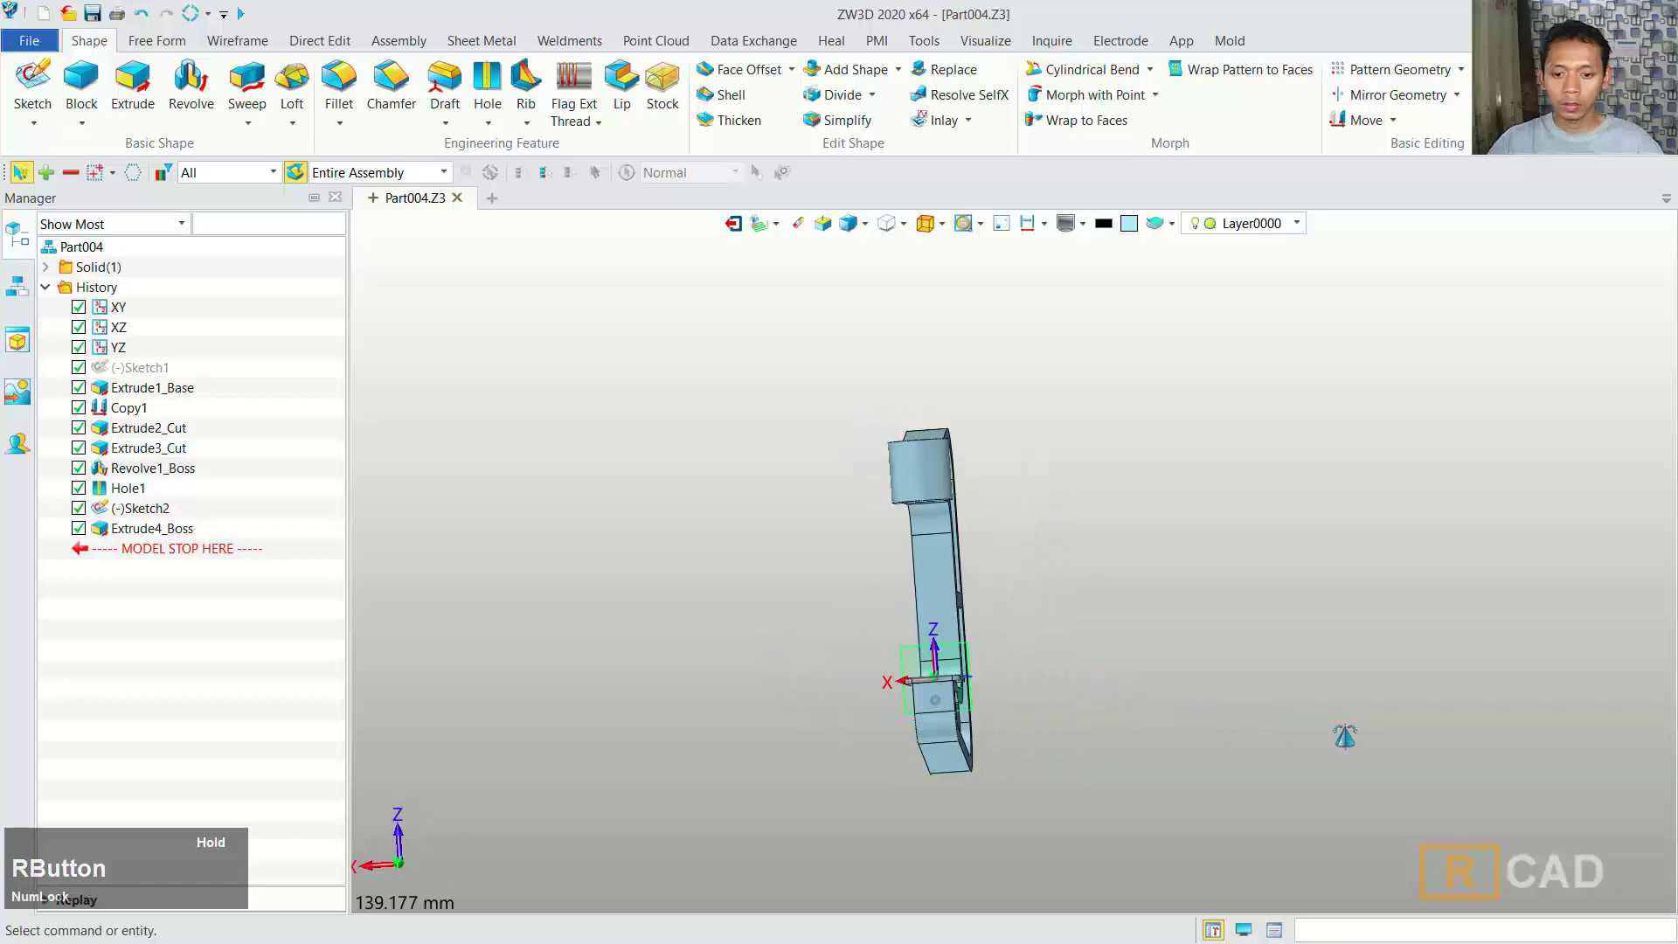